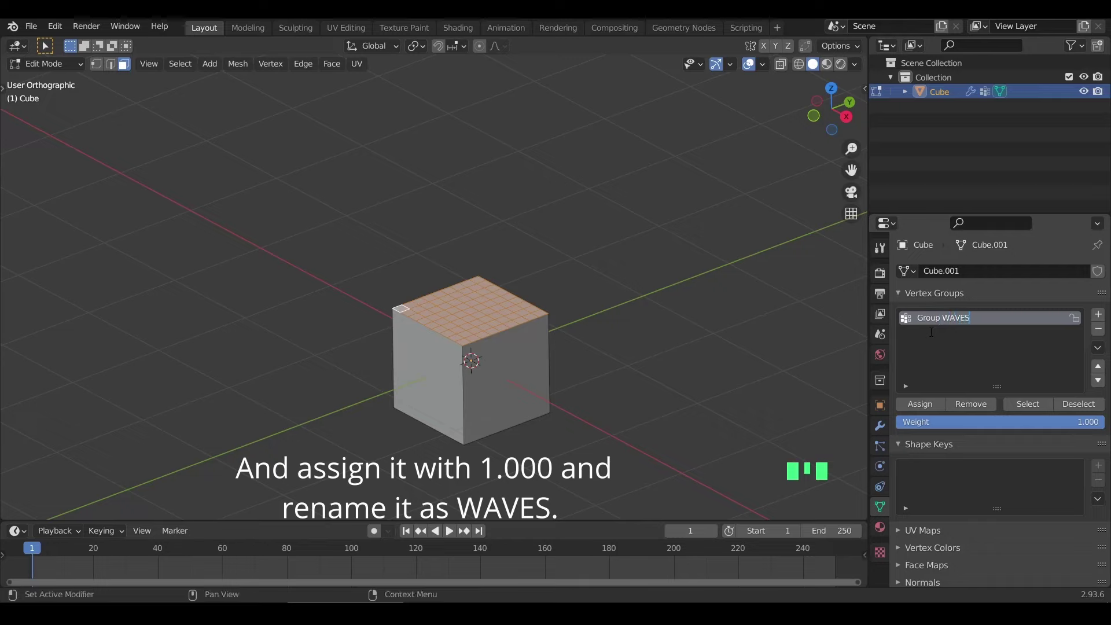
Add a Wave modifier on the WAVES vertex group with 0.24 m height and play the ripple back
left_click_drag(927, 406, 566, 340)
key("Tab")
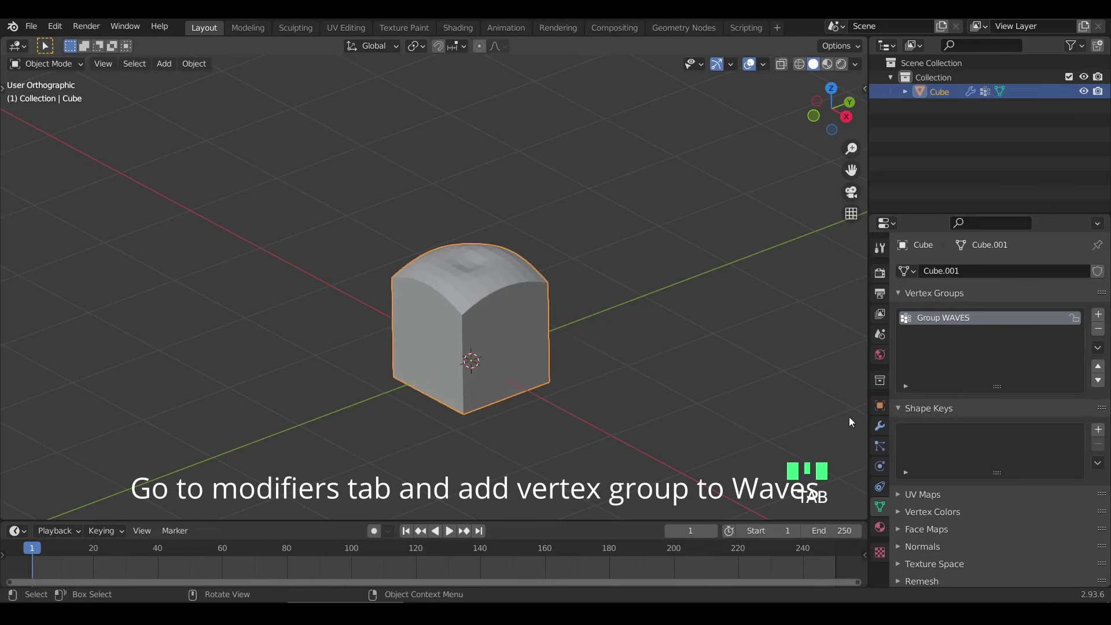
left_click_drag(881, 434, 646, 301)
key("space")
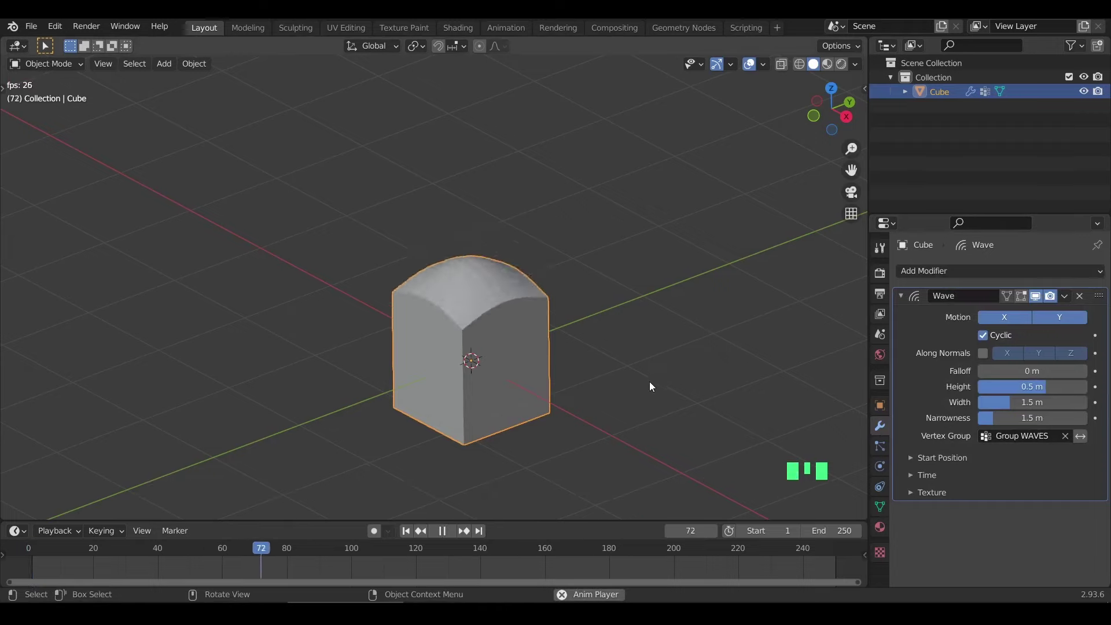
key("space")
key("Left")
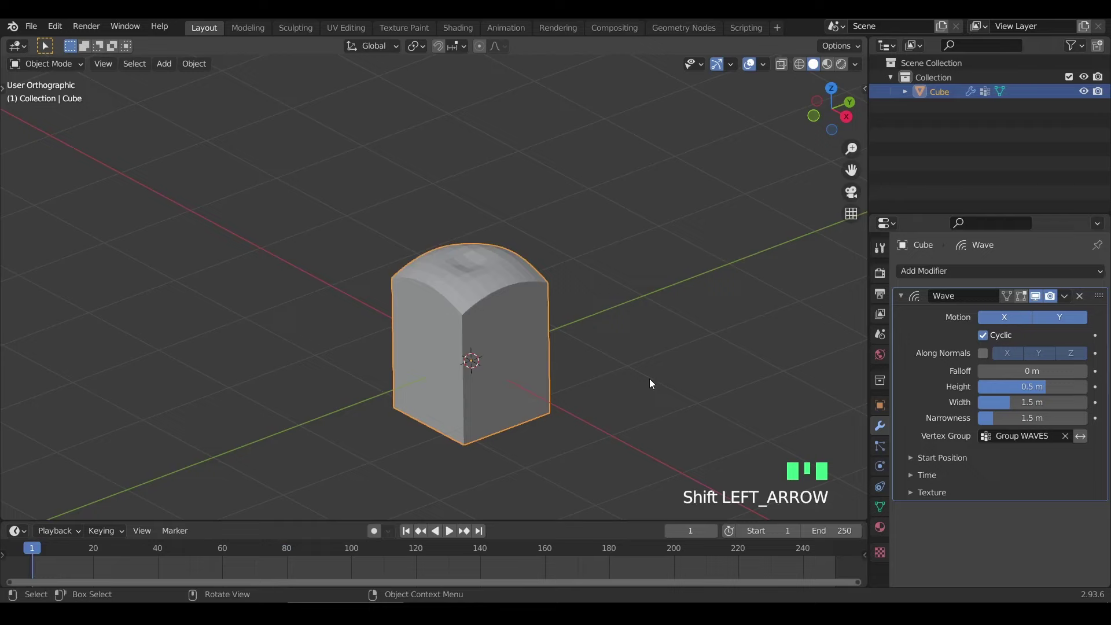
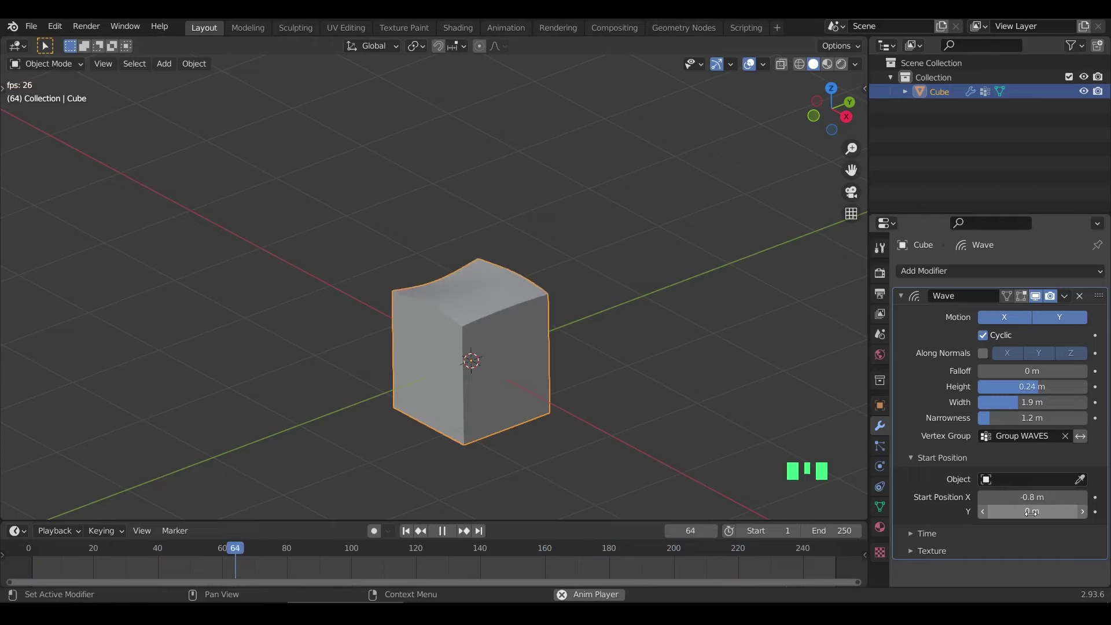
Set the wave narrowness to 2 m and speed to 0.10, then preview the playback
left_click_drag(934, 539, 1007, 526)
scroll("down", 3)
left_click(1038, 565)
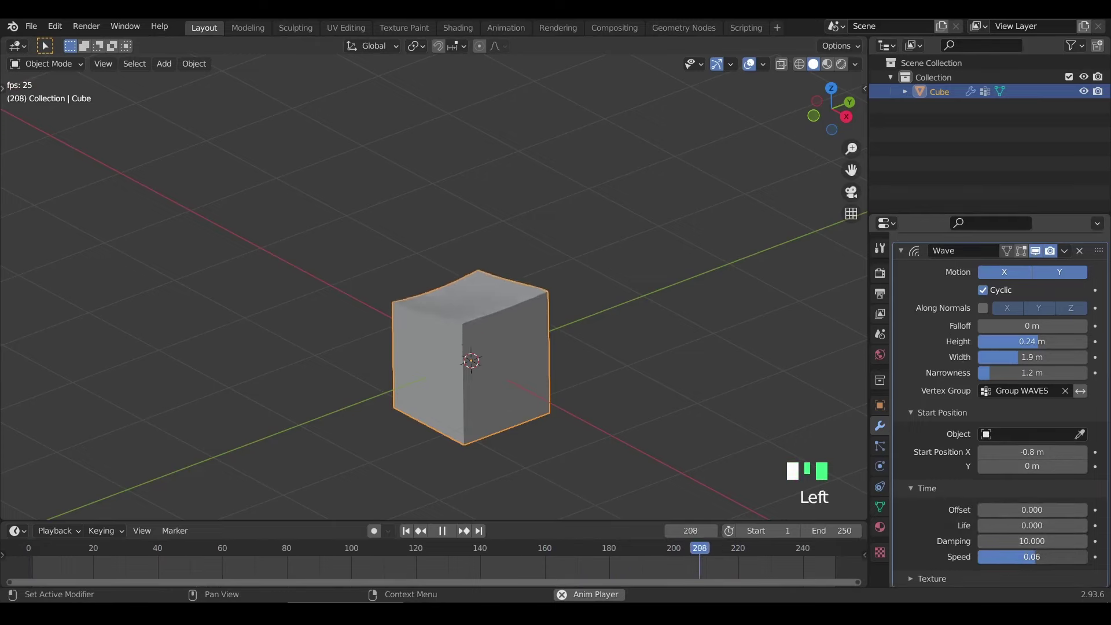
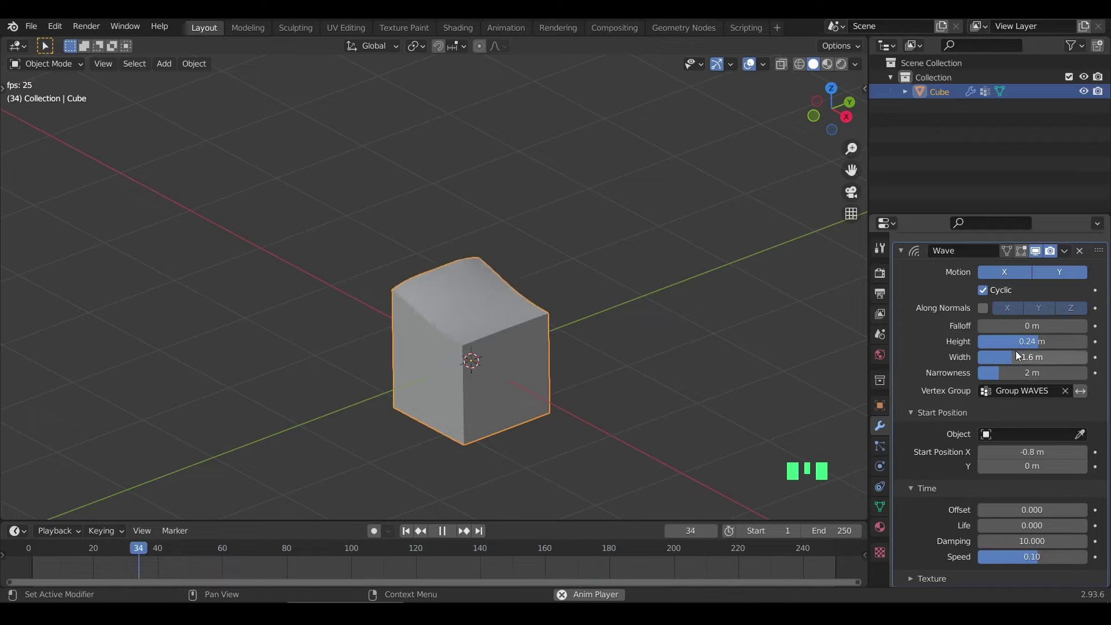
key("space")
key("Left")
key("Right")
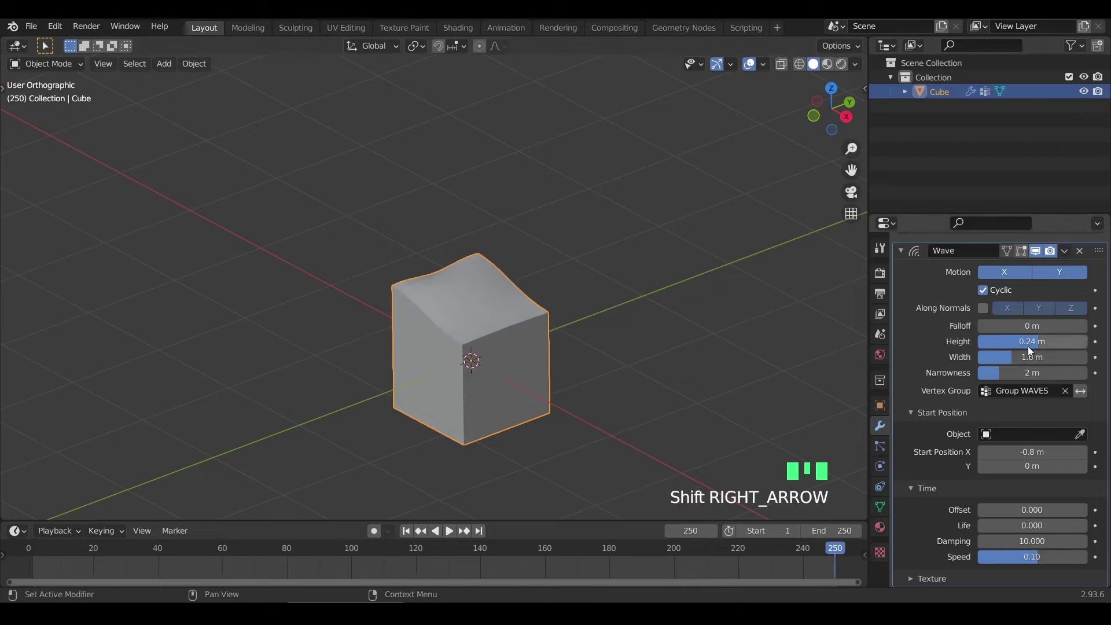
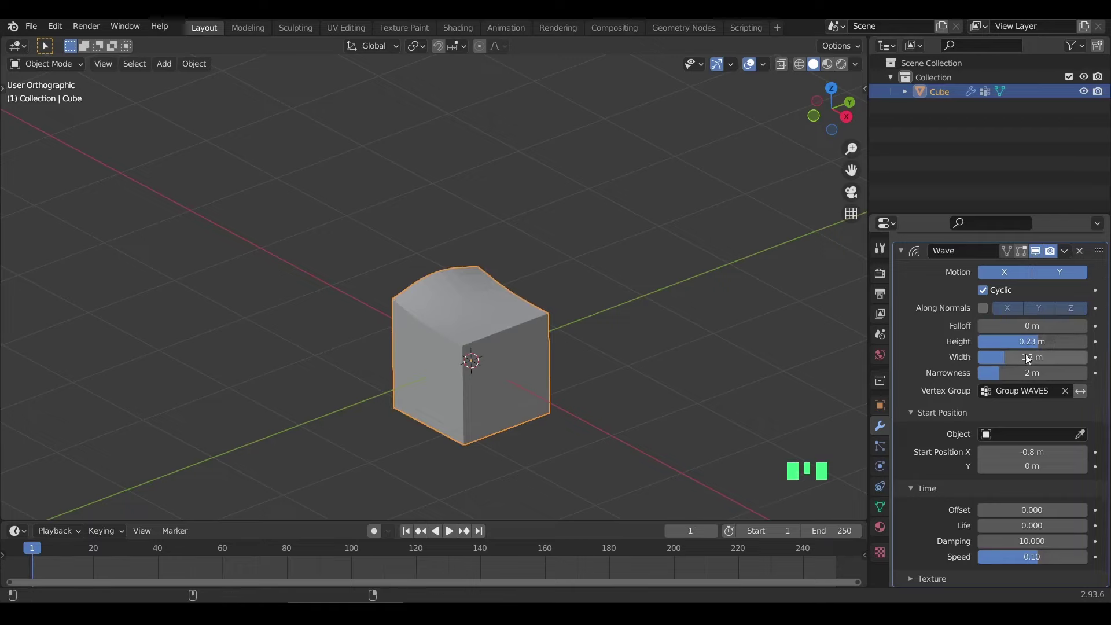
Set the wave width to about 1.4 m and height to 0.23 m and replay the animation
left_click(1029, 364)
key("Right")
left_click(1026, 363)
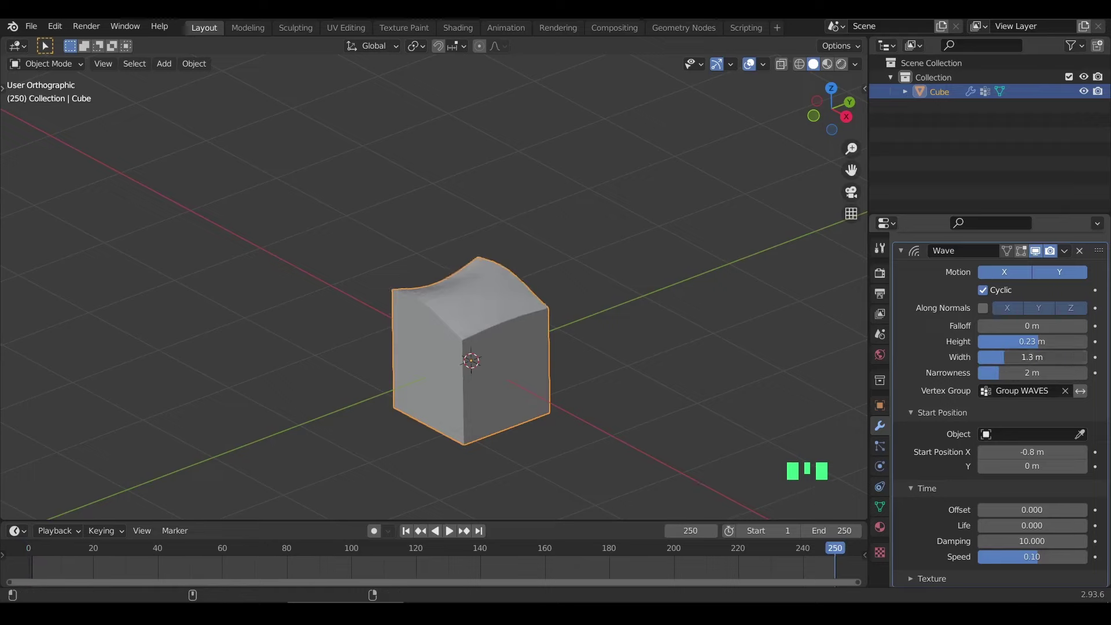
key("Left")
key("Right")
key("space")
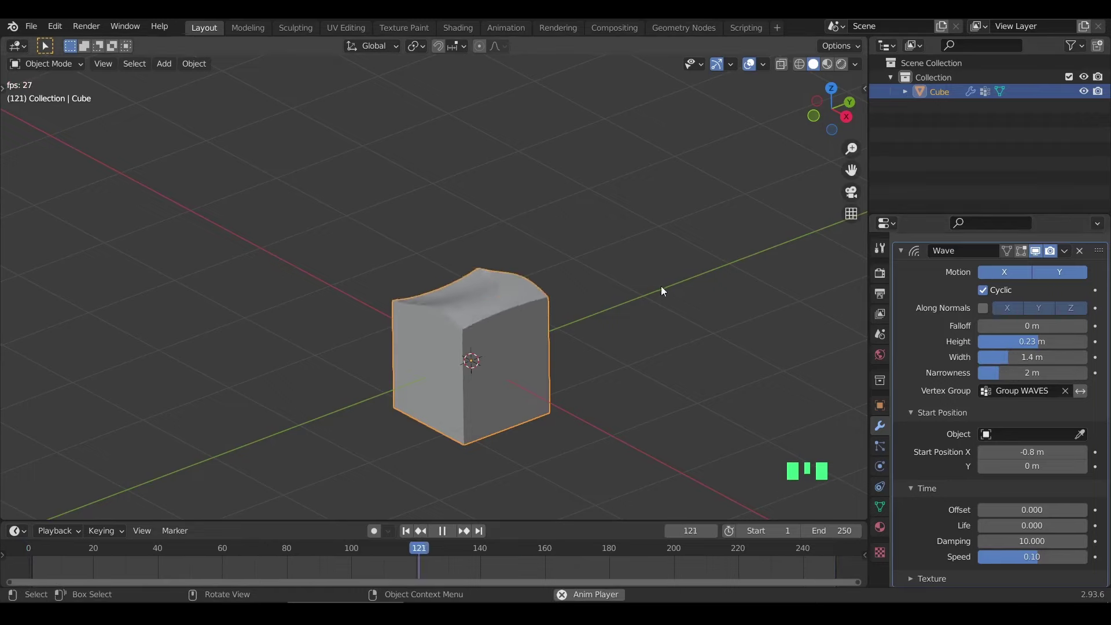
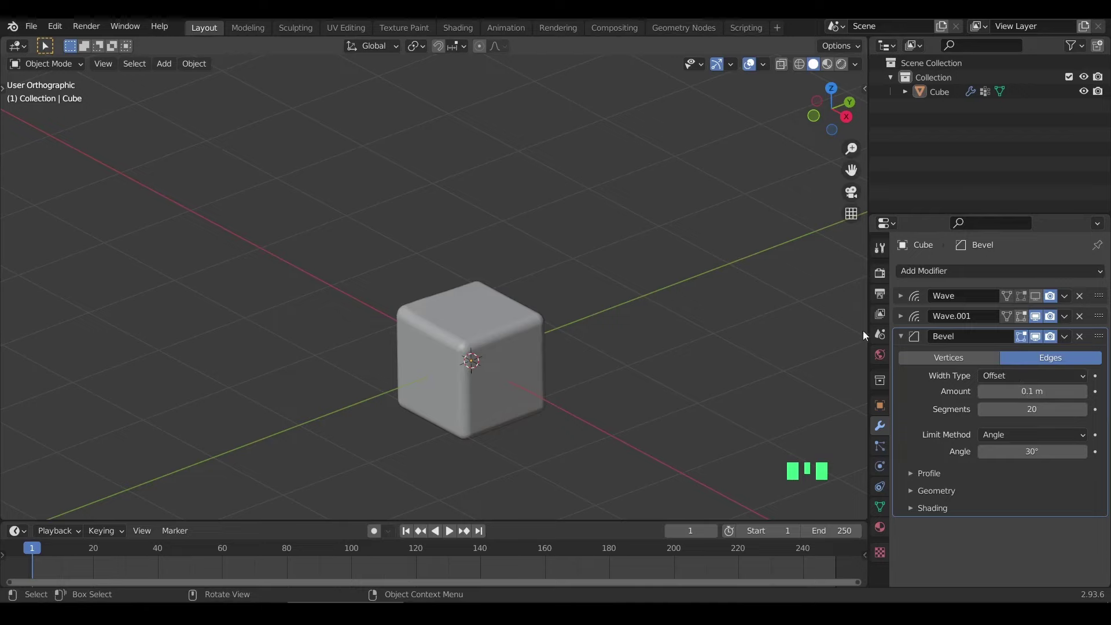
Collapse the 0.1 m, 20-segment Bevel modifier, preview the rounded cube and save the file
left_click(901, 340)
key("space")
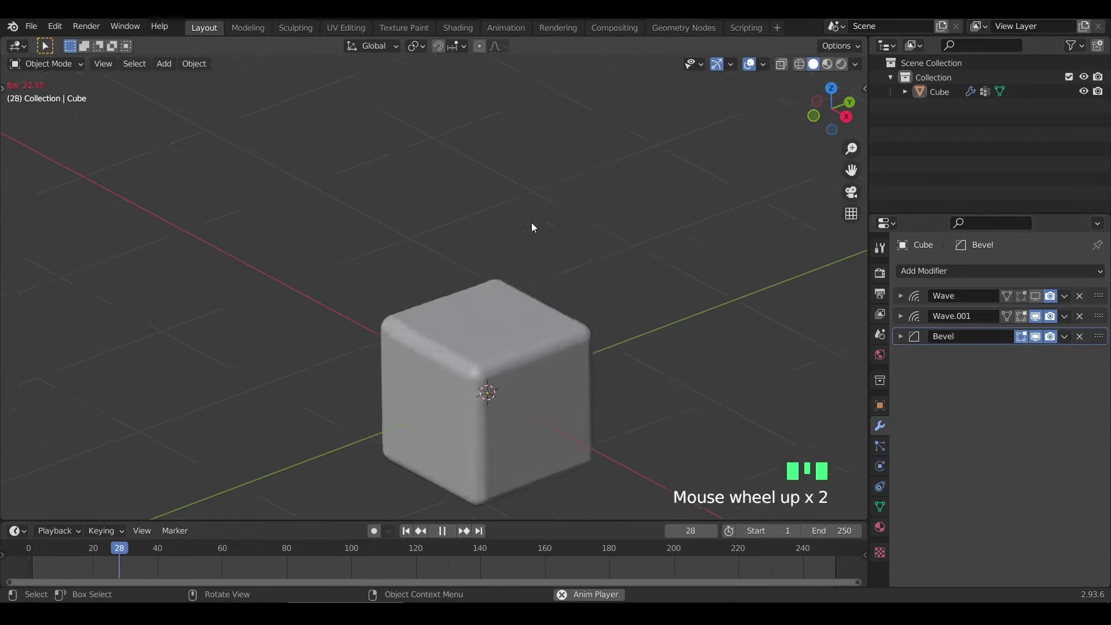
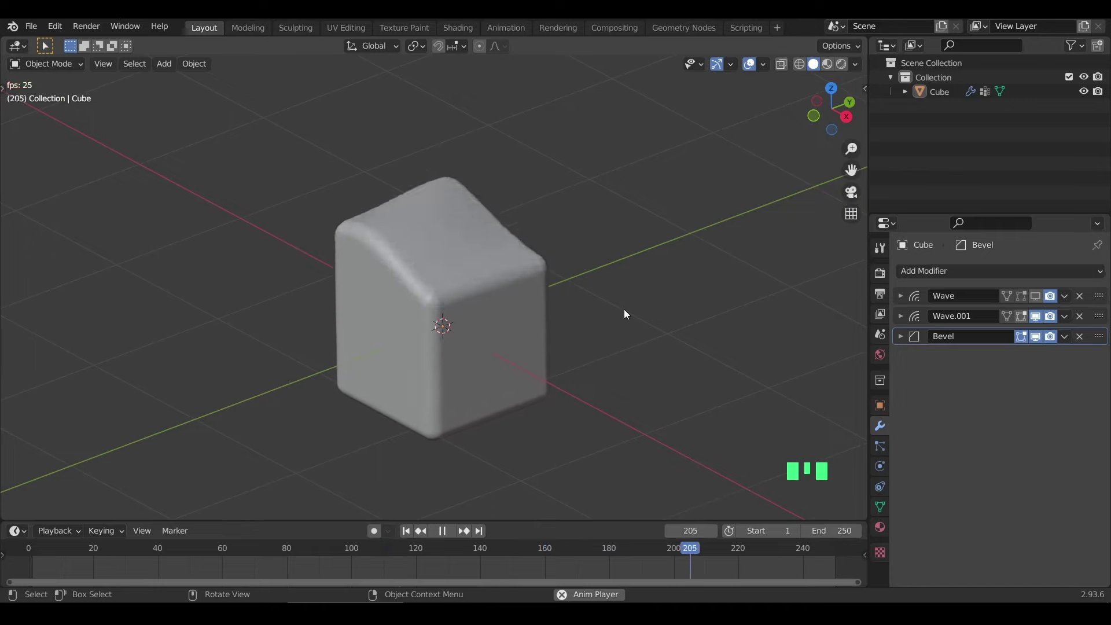
key("space")
key("Left")
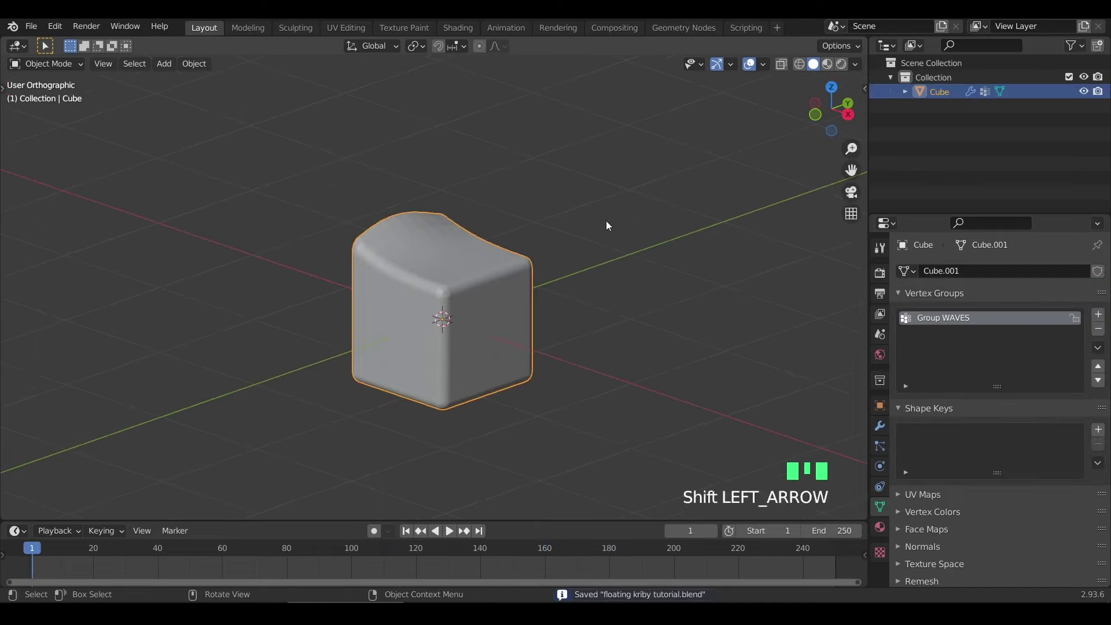
Duplicate the rounded cube and scale the copy up to 1.1
left_click_drag(519, 273, 531, 273)
key("shift+d")
key("s")
left_click_drag(878, 419, 924, 277)
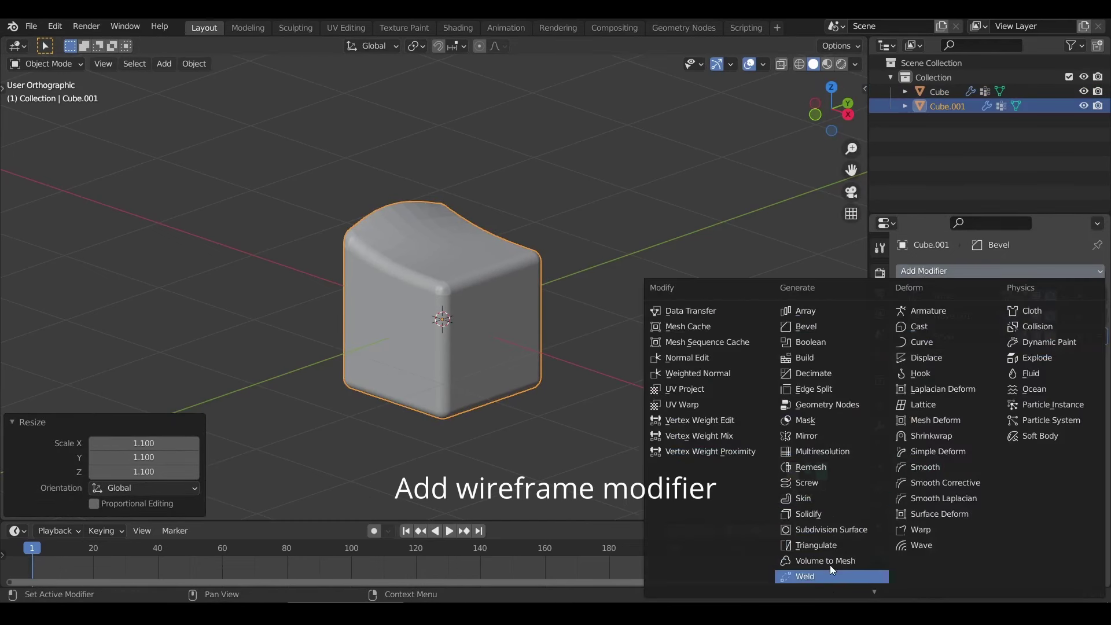
Give the copy a 0.02 m Wireframe modifier and enter Edit Mode on its mesh
left_click(1104, 361)
left_click_drag(1104, 518, 1100, 482)
scroll("up", 3)
key("Tab")
key("KP_Subtract")
key("KP_Add")
key("ctrl+i")
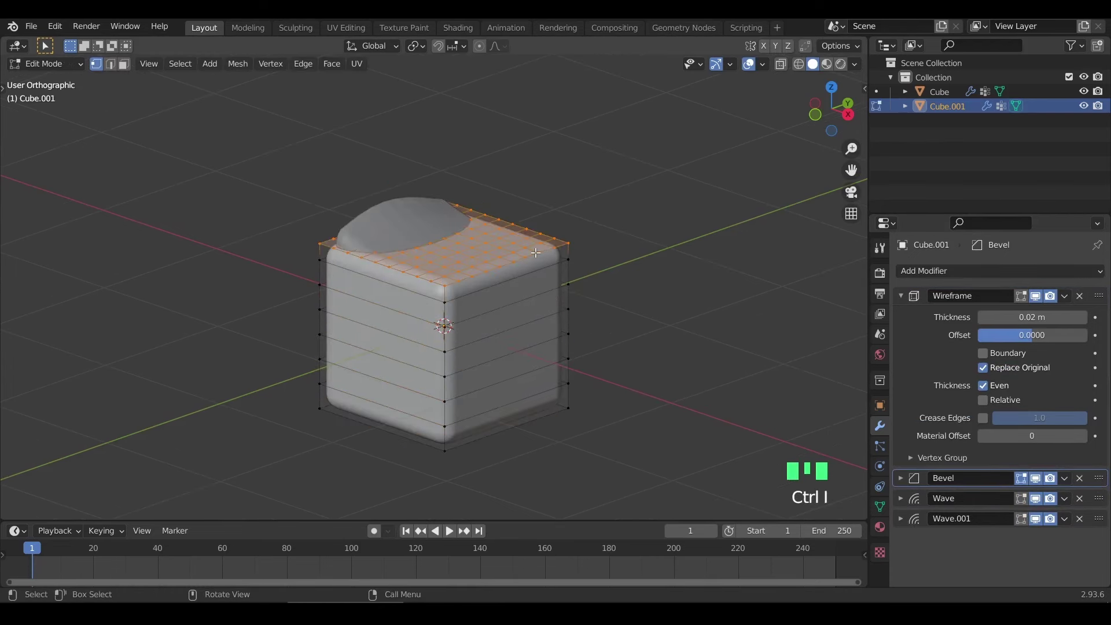
Limited-dissolve the cage's top grid into one flat face and hide the original cube
key("x")
key("ctrl+z")
key("KP_Subtract")
key("Tab")
key("ctrl+Tab")
left_click(521, 349)
key("h")
left_click(528, 296)
key("Tab")
key("x")
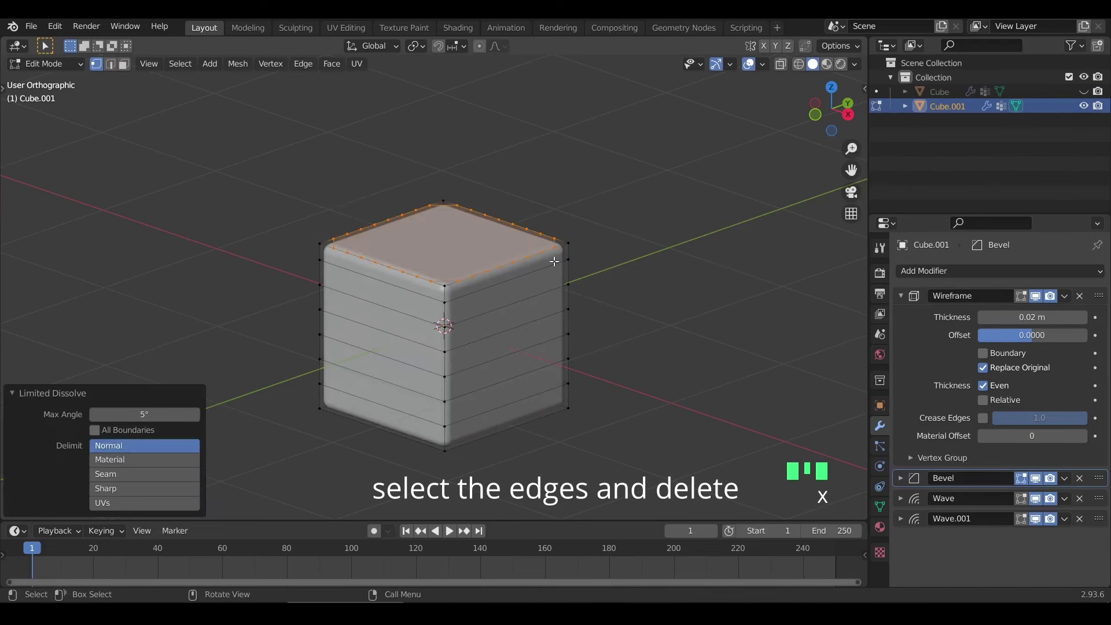
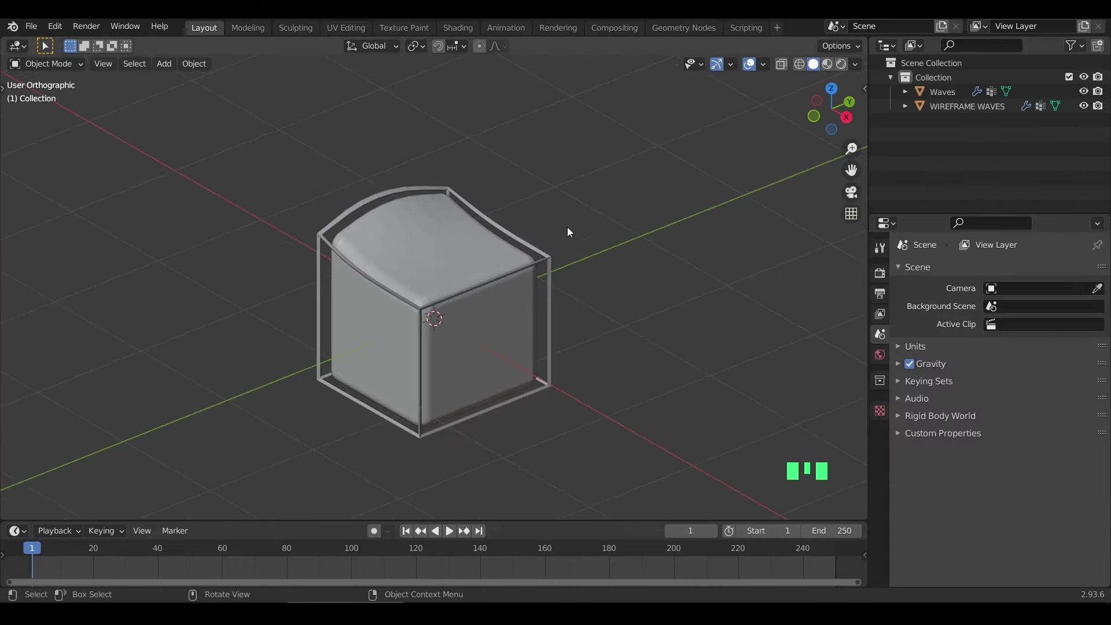
Add a plane, raise it just above the cube's top and scale it to about 0.43
key("shift+a")
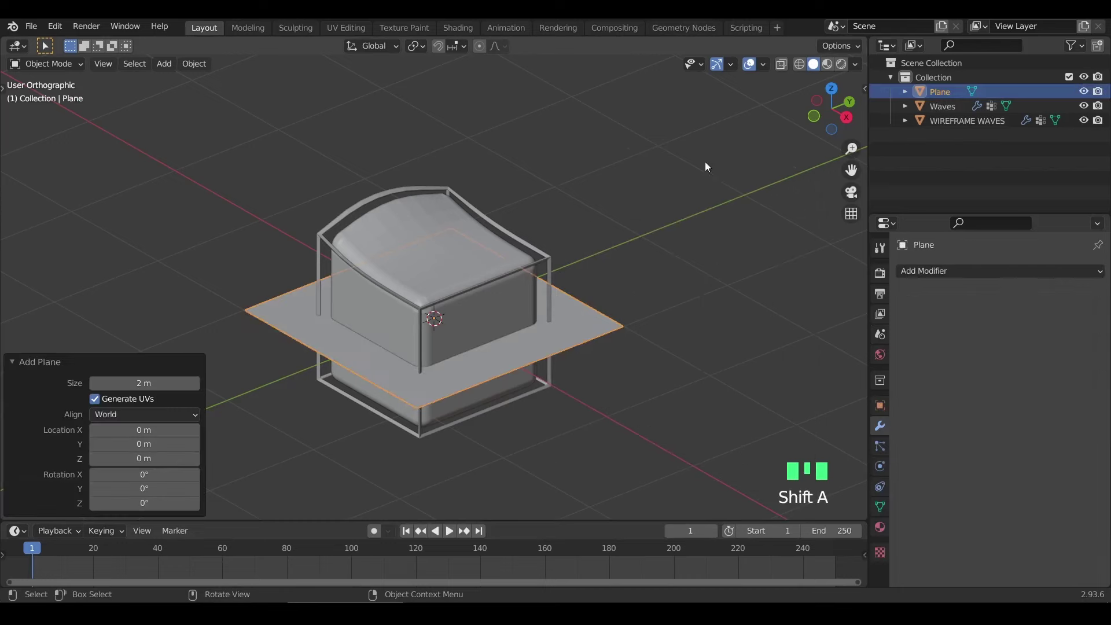
key("g")
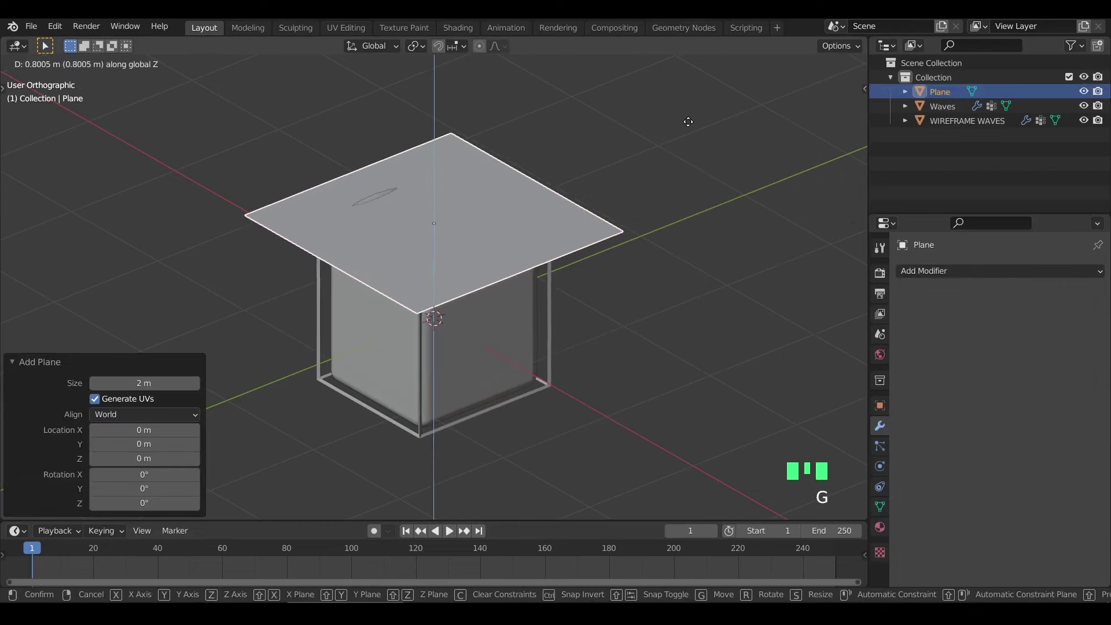
key("s")
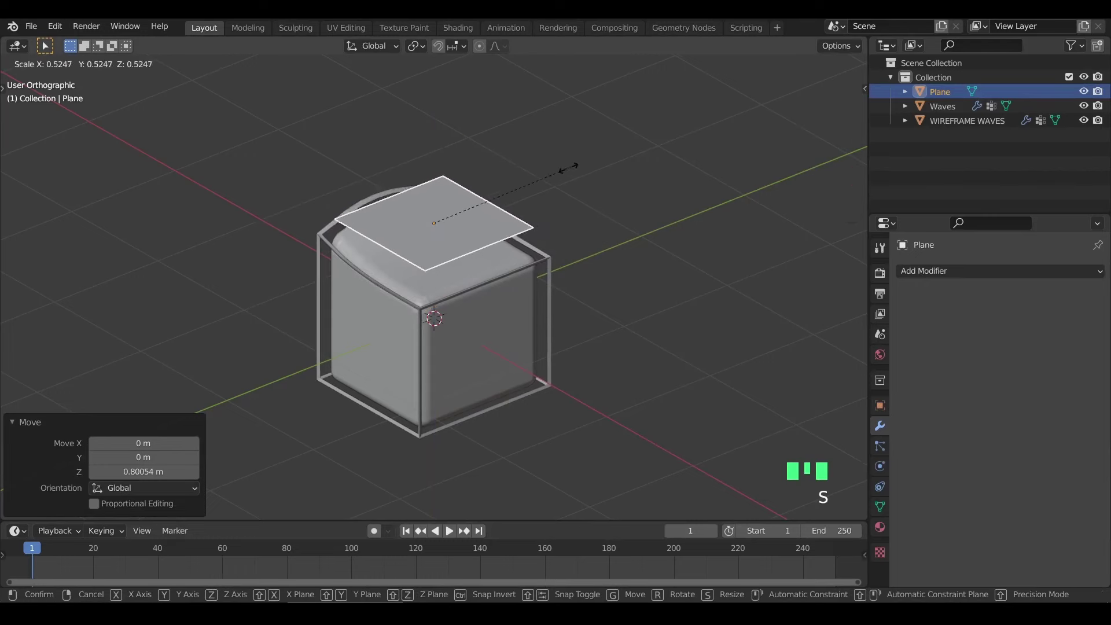
left_click_drag(551, 181, 619, 149)
Subdivide the plane into a grid with 8 cuts and return to Object Mode
key("ctrl+a")
key("Tab")
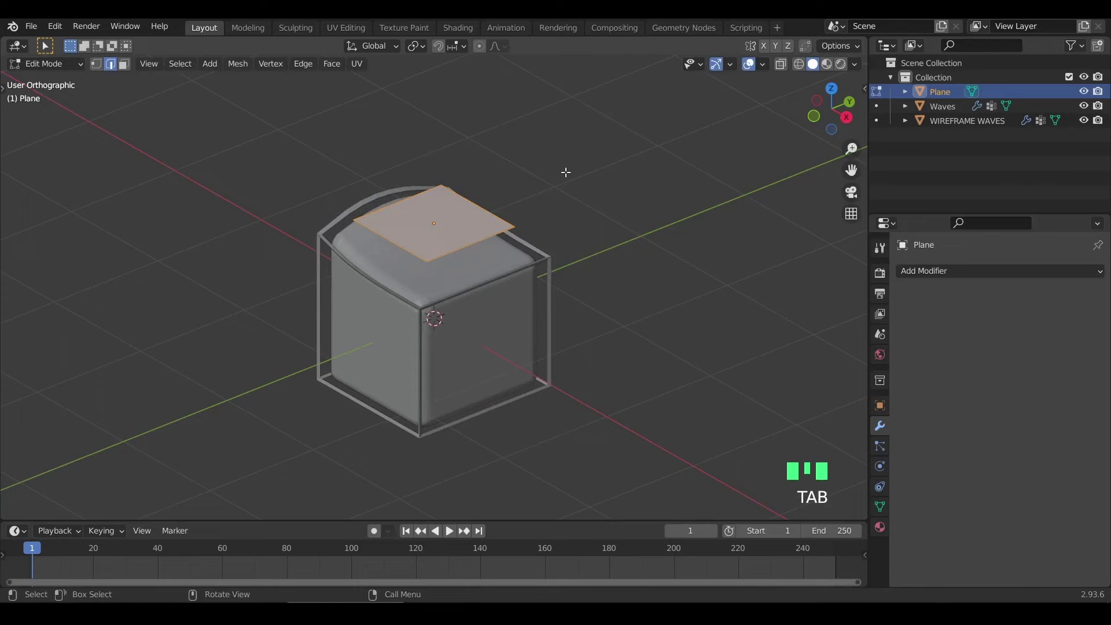
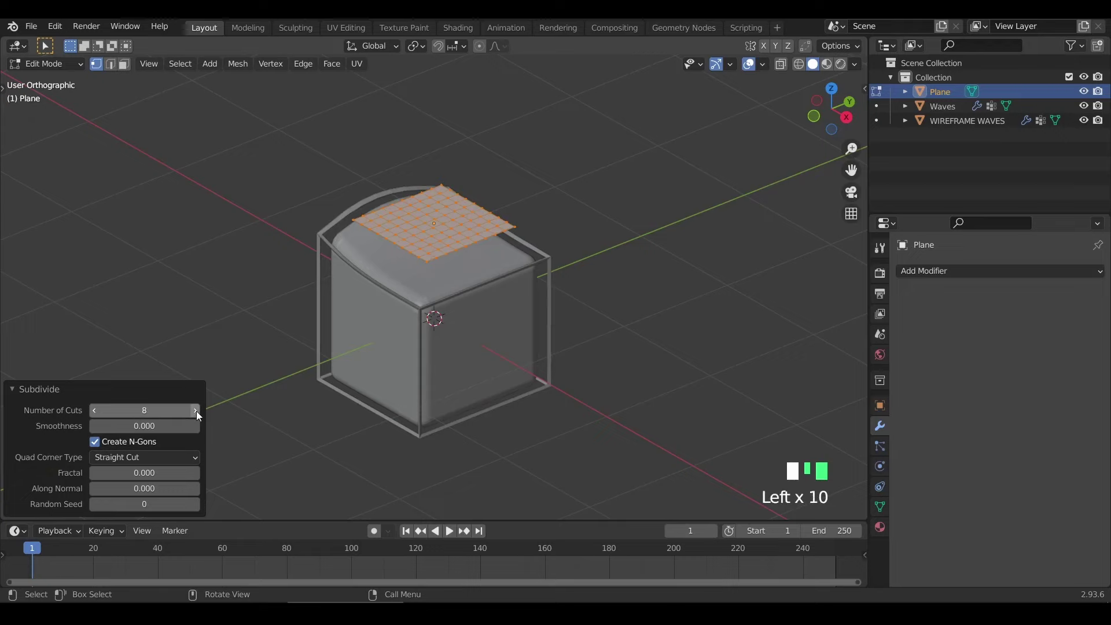
key("Tab")
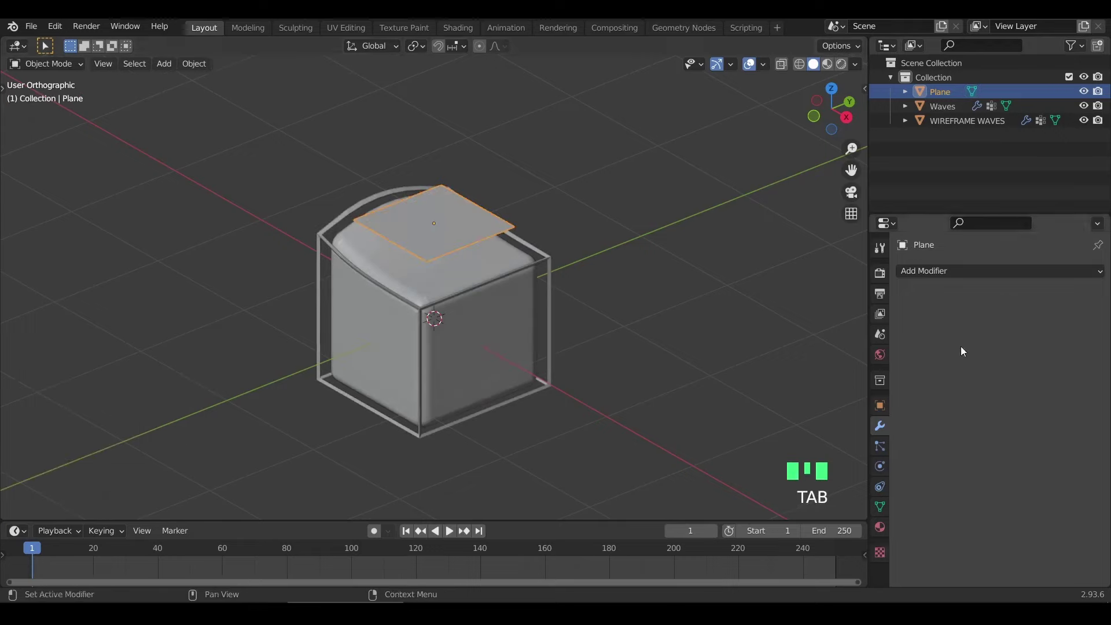
Assign all the plane's vertices to a new vertex group named 'Group Plane waves'
key("Tab")
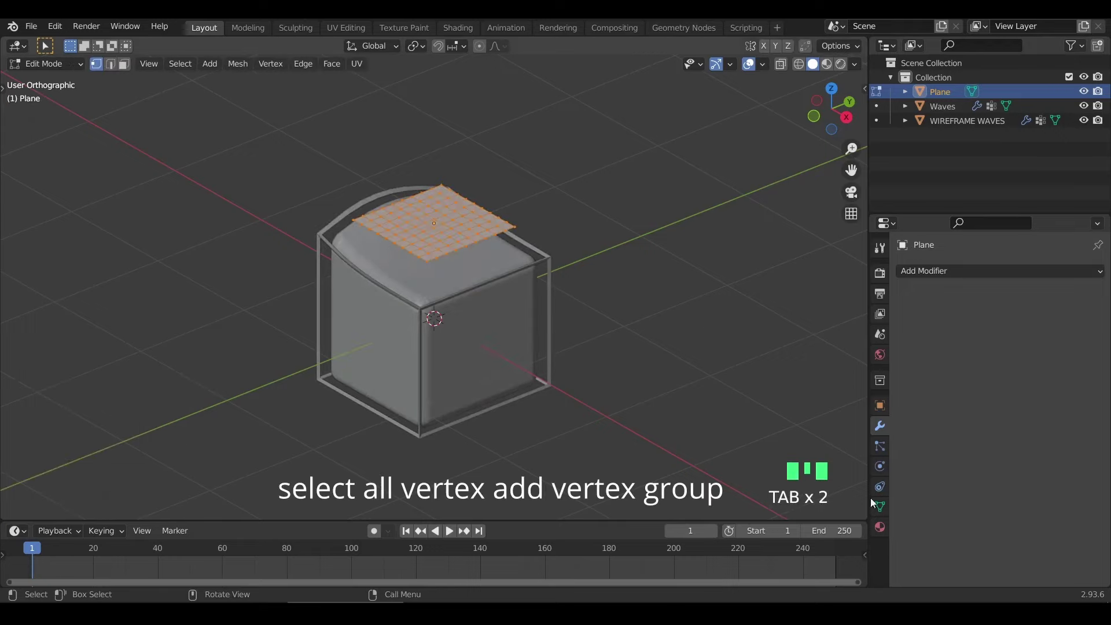
left_click(876, 516)
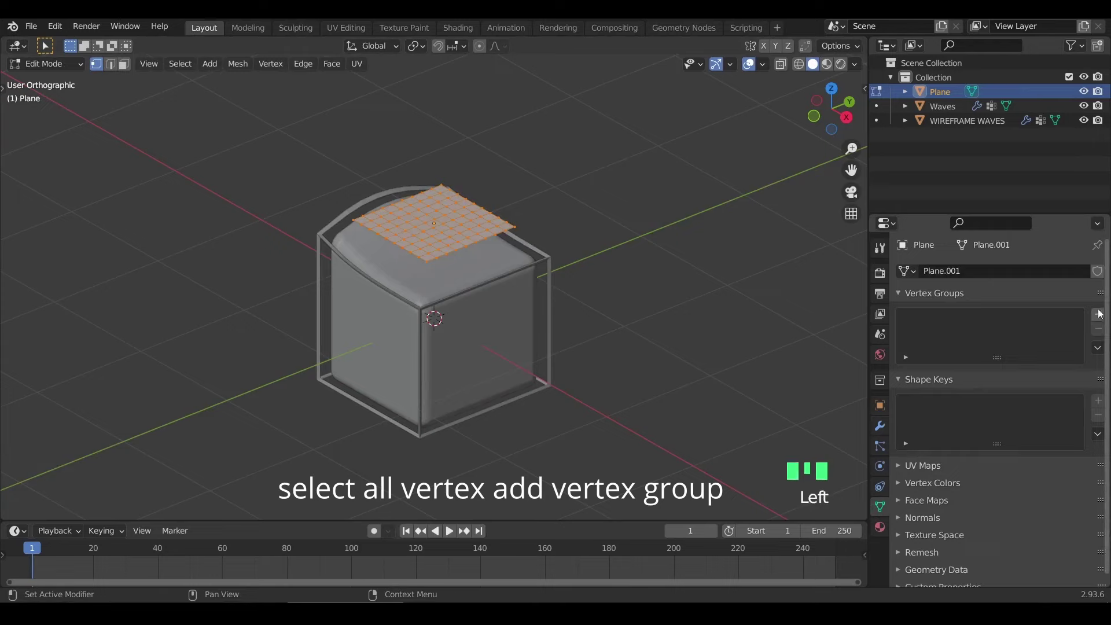
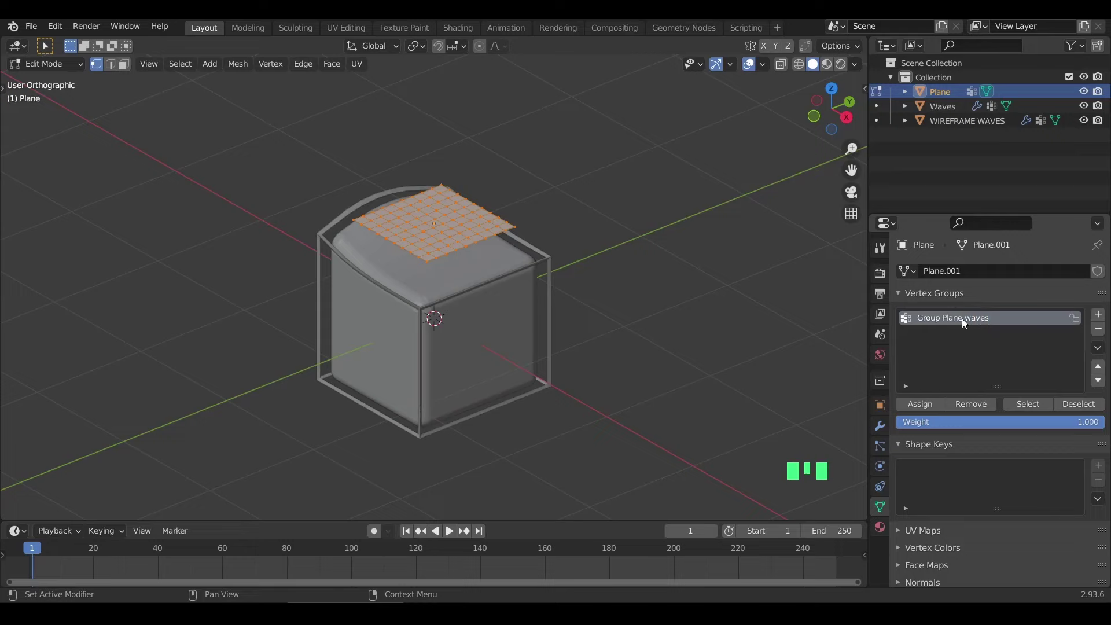
key("Tab")
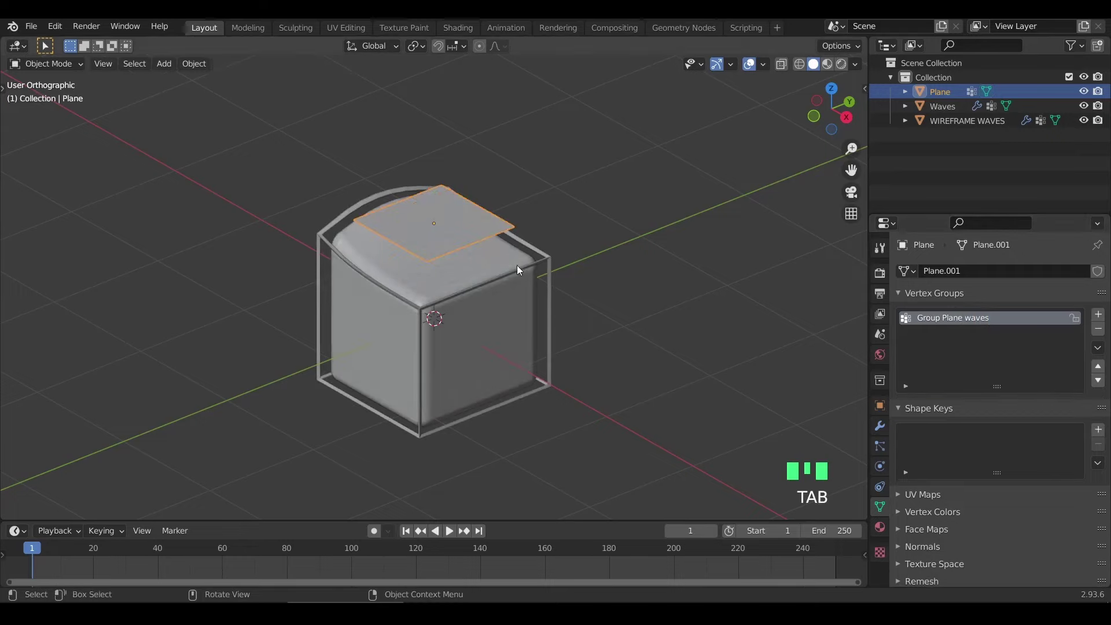
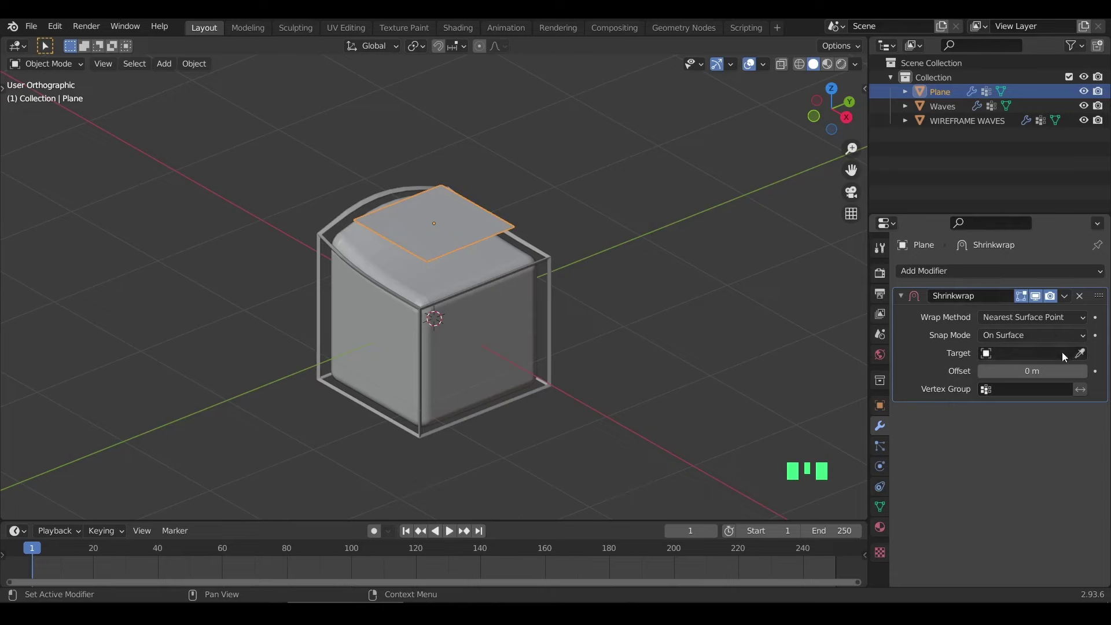
Target the Shrinkwrap at Waves via 'Group Plane waves', preview the playback and save the file
left_click_drag(1066, 355, 551, 245)
key("space")
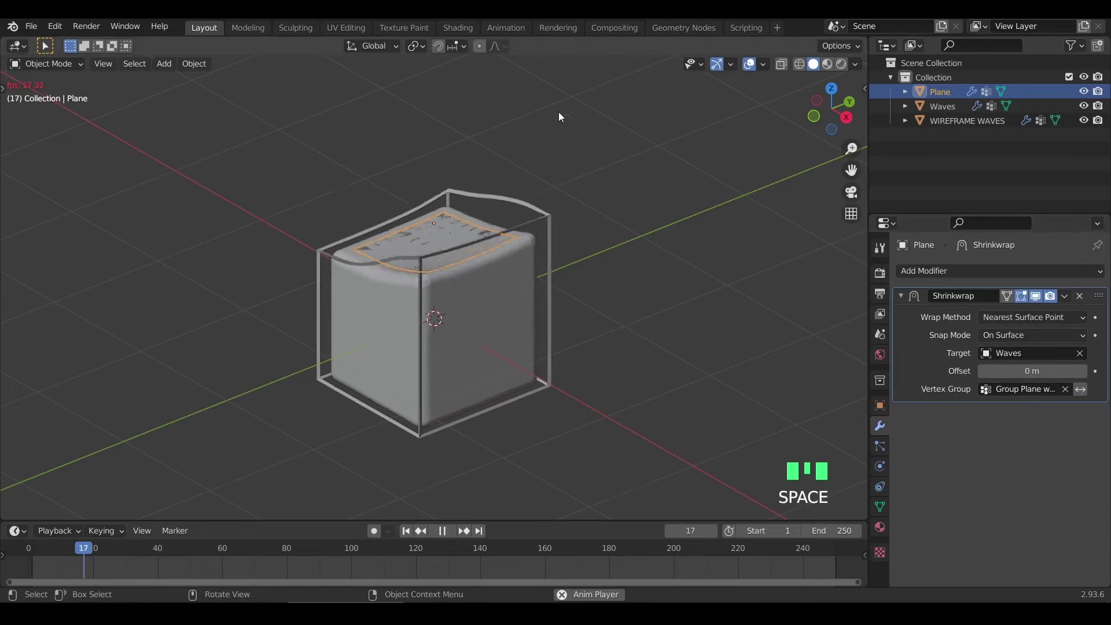
scroll("up", 3)
scroll("down", 3)
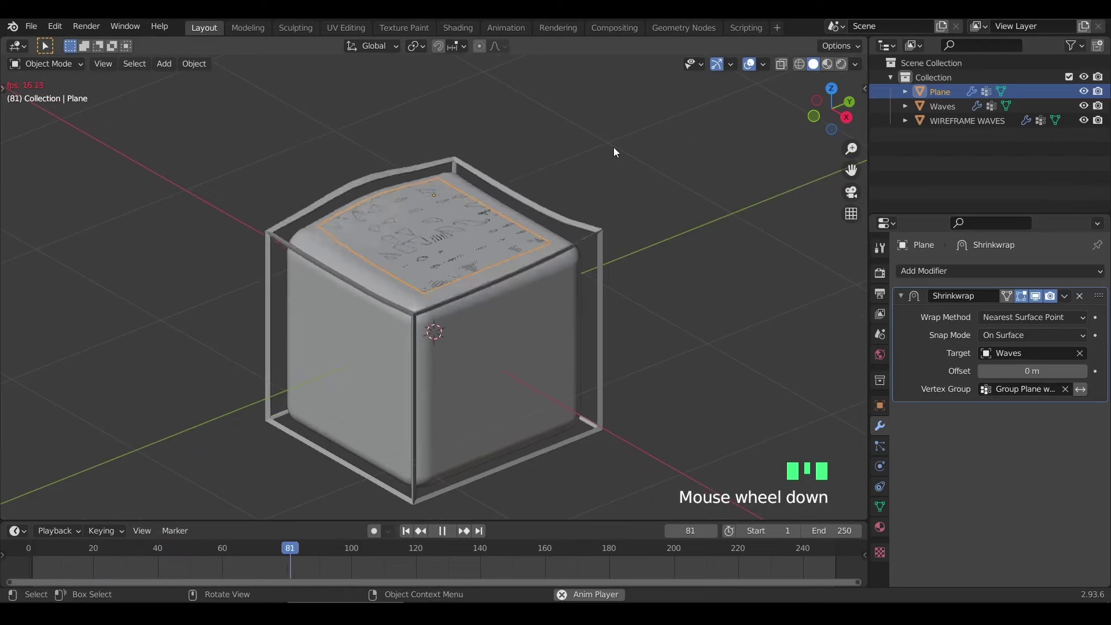
key("space")
key("ctrl+s")
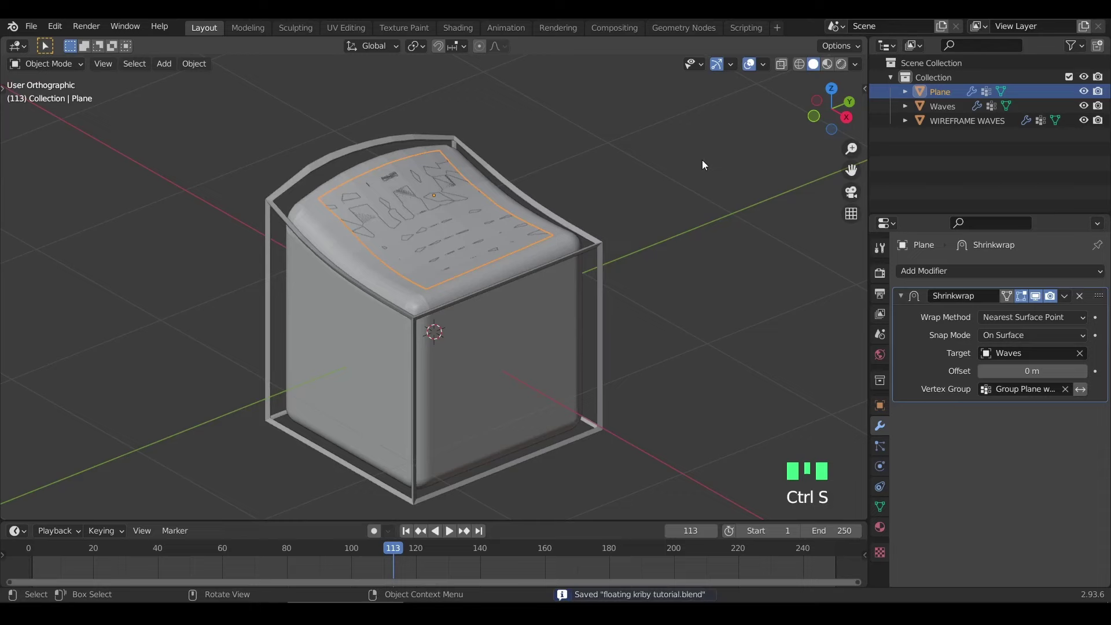
left_click(694, 166)
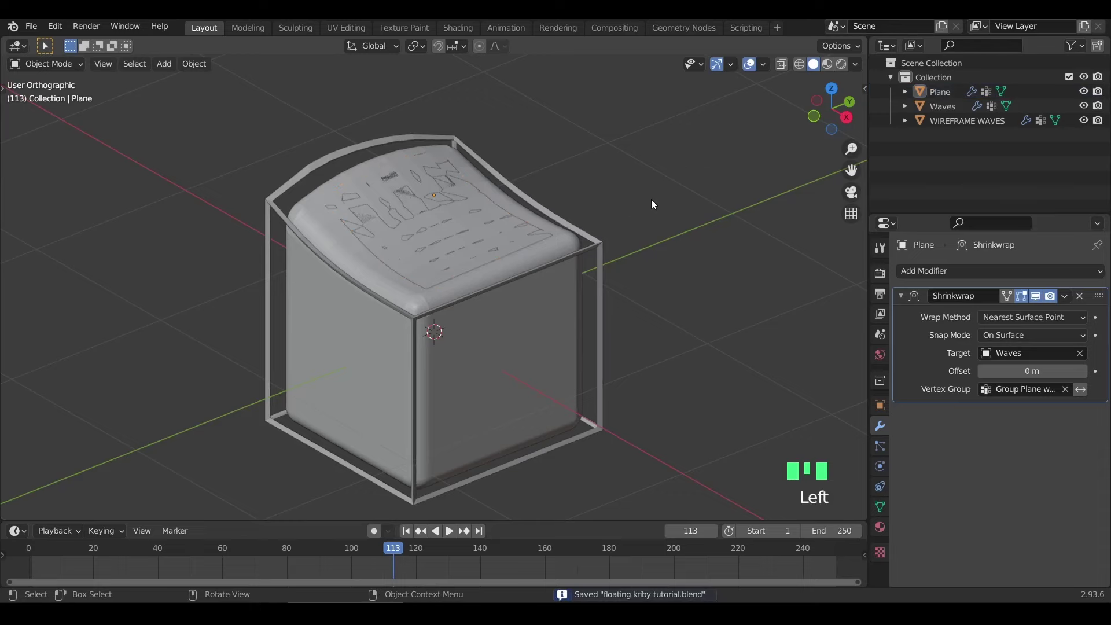
Add a torus, shrink it to 0.203, raise it 0.83 m onto the cube and apply its scale
key("shift+a")
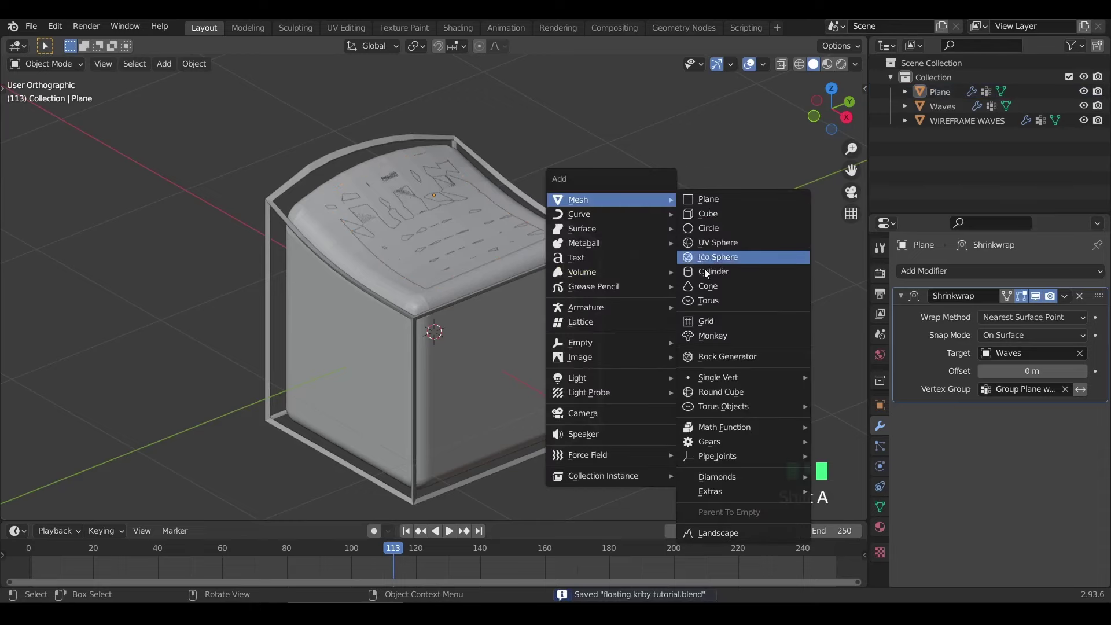
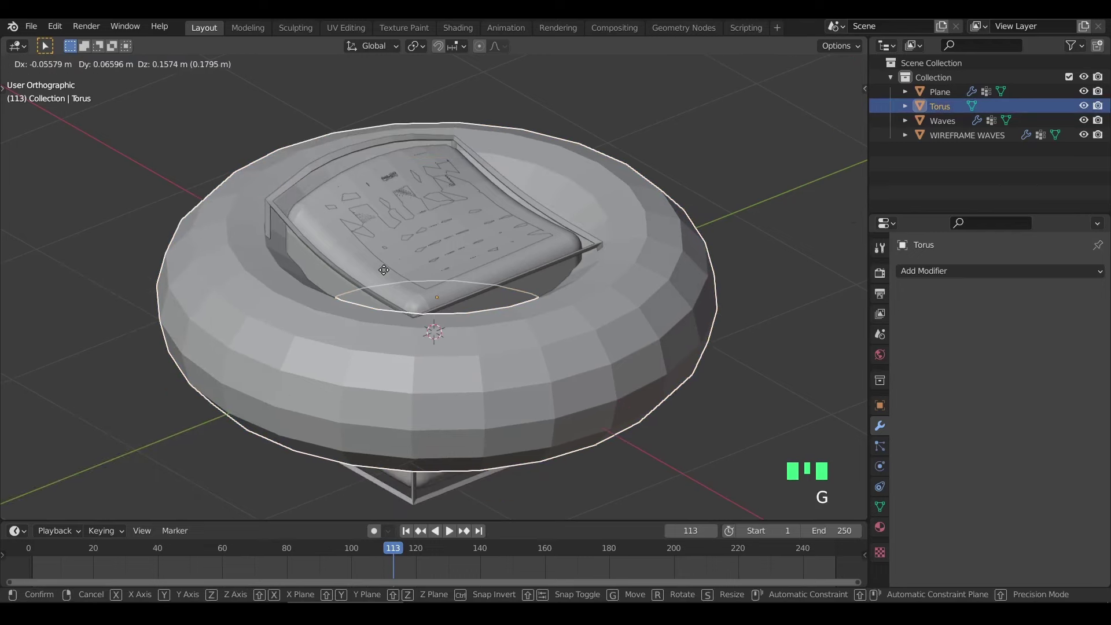
scroll("down", 3)
key("s")
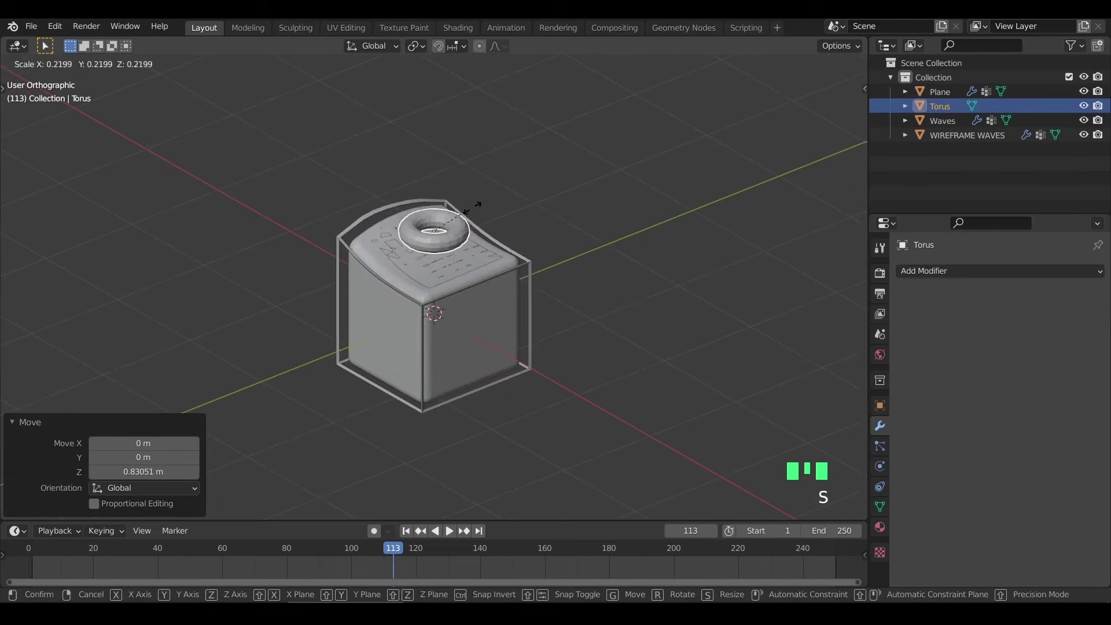
scroll("up", 3)
scroll("up", 3)
key("ctrl+a")
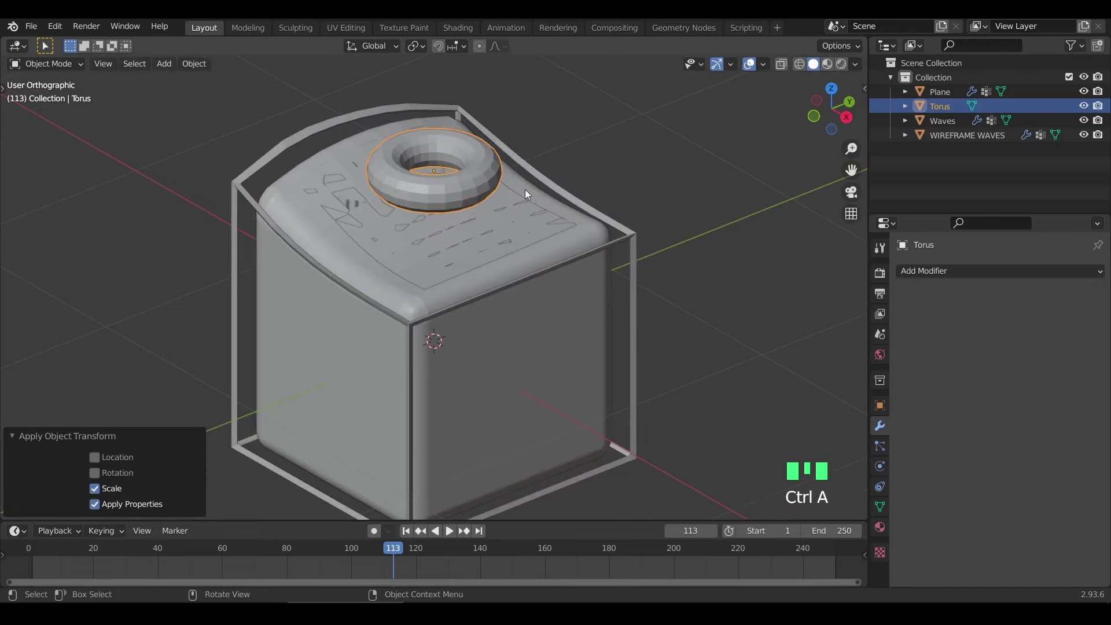
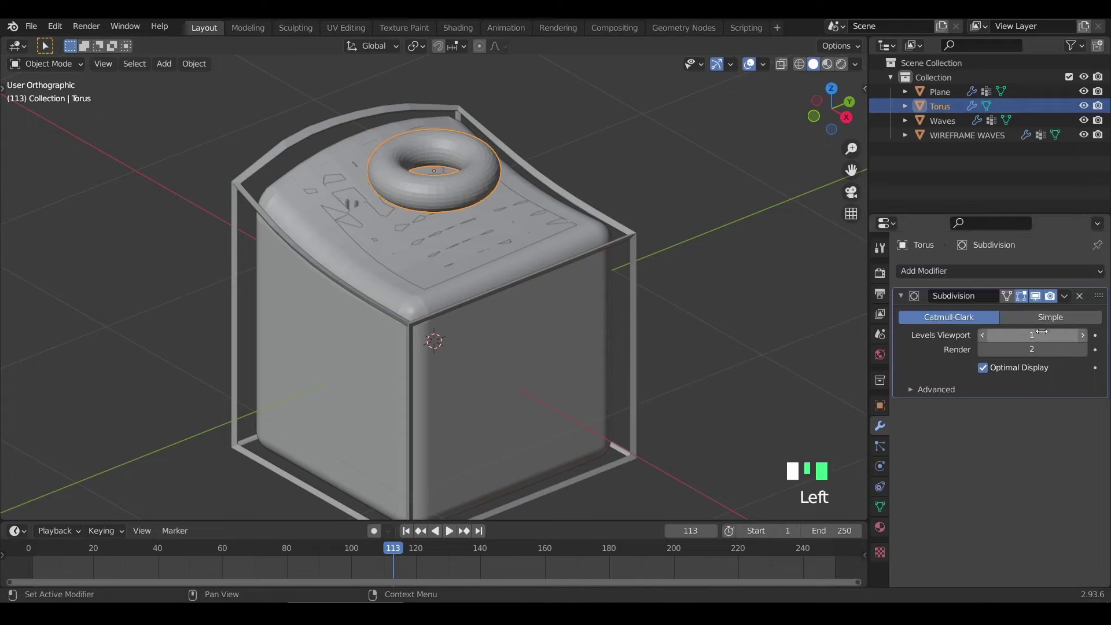
Constrain the torus to the plane's 'Group Plane waves' group with Copy Transforms and preview it riding the waves
left_click(1042, 303)
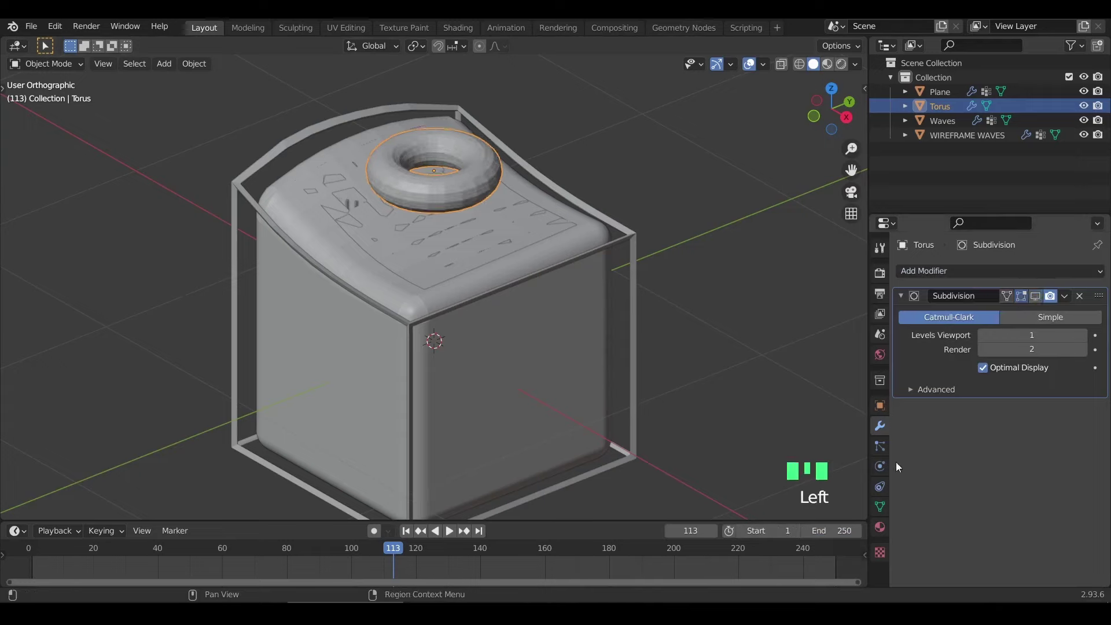
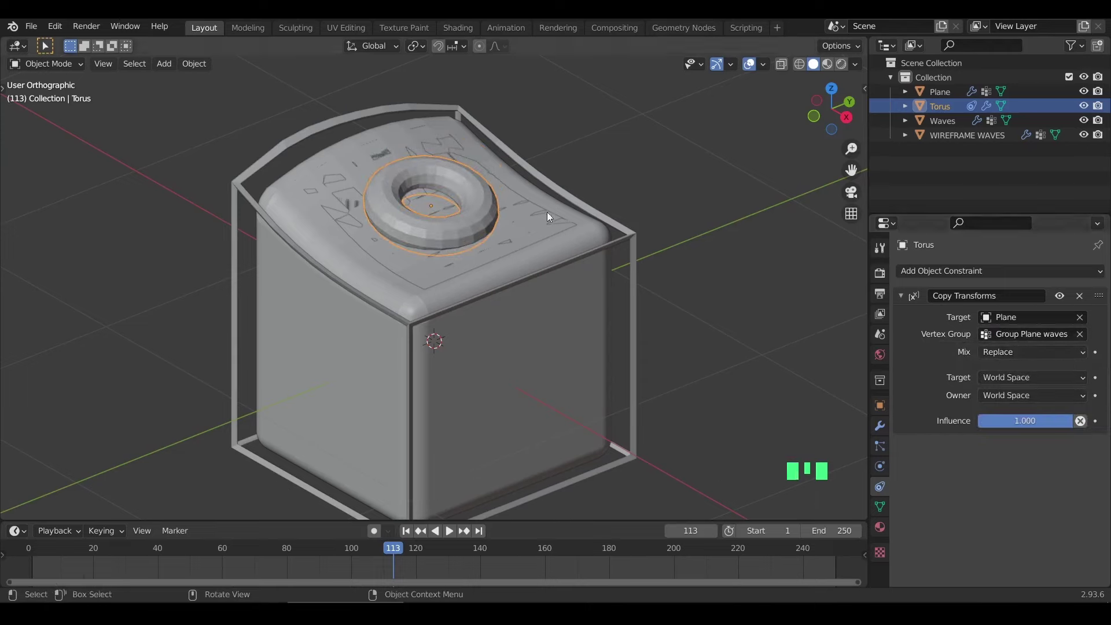
key("space")
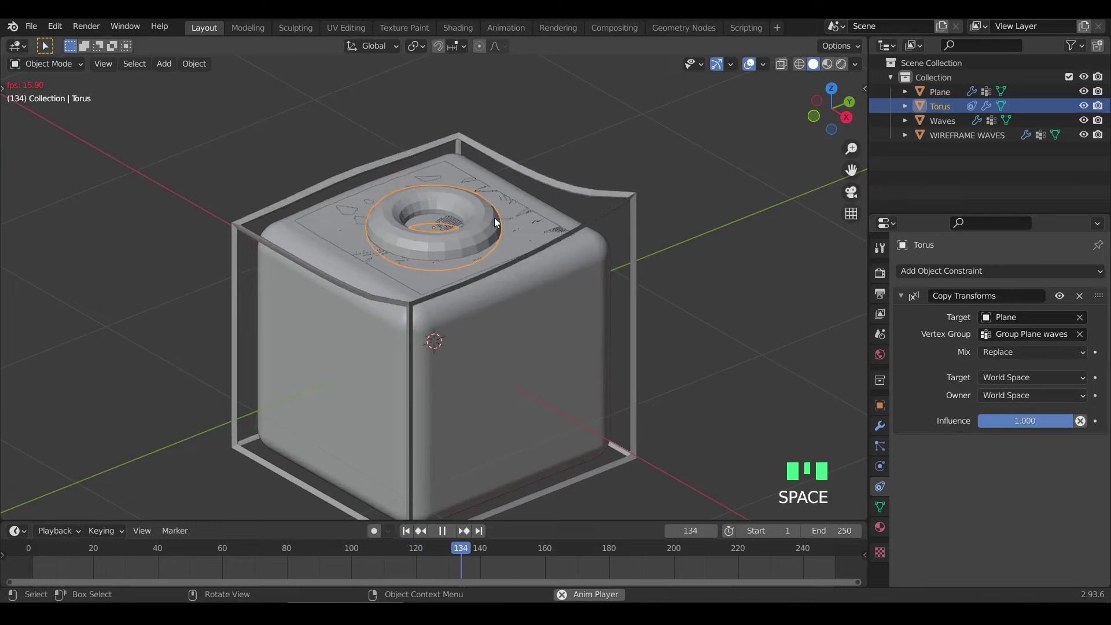
scroll("down", 3)
key("space")
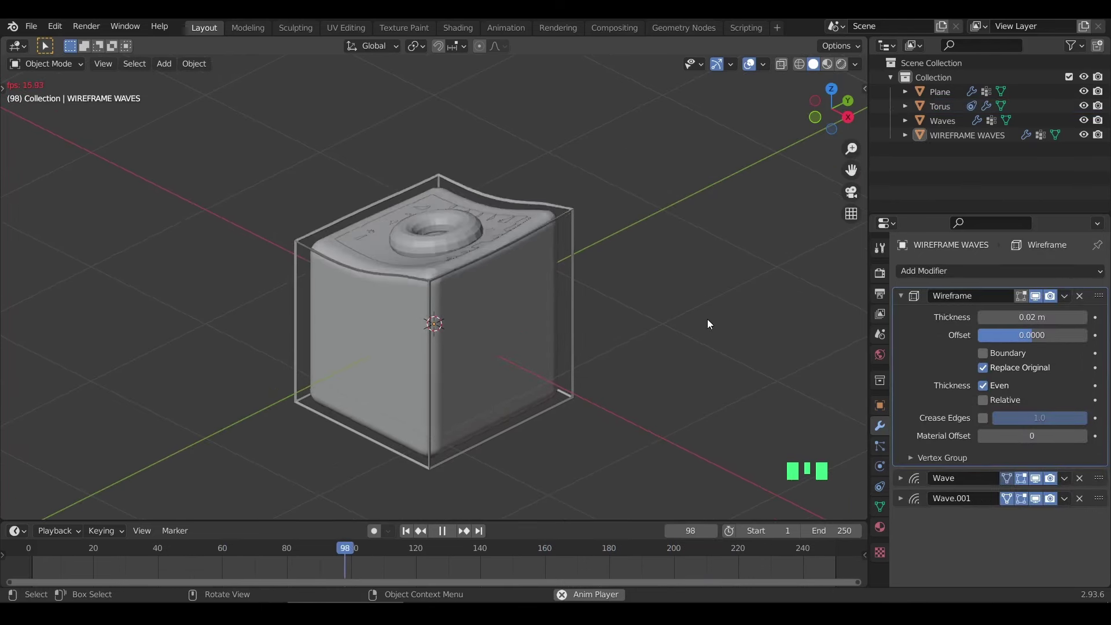
Review the cage's Wave modifier settings, then collapse the Wireframe, Wave and Wave.001 panels and stop playback
left_click_drag(901, 298, 900, 347)
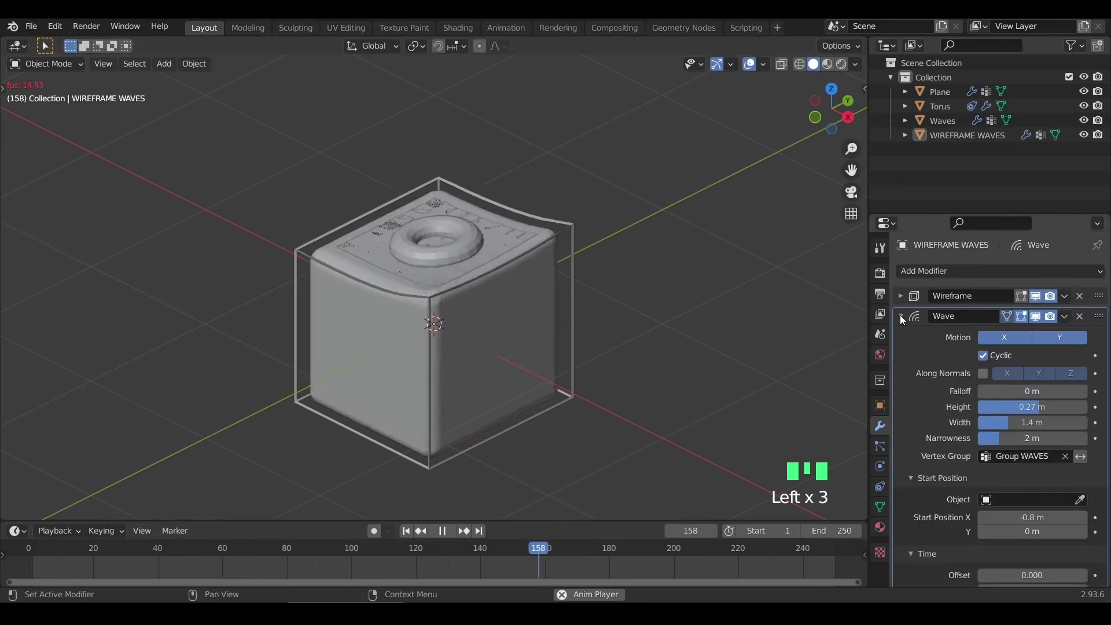
left_click_drag(905, 317, 924, 412)
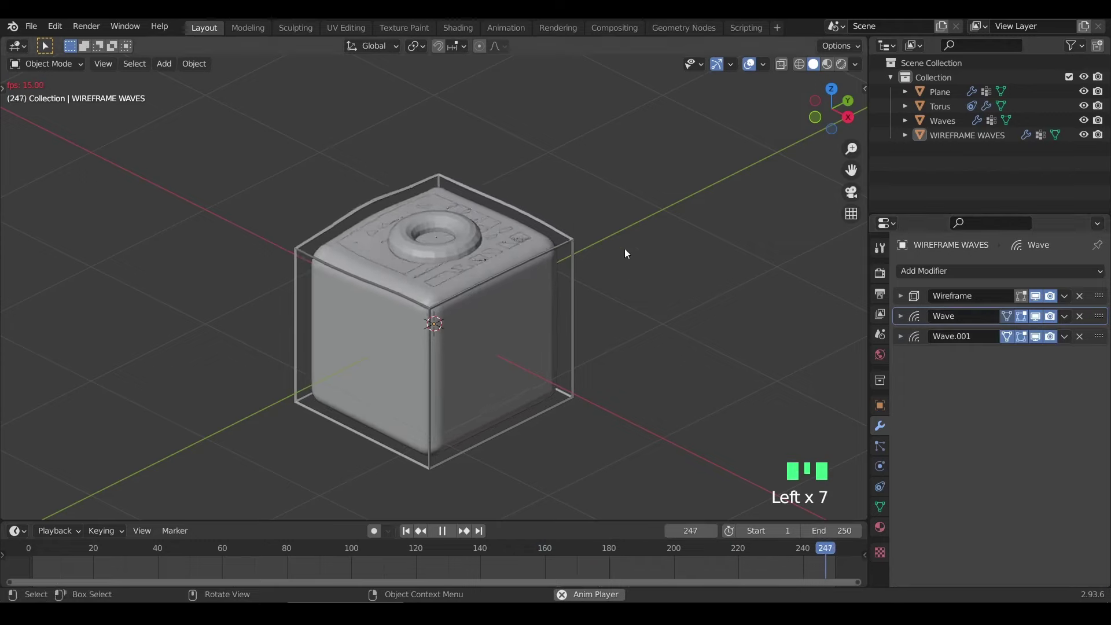
key("space")
Enter edit mode on the torus and begin scaling its mesh down to about 0.81
left_click_drag(469, 227, 527, 206)
key("s")
key("Tab")
Scale the torus to about 0.8, nudge it along local Z, and return to object mode
key("s")
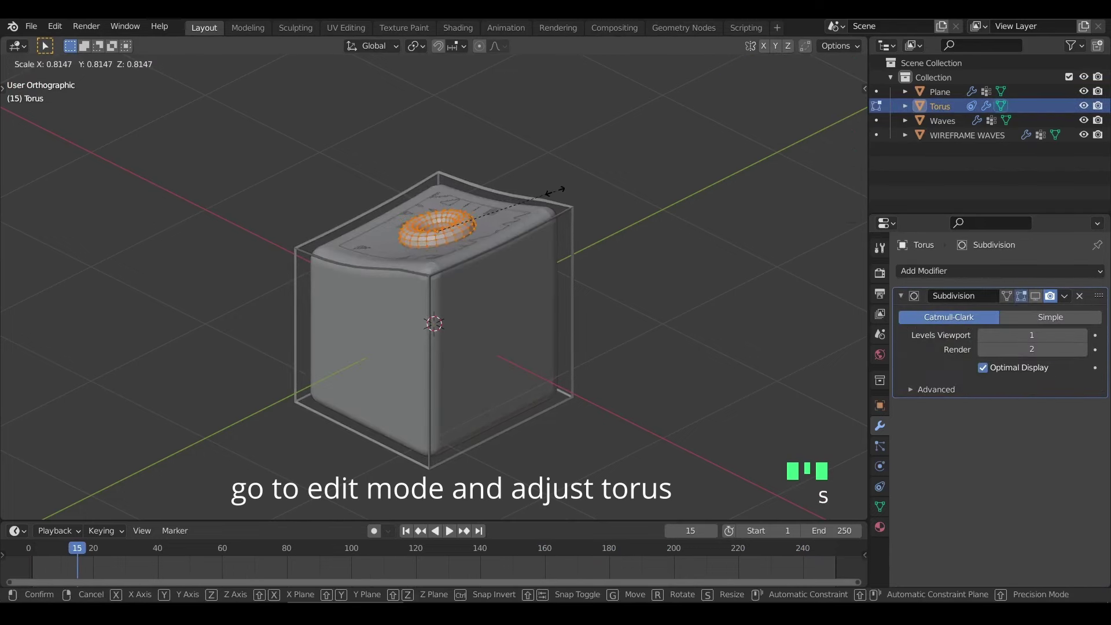
key("g")
key("g")
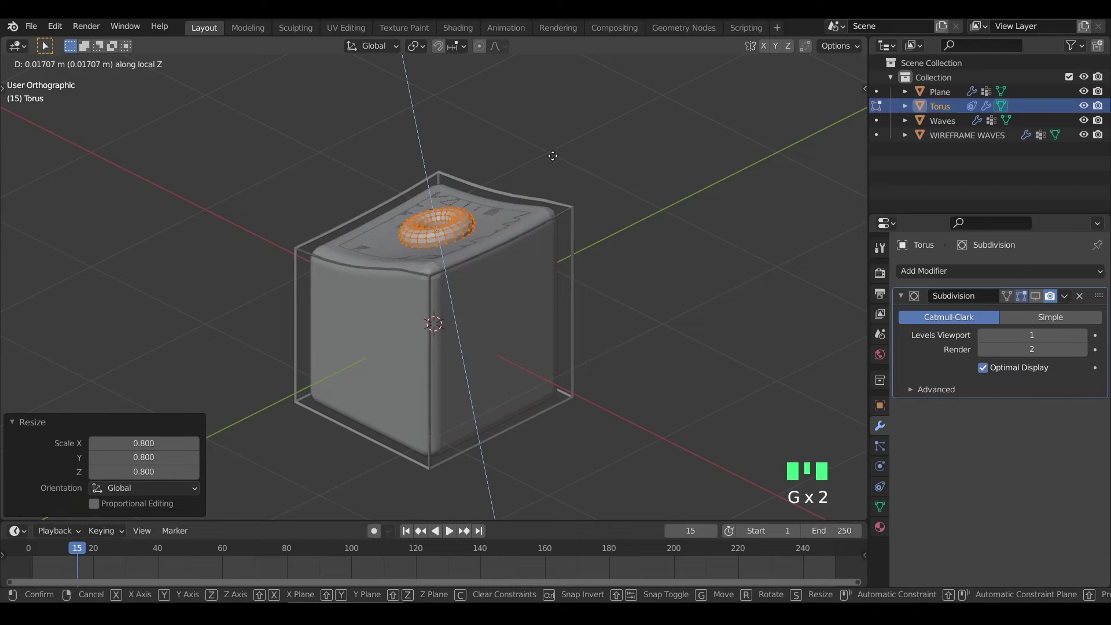
key("s")
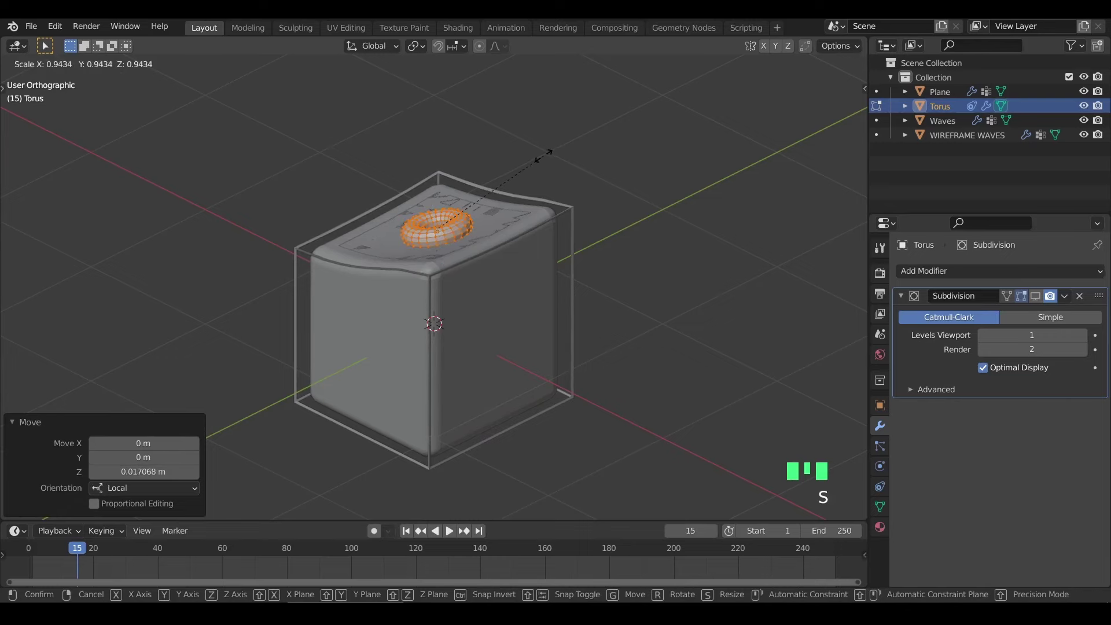
key("alt+s")
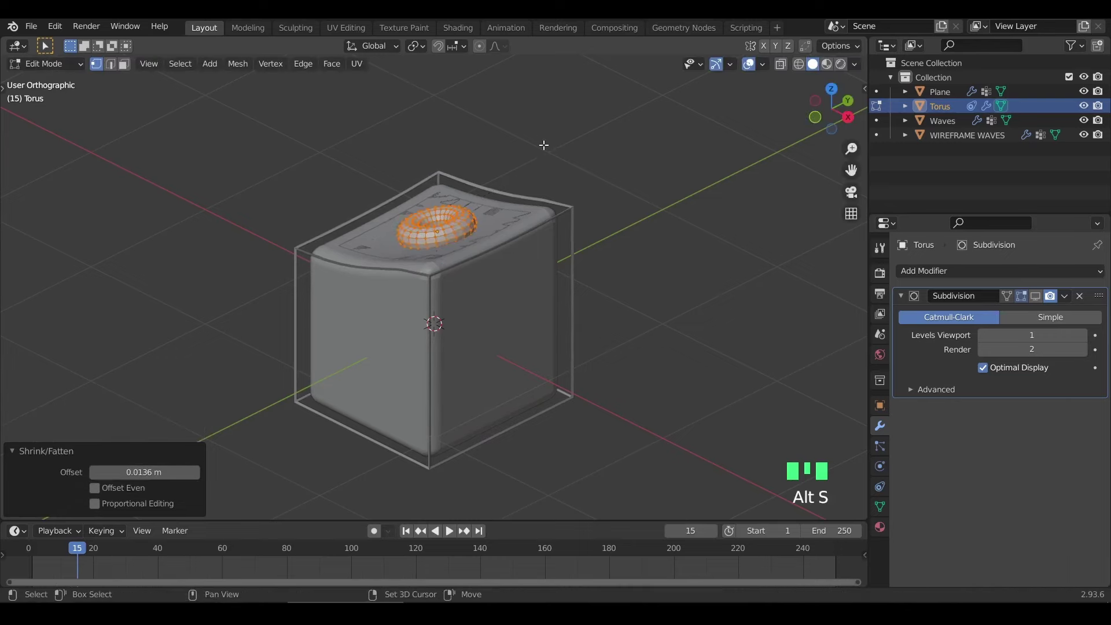
key("Tab")
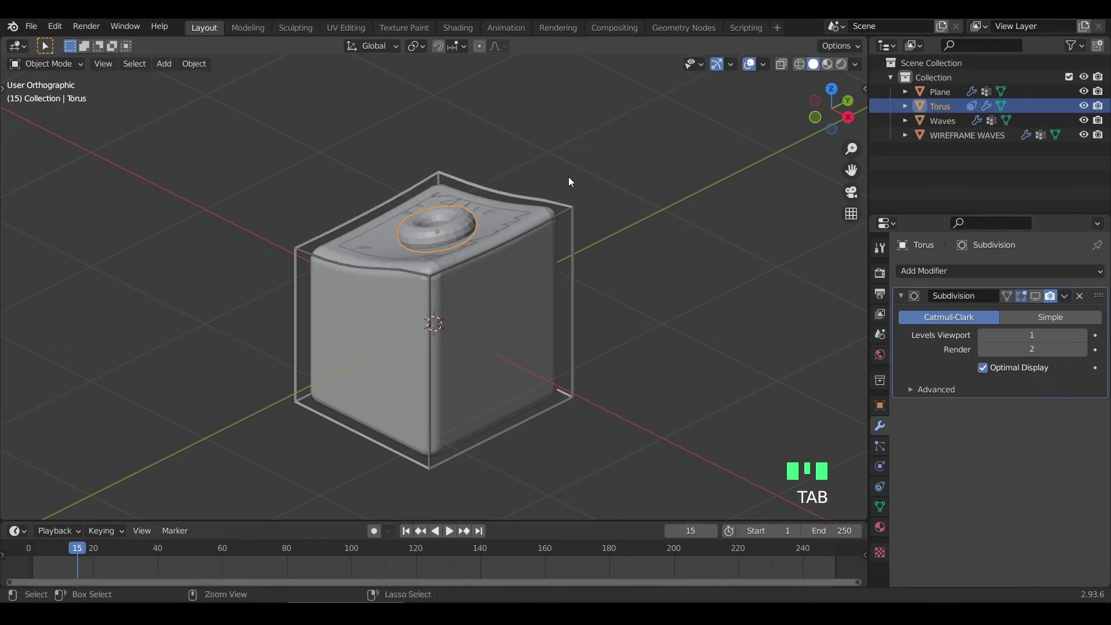
Play the animation to watch the smaller torus ride the waves, then reset to frame 1
key("ctrl+s")
key("n")
key("n")
key("space")
scroll("up", 3)
key("space")
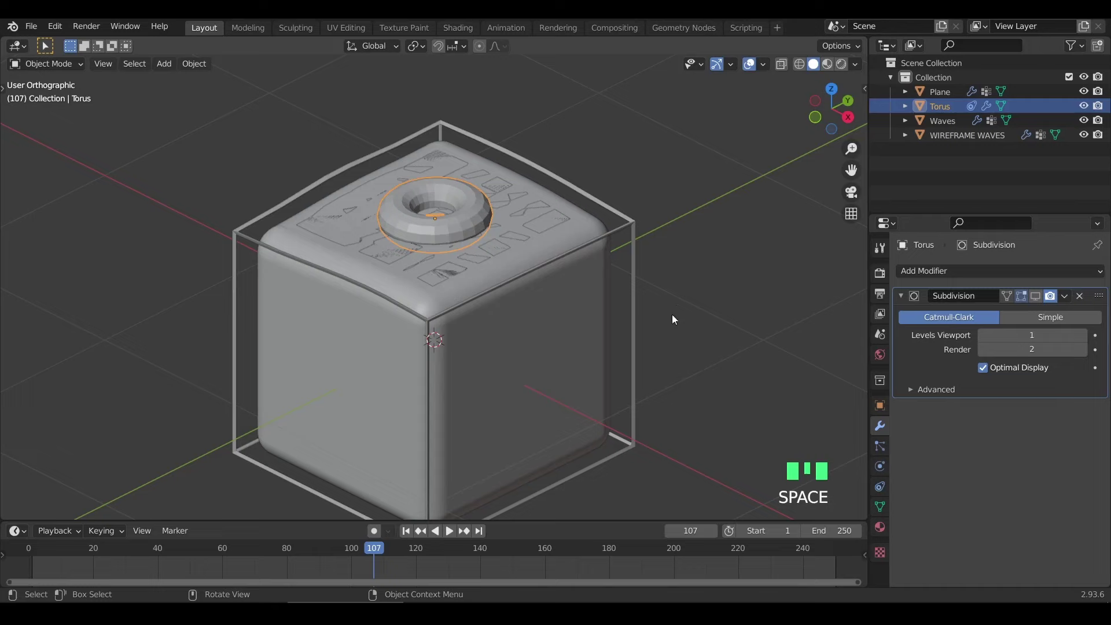
key("Left")
Reselect the torus sitting on top of the wavy cube
left_click(716, 215)
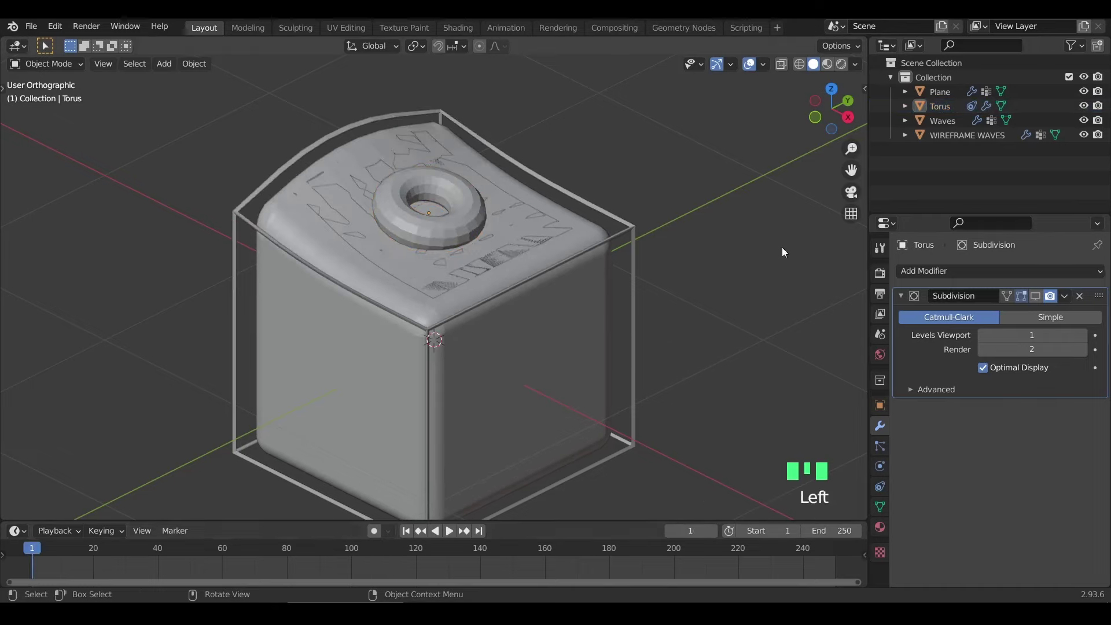
scroll("down", 3)
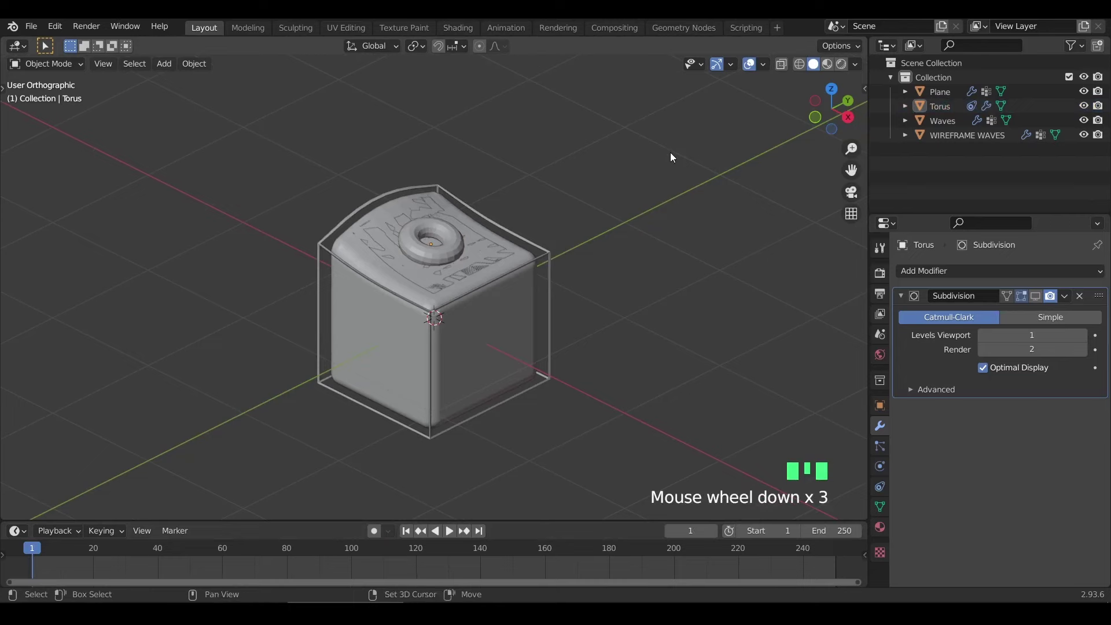
key("shift+a")
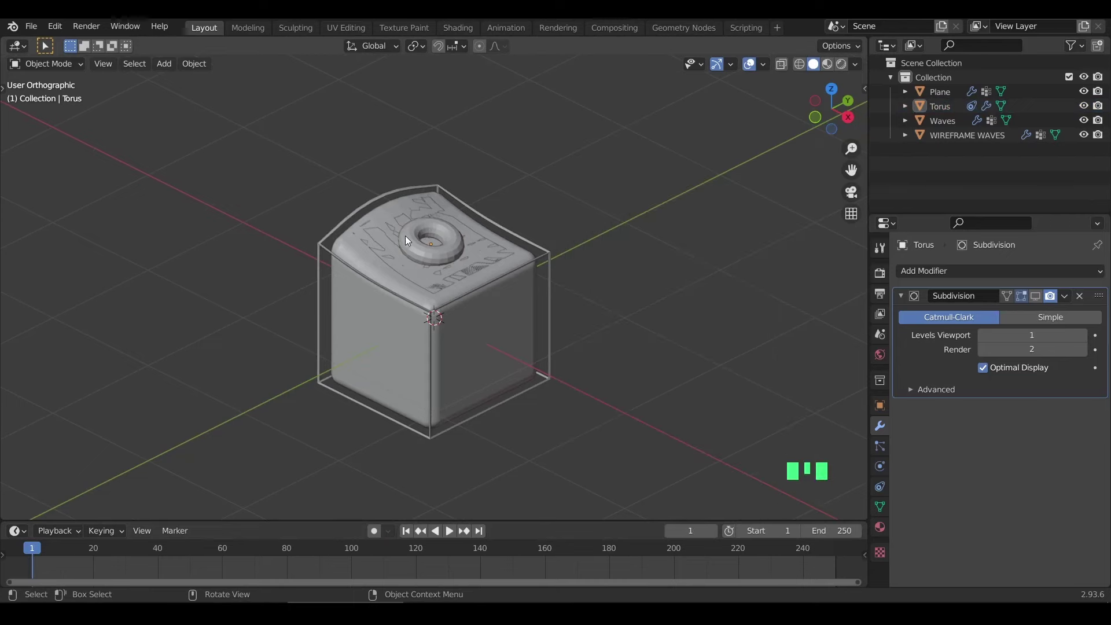
left_click(412, 242)
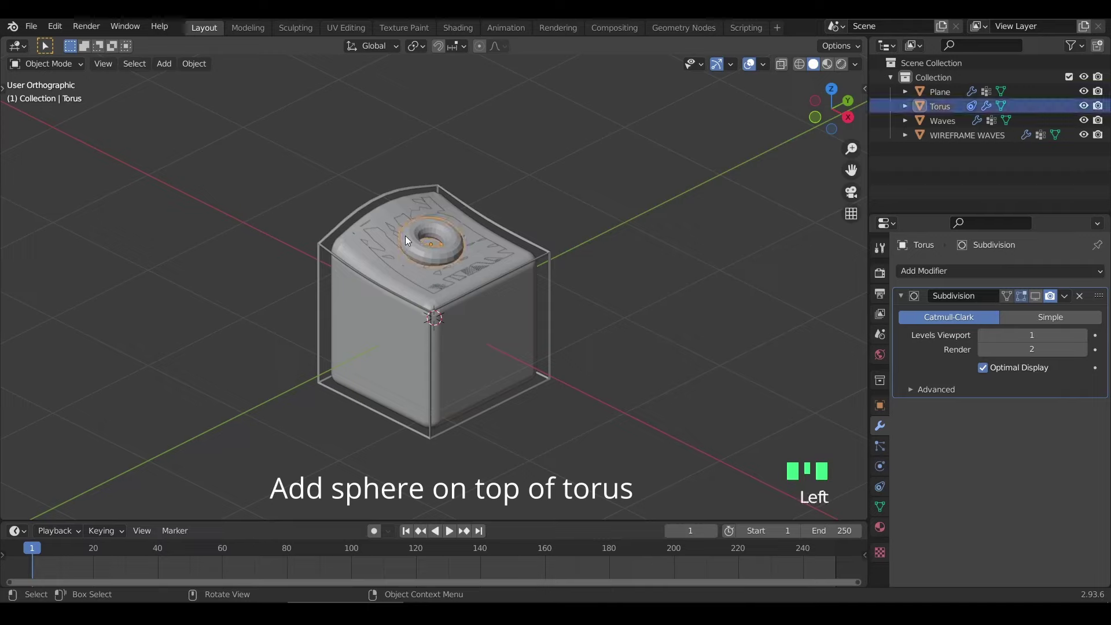
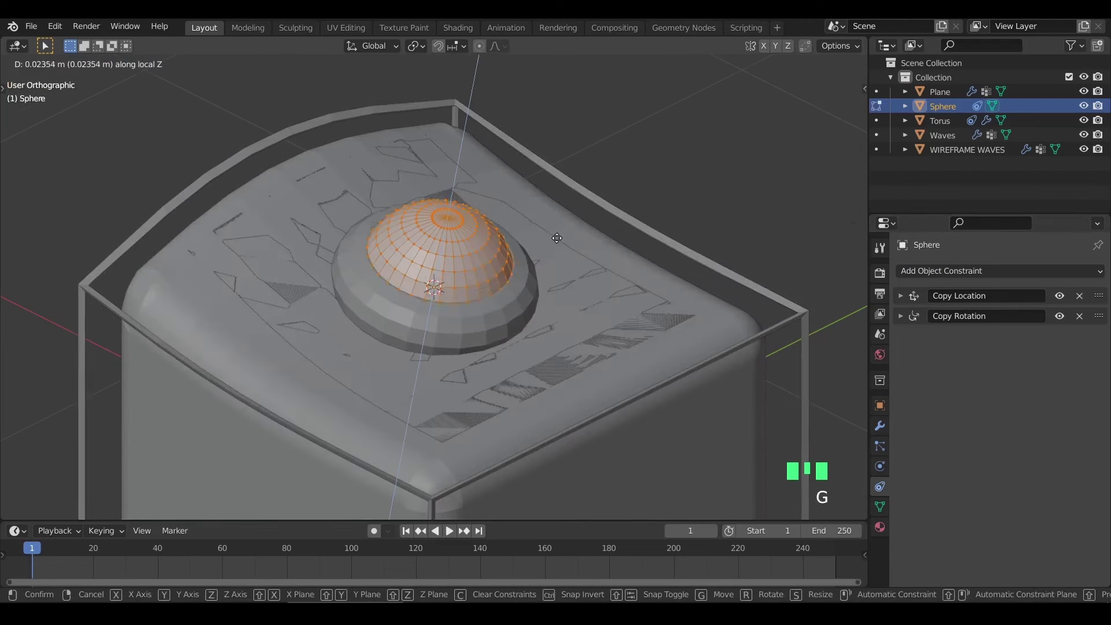
Shrink the new UV sphere to about two-thirds and seat it in the torus
key("s")
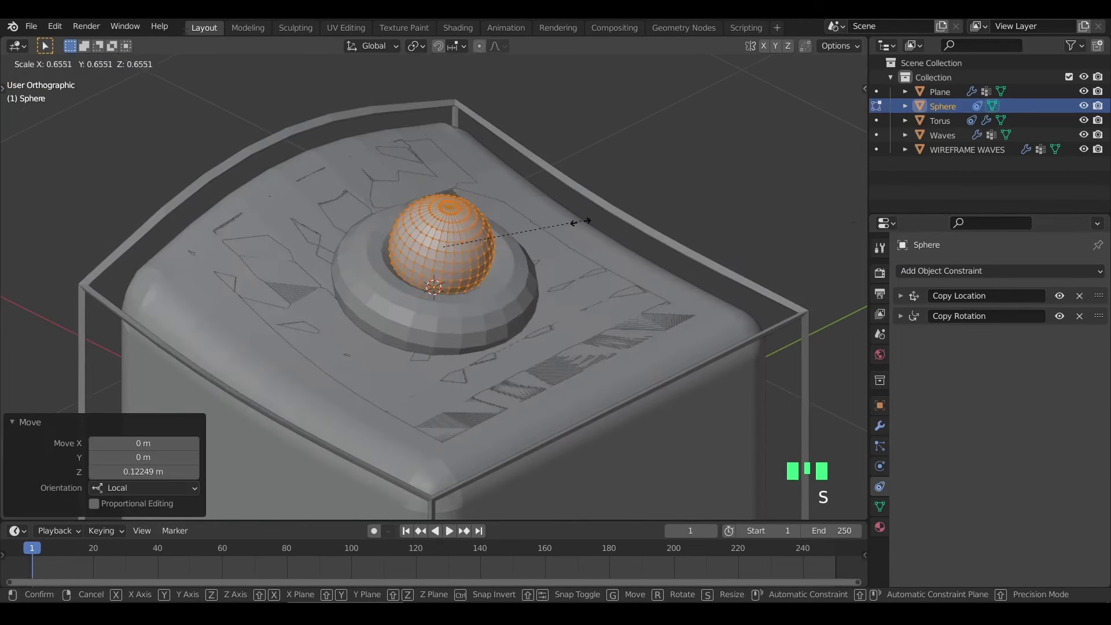
key("g")
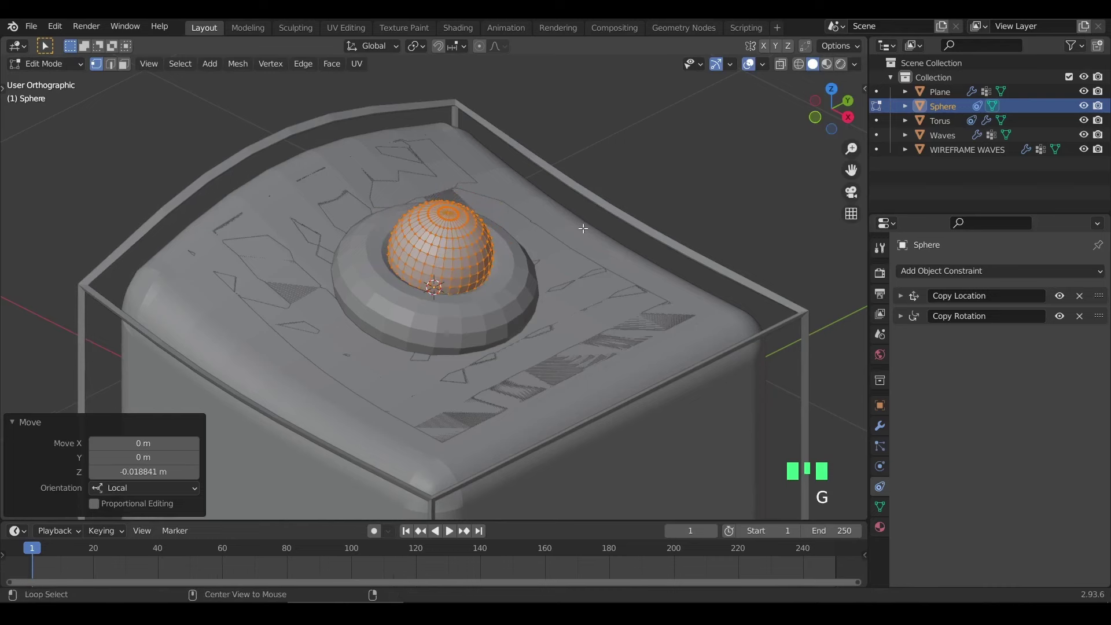
key("alt+s")
key("g")
key("Tab")
left_click_drag(607, 212, 587, 206)
key("ctrl+a")
Preview the animation with the sphere in place, then return to frame 1 and edit mode
key("space")
scroll("down", 3)
scroll("up", 3)
key("space")
key("Left")
key("Tab")
Adjust the sphere's constraint options and switch to a top-down view of the cube
left_click(1061, 301)
left_click(1062, 316)
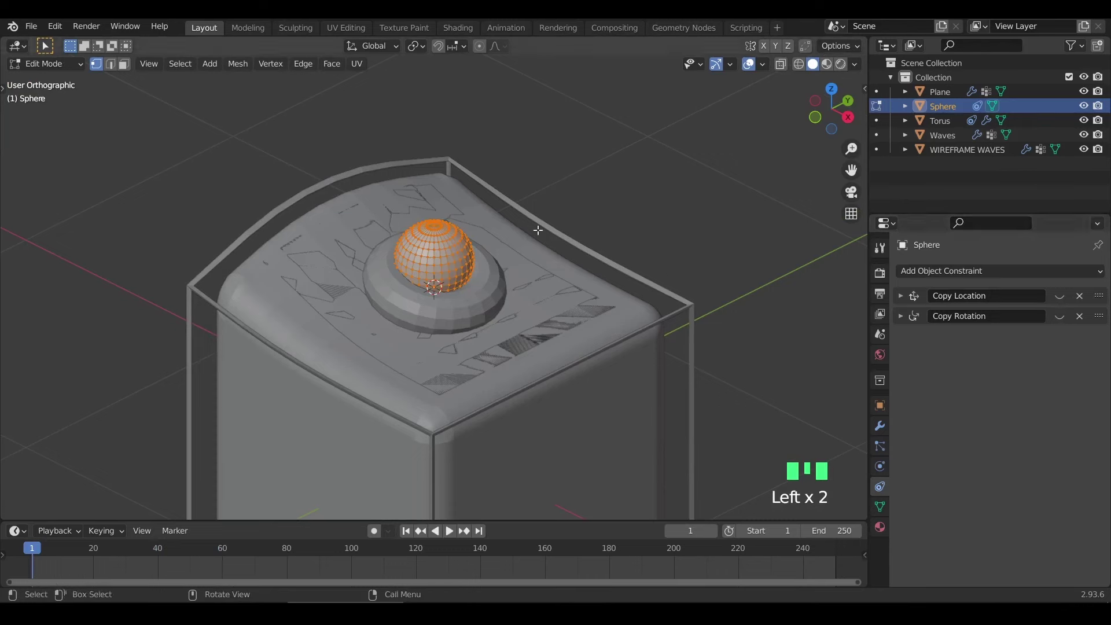
left_click(1061, 299)
left_click(1064, 325)
key("KP_1")
key("KP_7")
scroll("up", 3)
Duplicate the sphere's mesh as an ear scaled to about 0.476, then duplicate it again
key("shift+d")
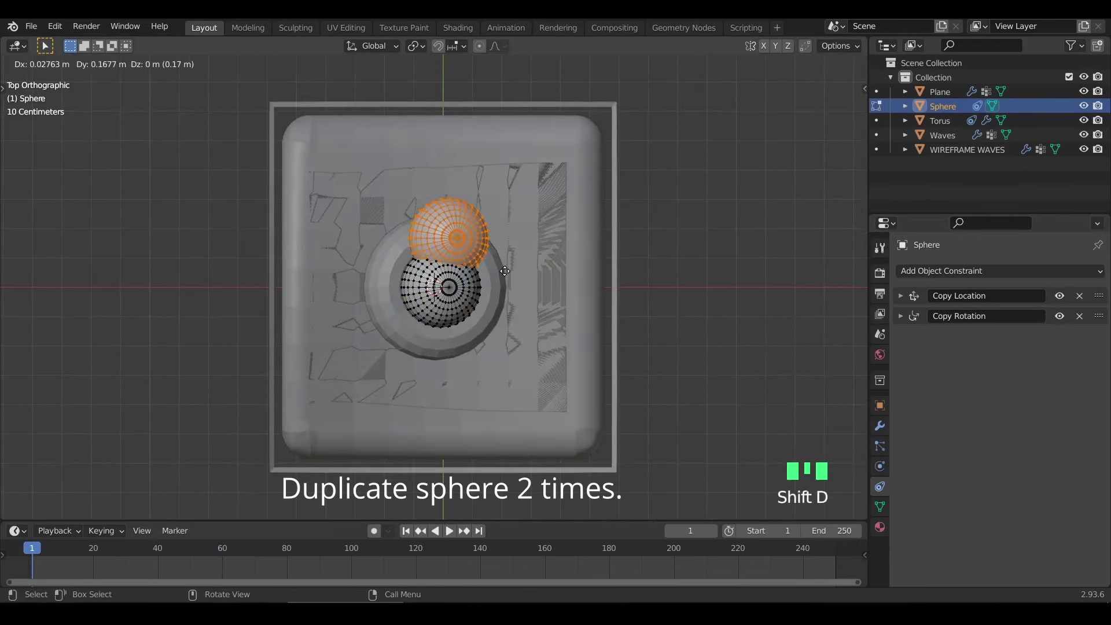
key("s")
key("shift+d")
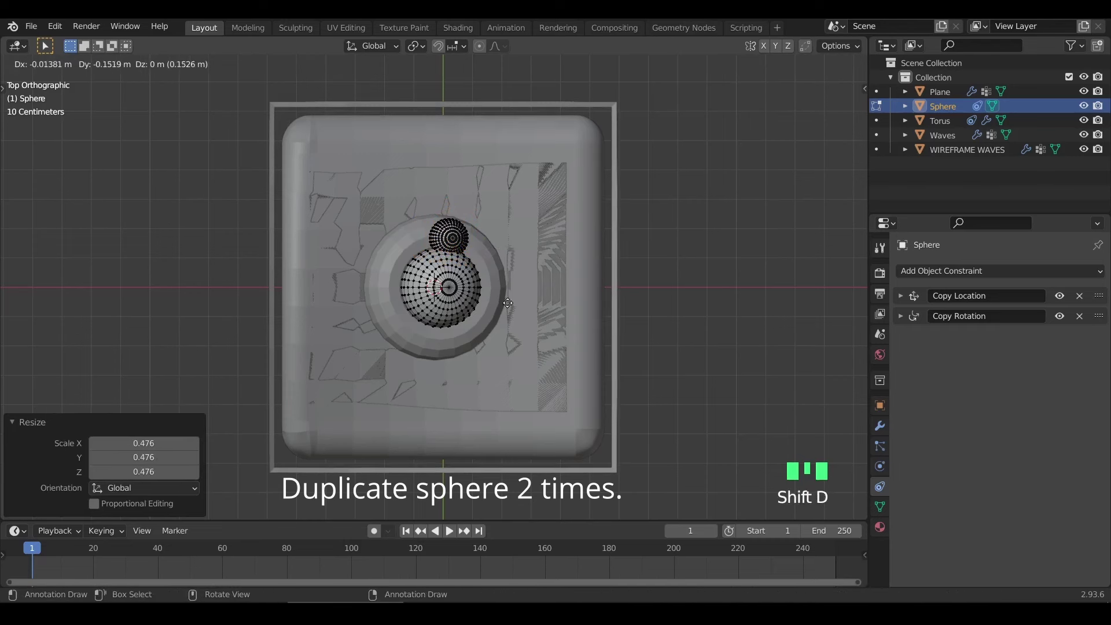
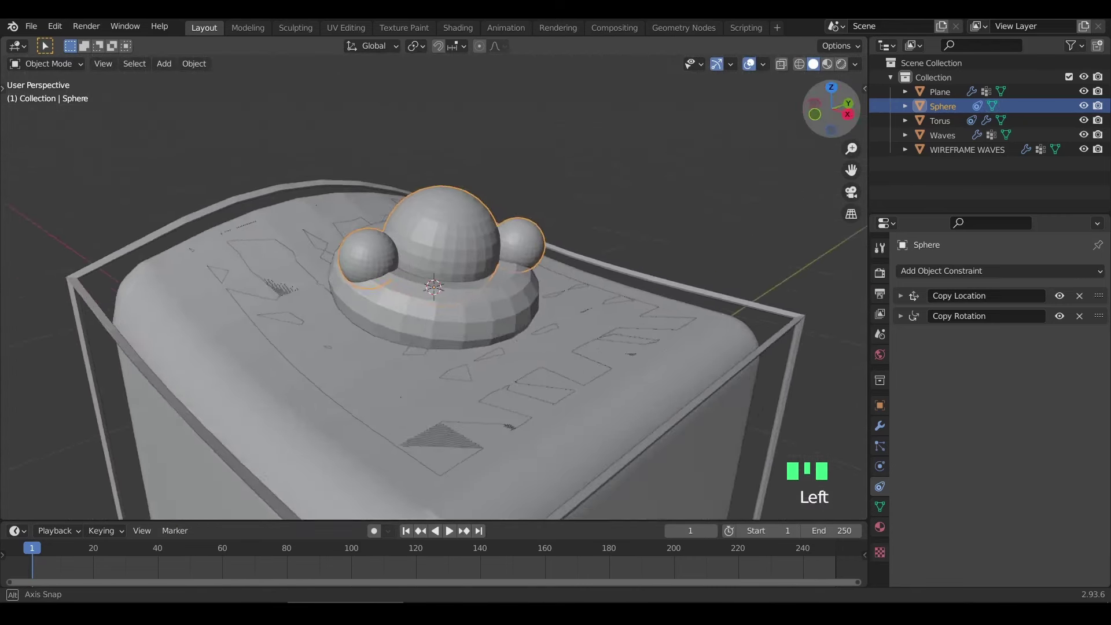
Select the WIREFRAME WAVES cage around the cube and hide its transform sidebar
scroll("down", 3)
key("n")
key("n")
left_click(464, 301)
key("n")
left_click_drag(543, 326, 586, 289)
key("ctrl+a")
left_click(548, 312)
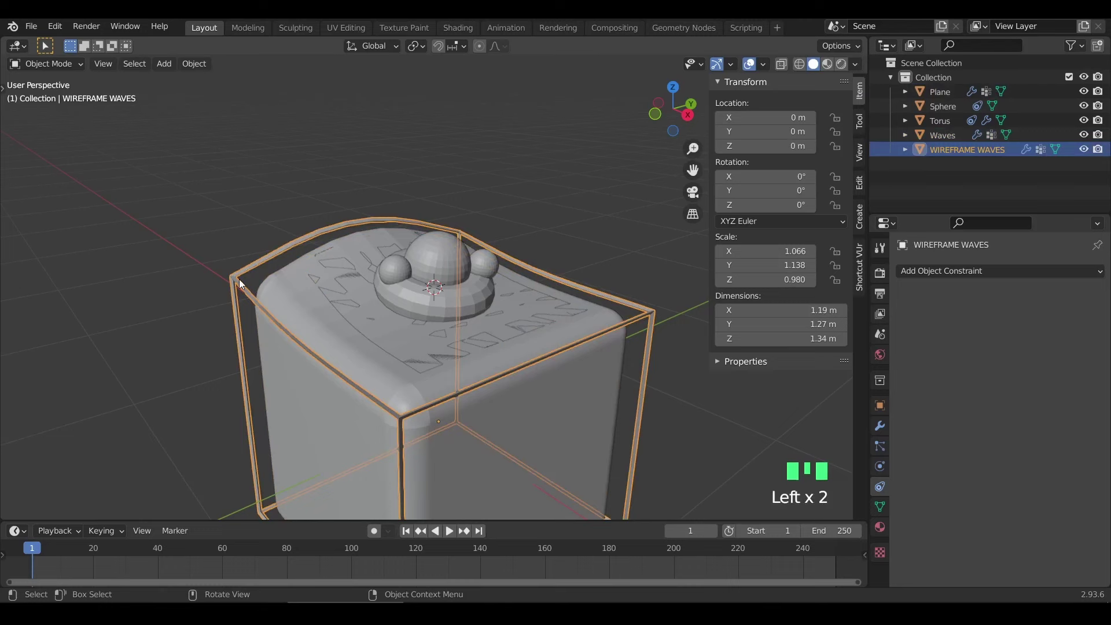
key("ctrl+a")
key("n")
Show the cage's modifier list — a Wireframe plus two Wave modifiers — and zoom out to view it
left_click(661, 318)
scroll("down", 3)
left_click(589, 195)
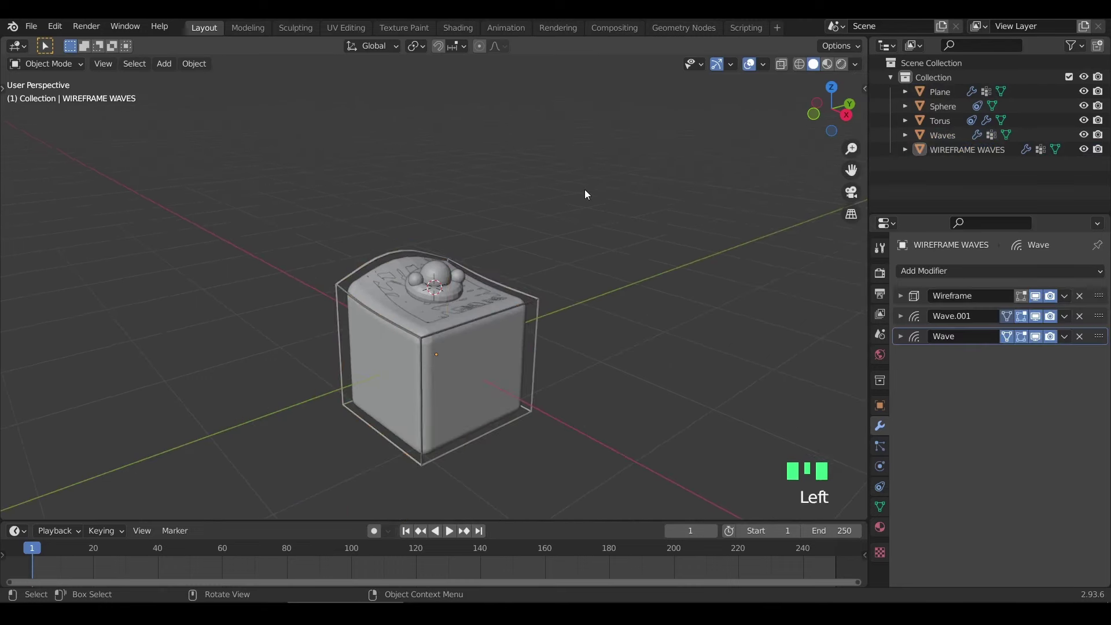
key("KP_5")
scroll("up", 3)
left_click(580, 224)
scroll("up", 3)
scroll("up", 3)
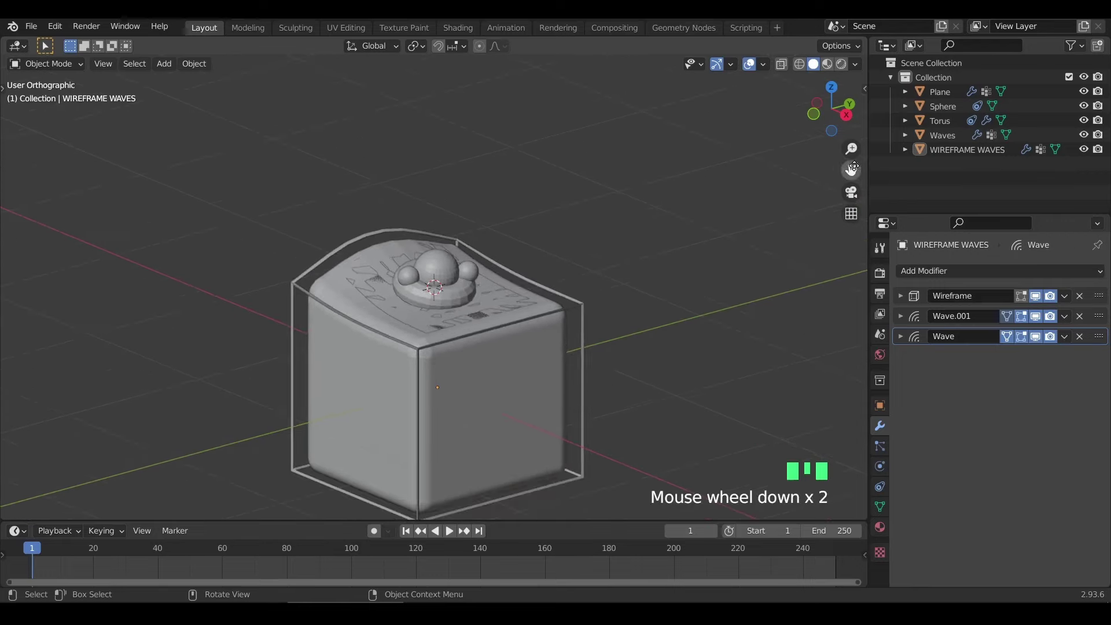
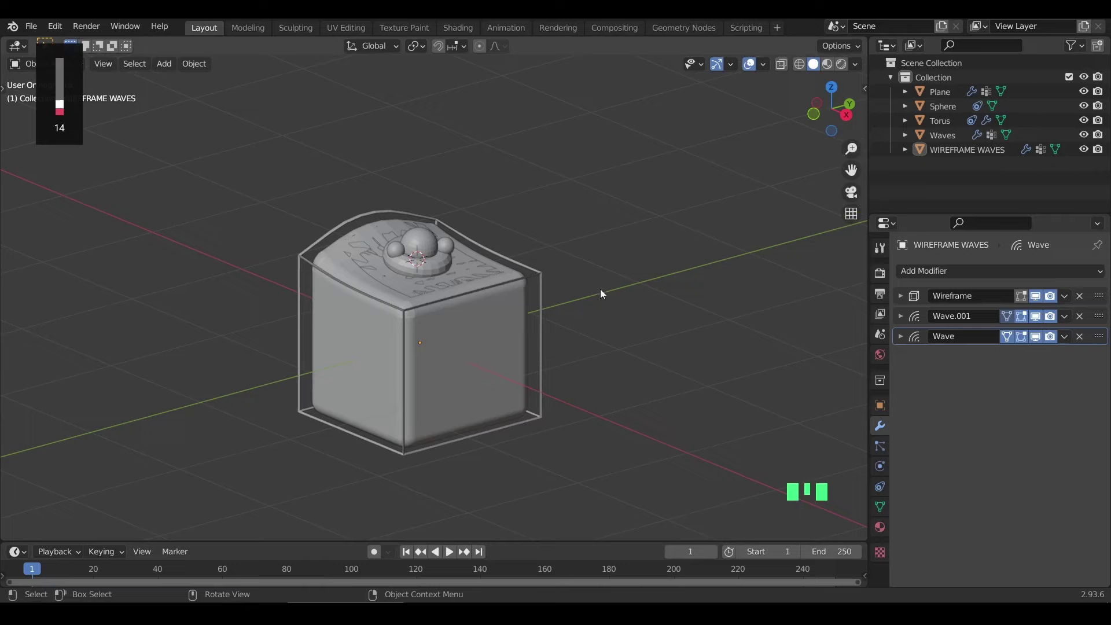
left_click(466, 115)
left_click(542, 123)
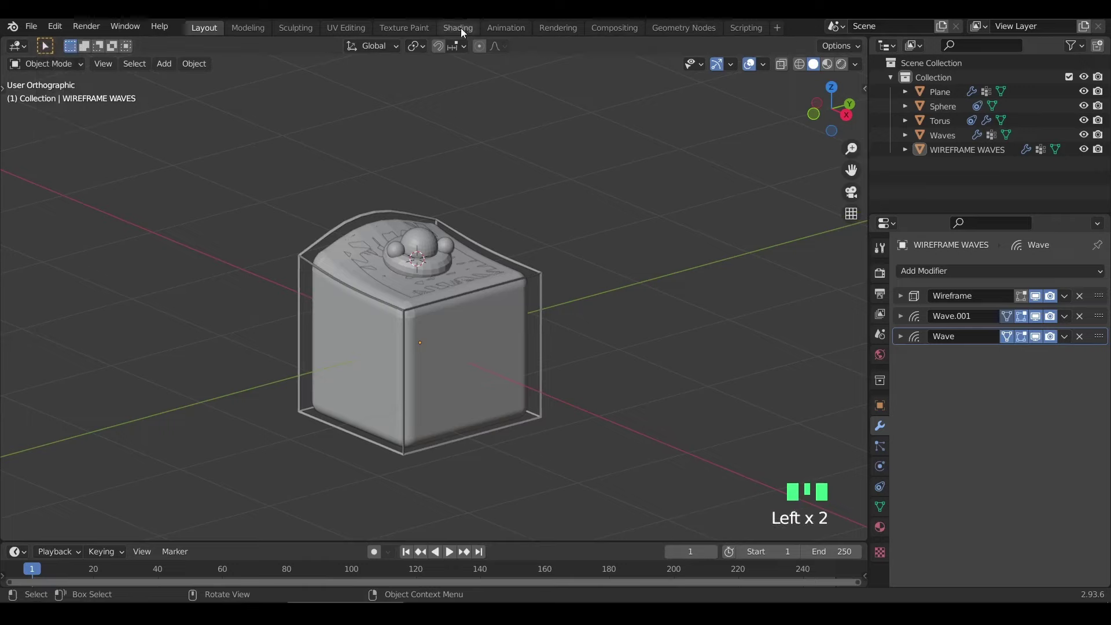
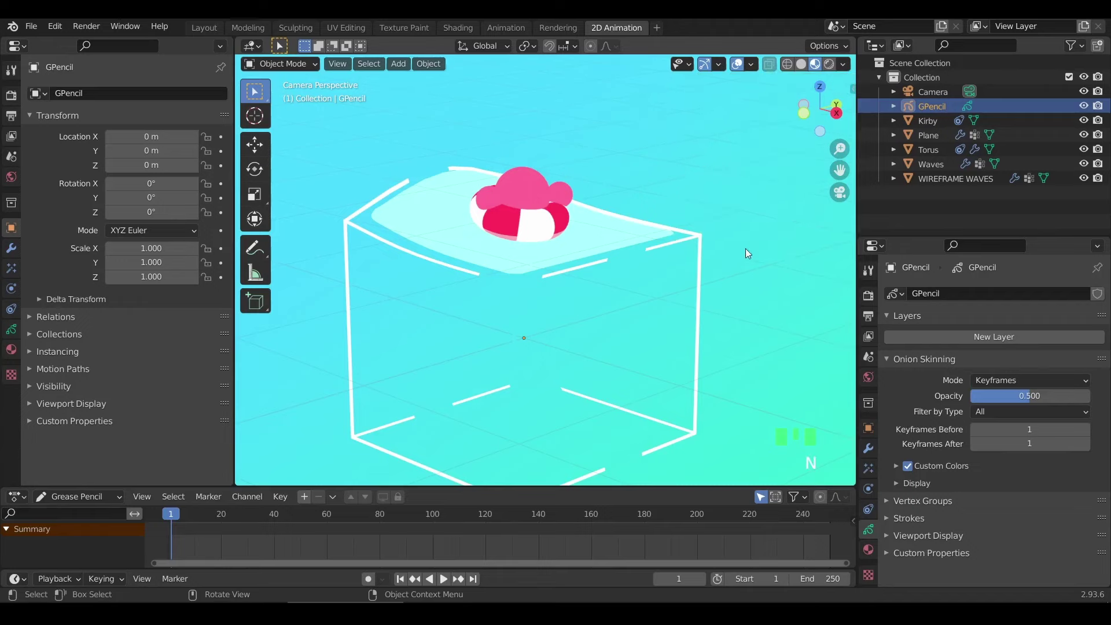
Switch the Grease Pencil to Draw mode at strength 1.0 with Surface placement, viewed from the front
key("ctrl+Tab")
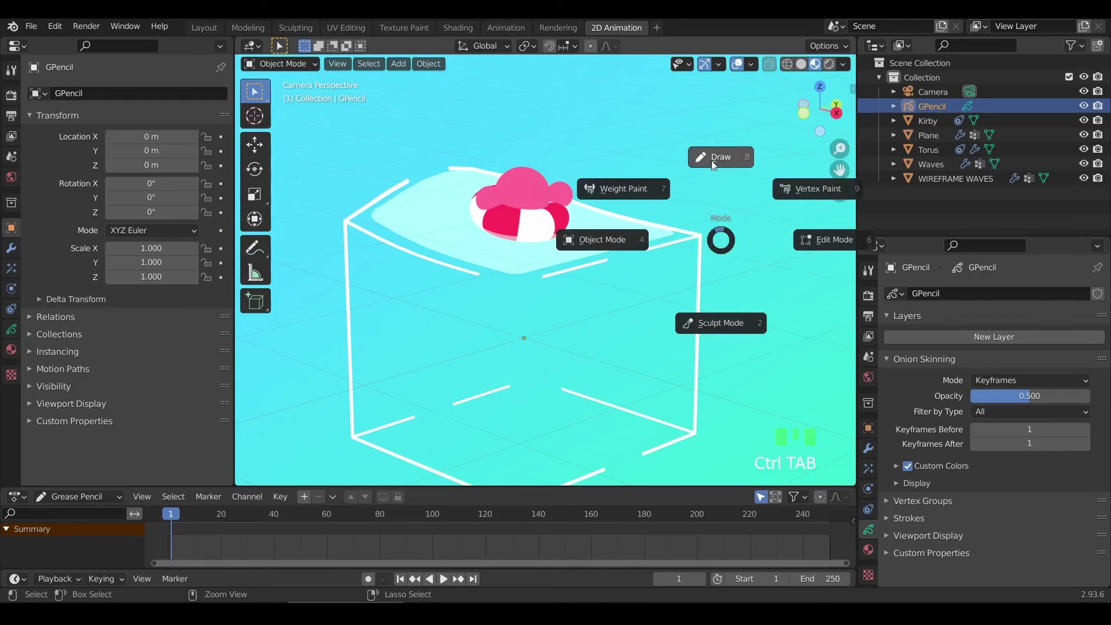
key("n")
left_click(785, 215)
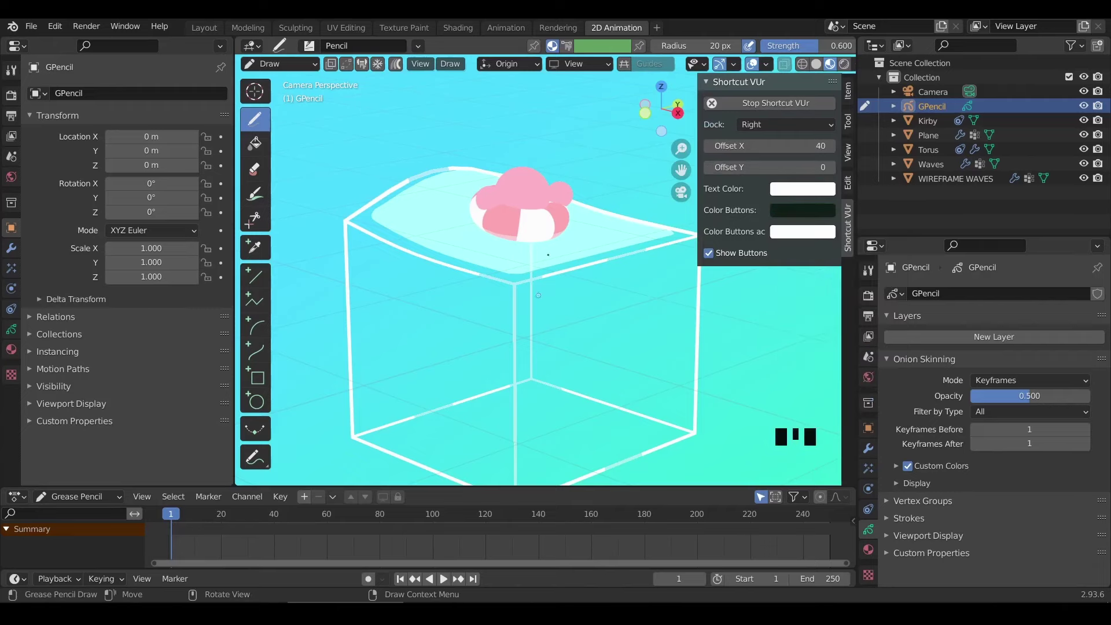
key("n")
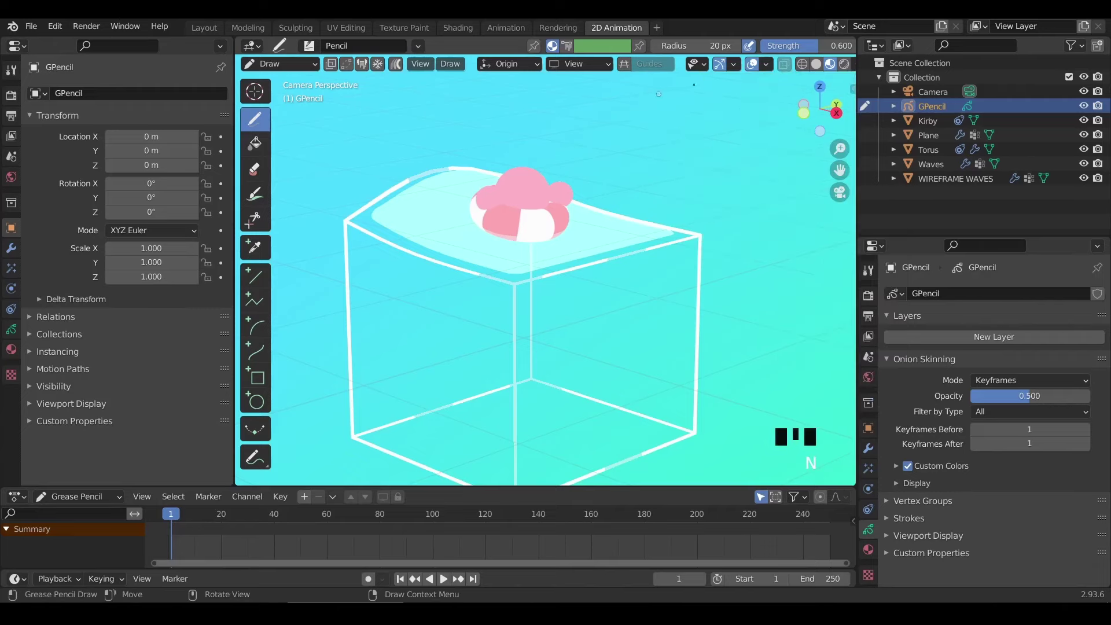
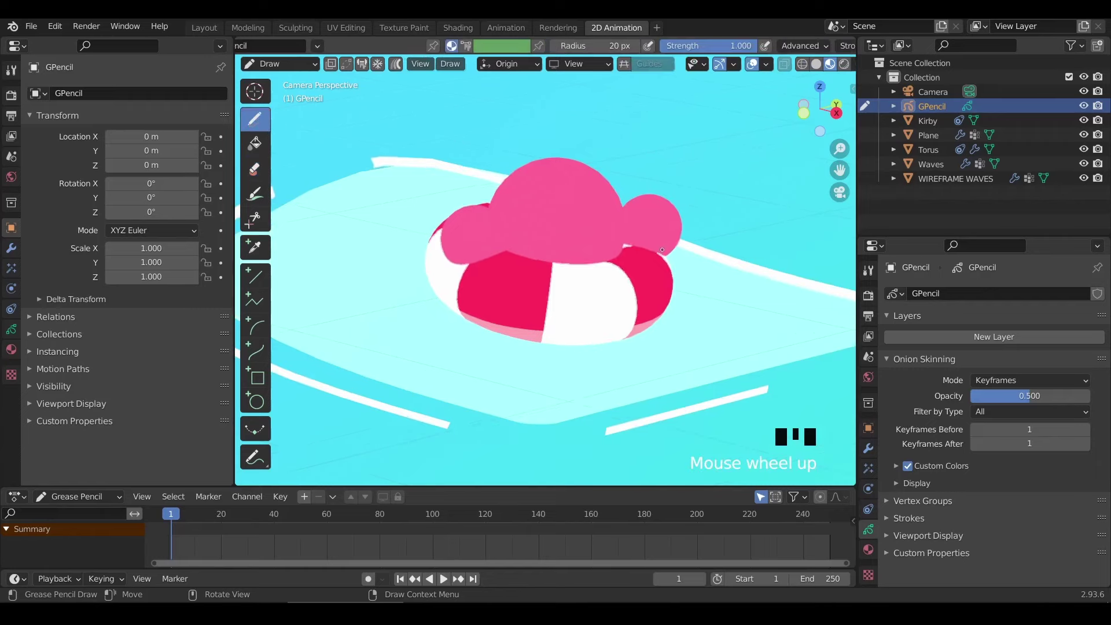
key("KP_1")
key("KP_Decimal")
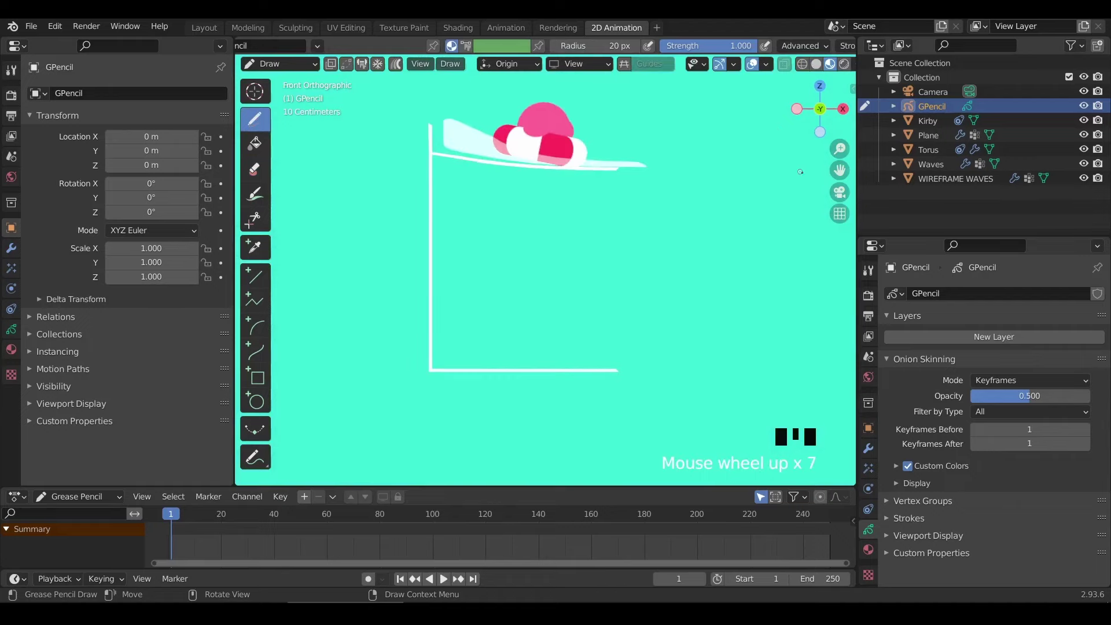
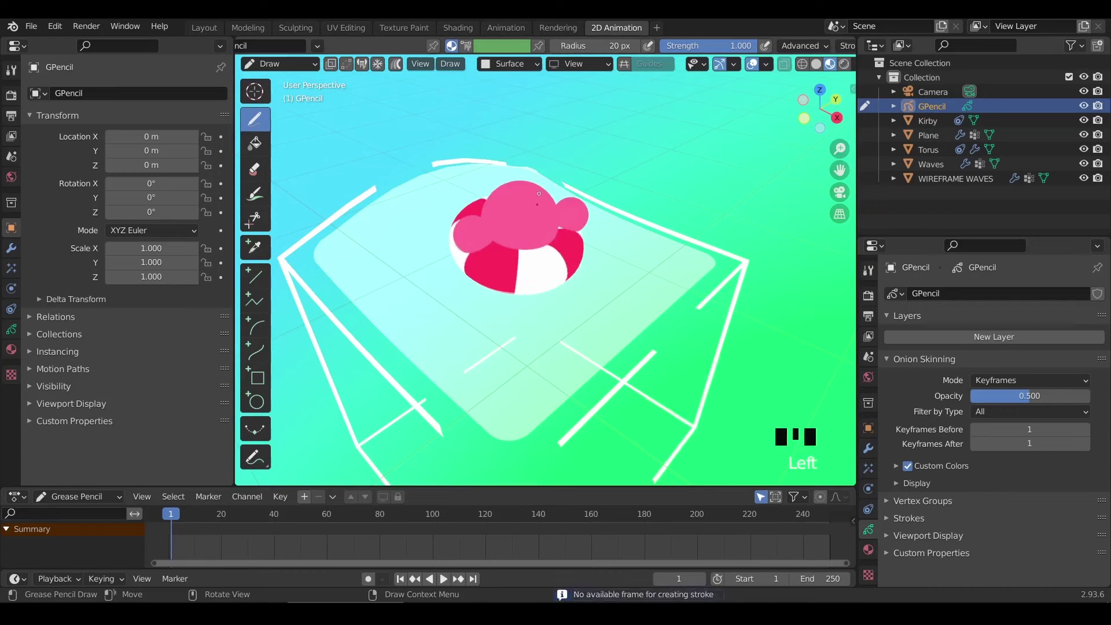
Add Material.003 to the Grease Pencil and set its stroke colour to a pinkish red
left_click(21, 327)
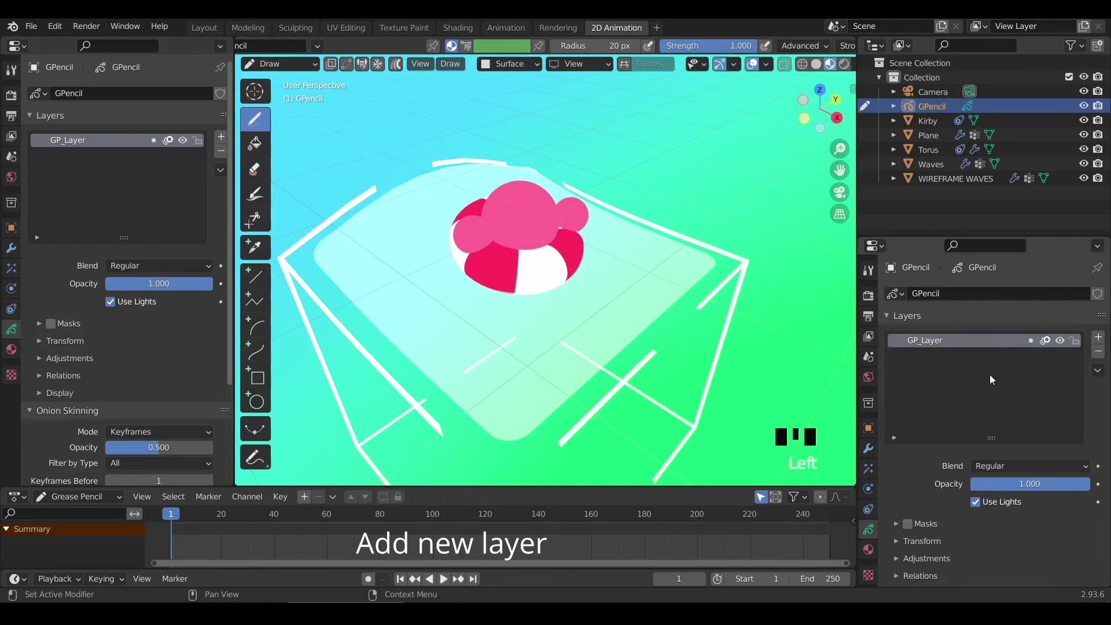
left_click(888, 520)
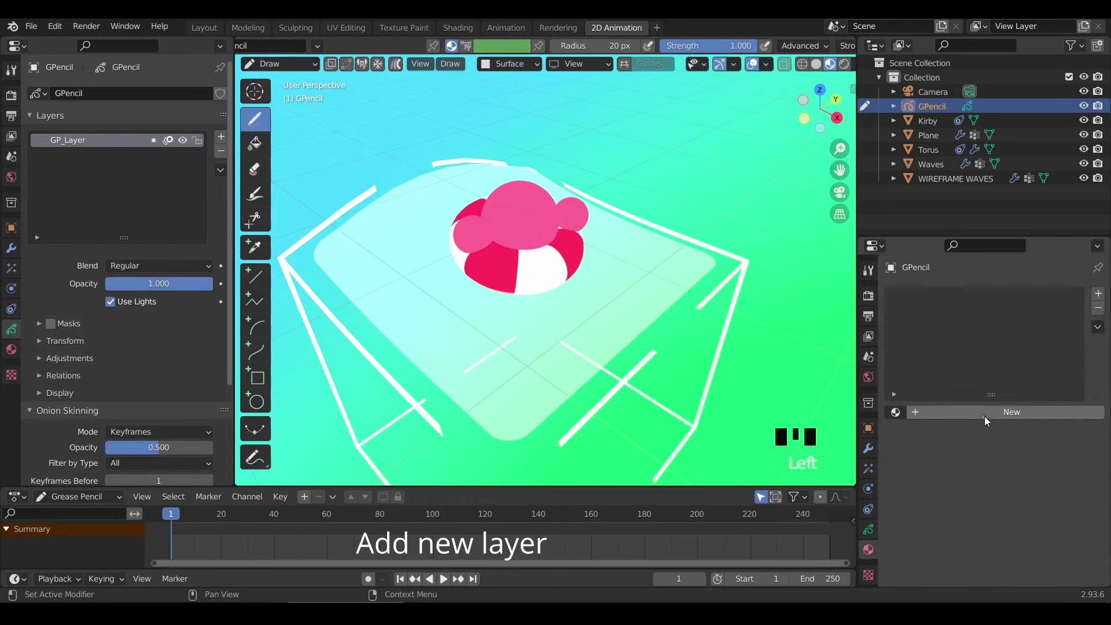
left_click_drag(953, 407, 997, 467)
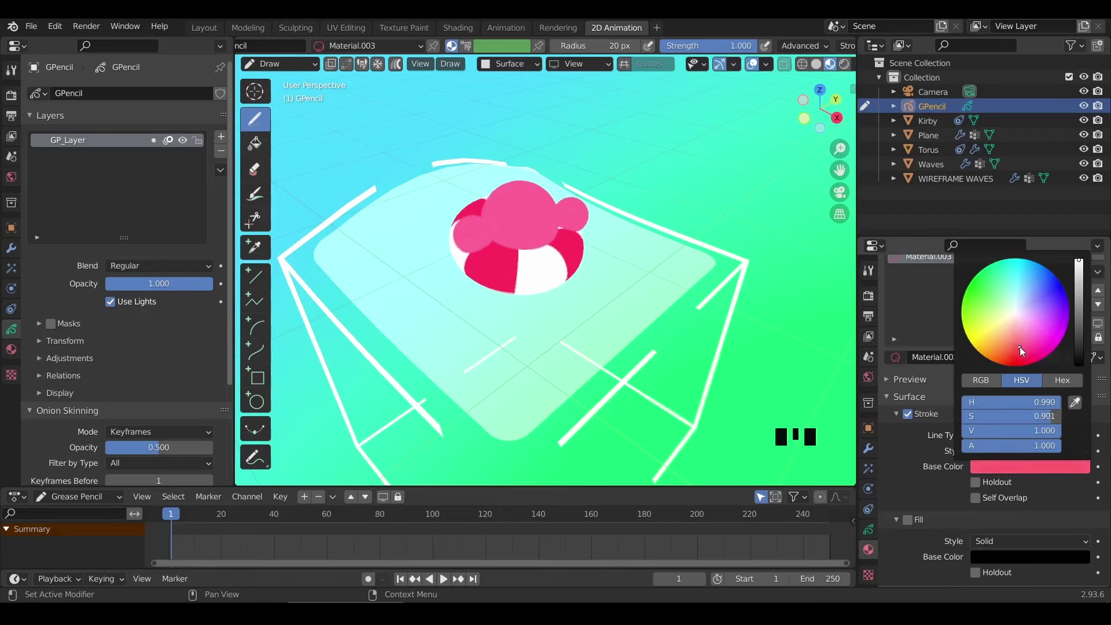
Change Kirby's emission colour to a lighter, softer pink
key("ctrl+Tab")
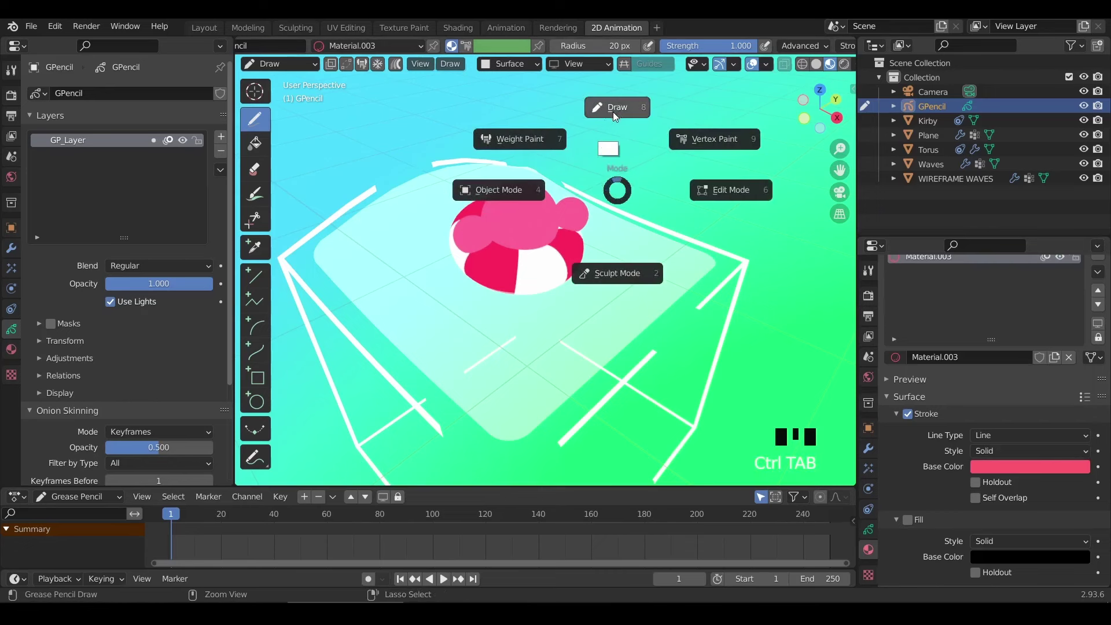
left_click(526, 228)
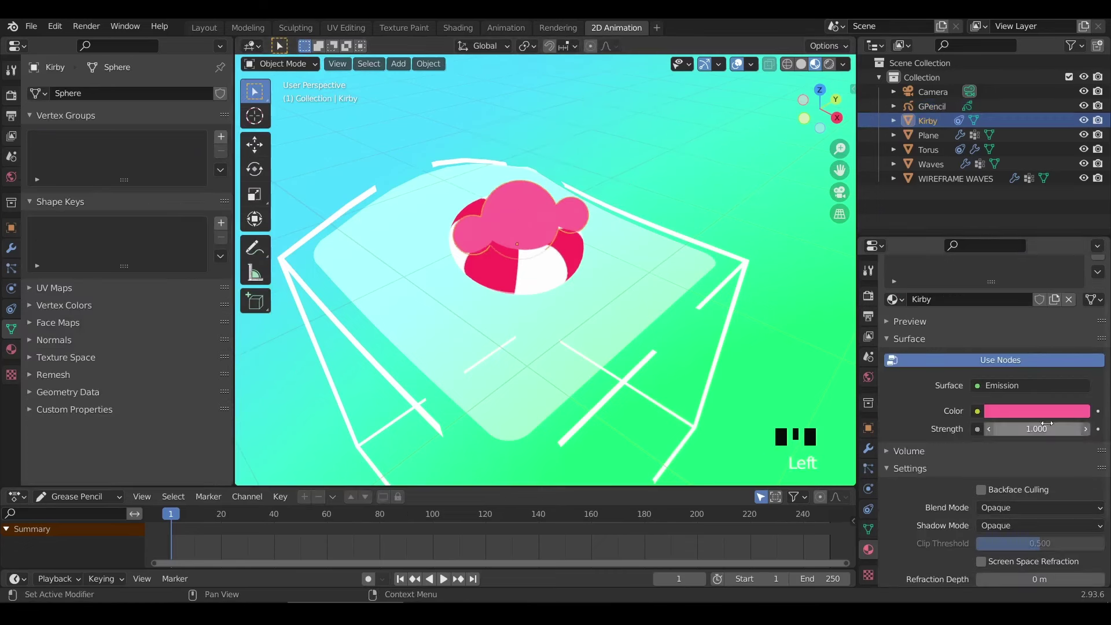
left_click(1052, 421)
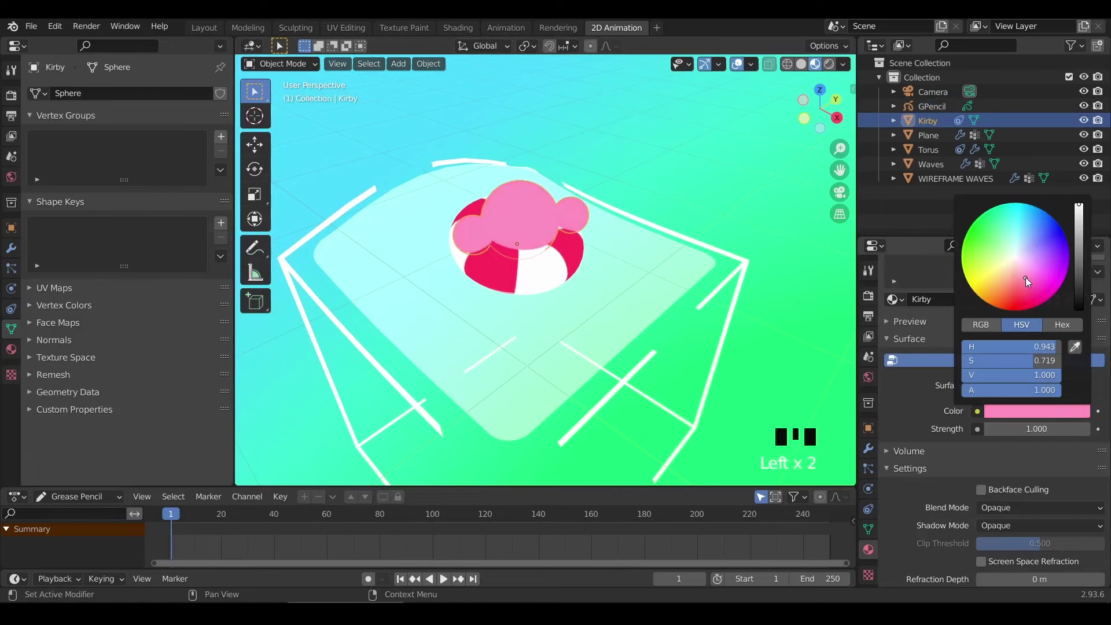
key("ctrl+Tab")
Select GPencil, return to Draw mode and look through the scene camera
left_click(909, 114)
key("ctrl+Tab")
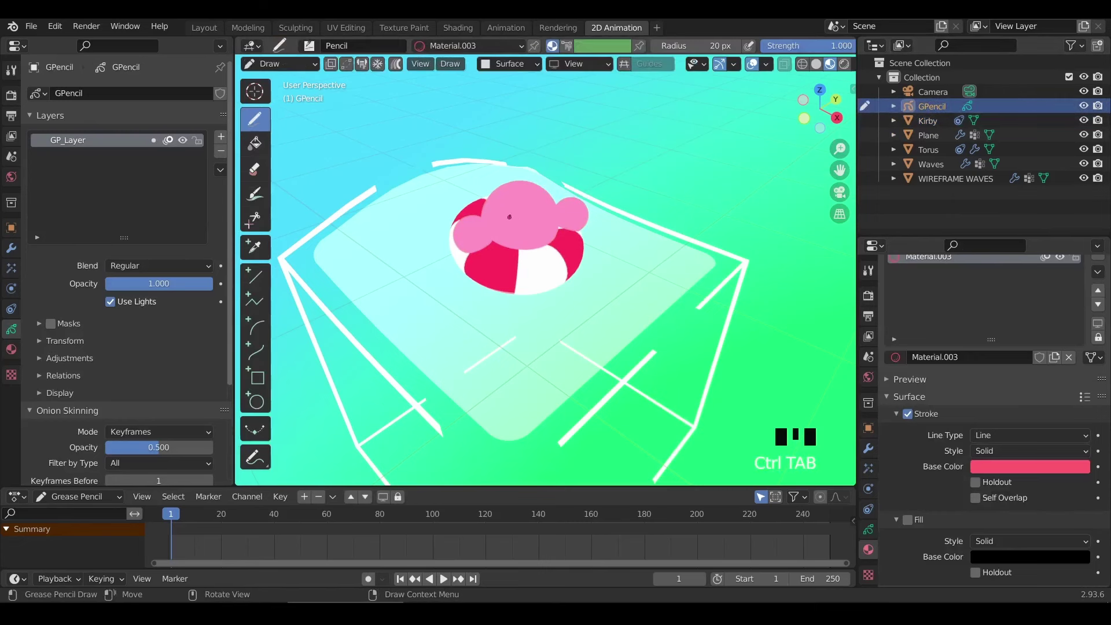
key("KP_0")
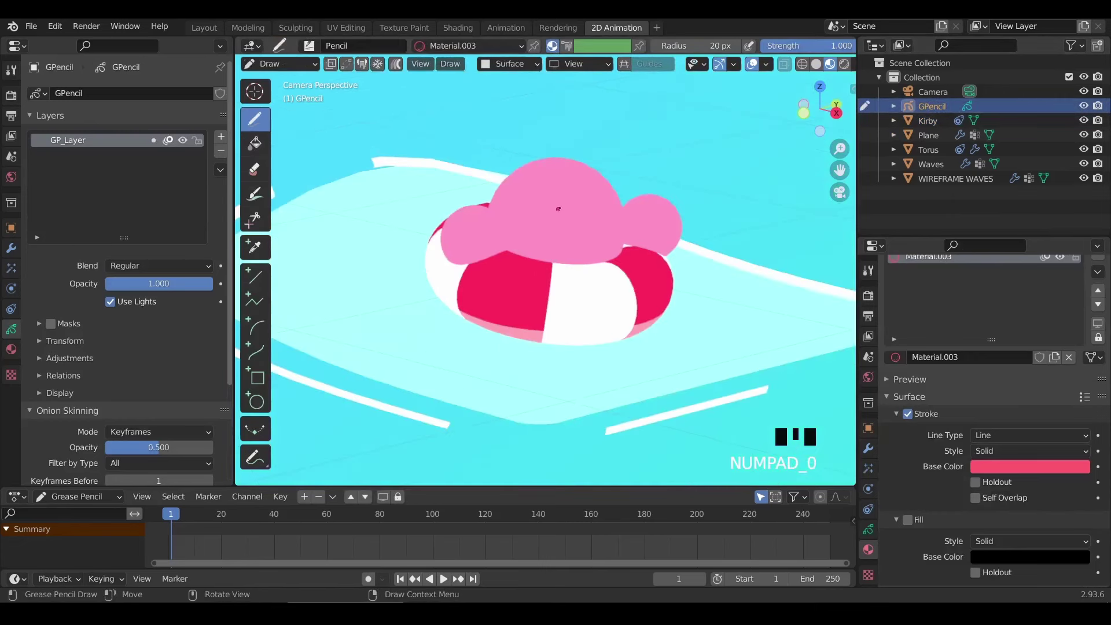
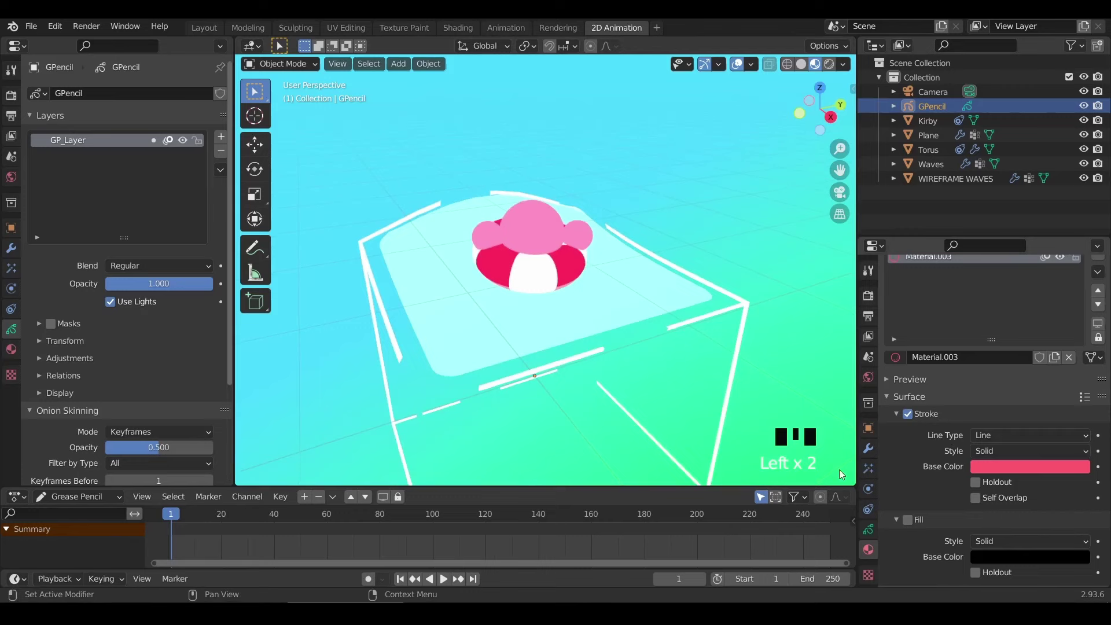
Make the black Material.002 active on GPencil and retry Draw mode after a stroke finds no frame
left_click(876, 517)
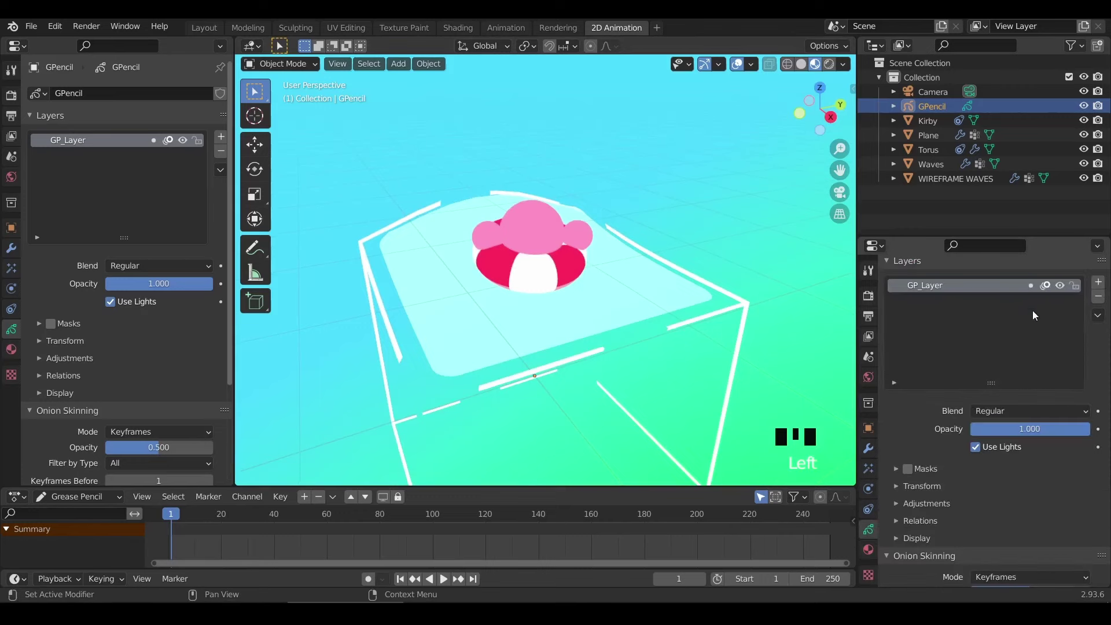
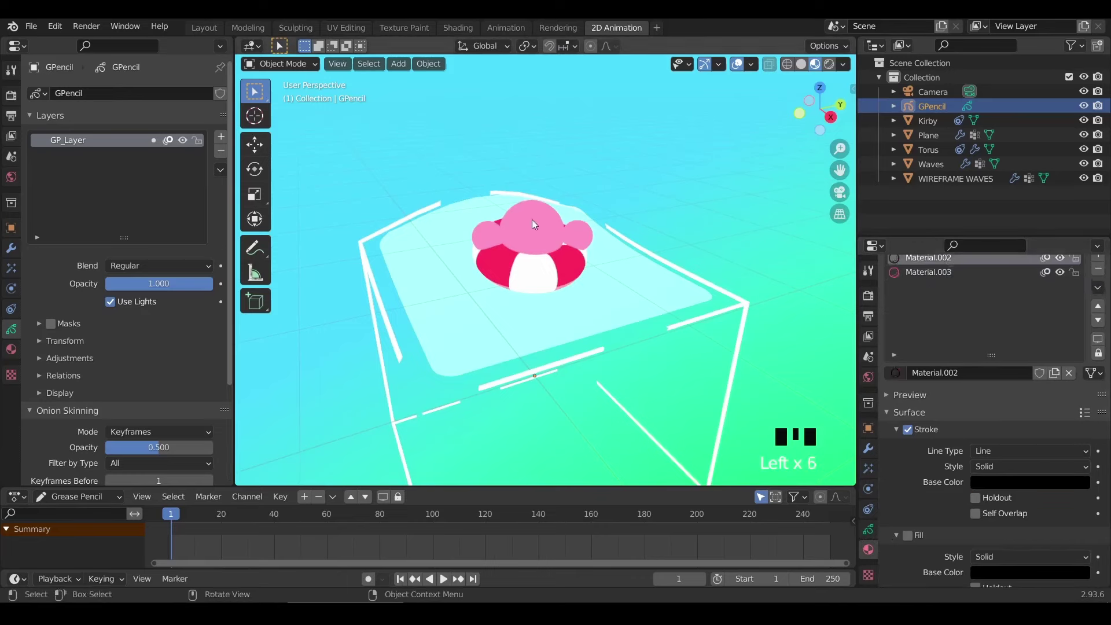
key("ctrl+Tab")
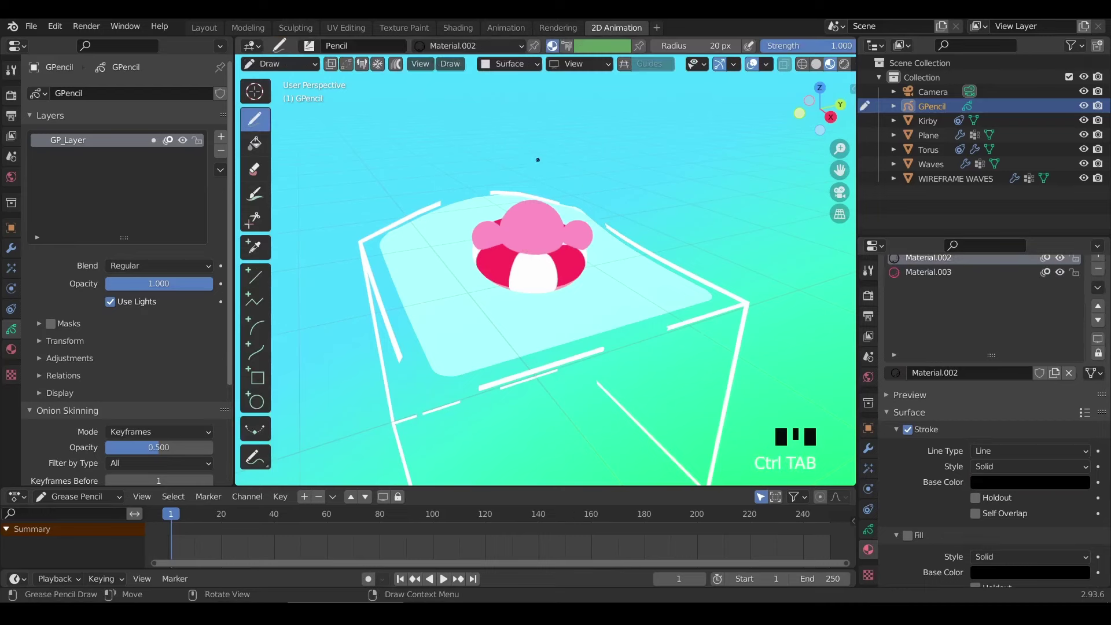
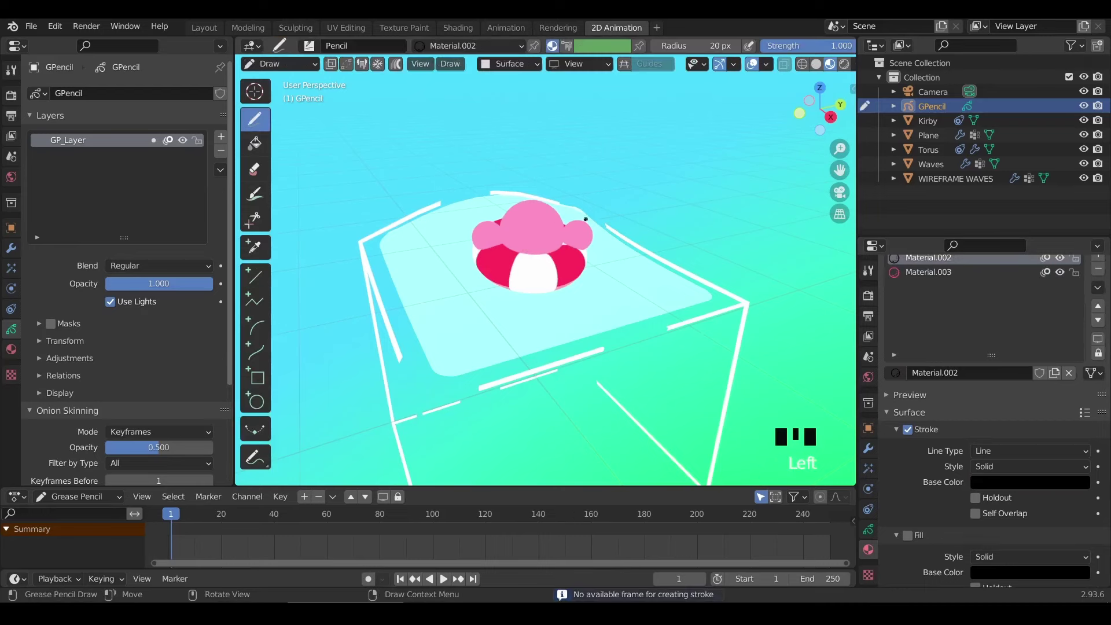
key("ctrl+z")
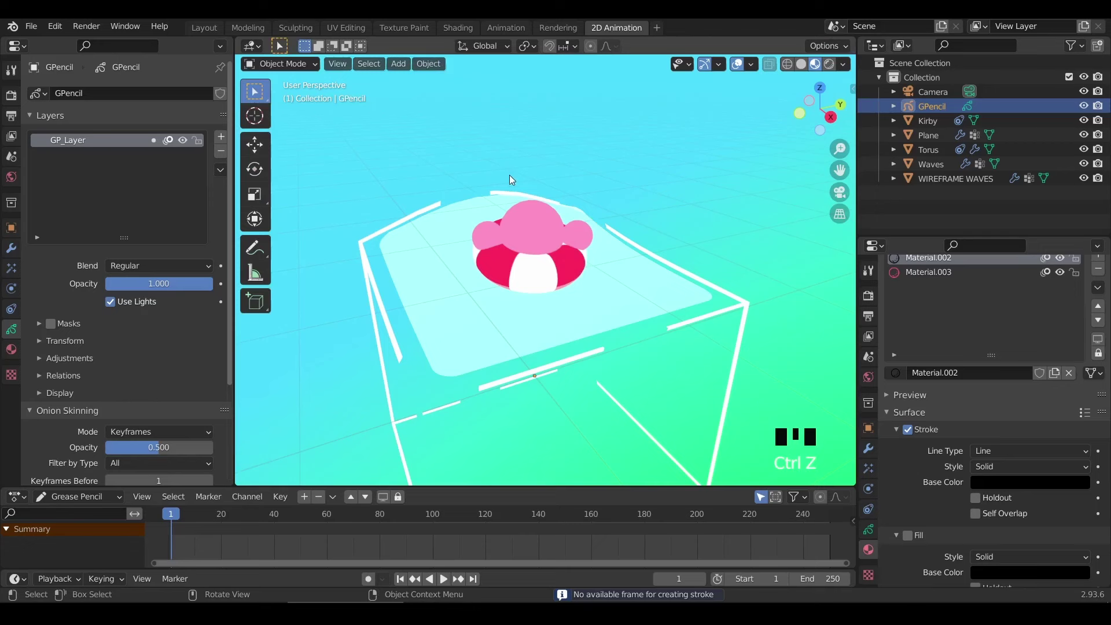
key("ctrl+Tab")
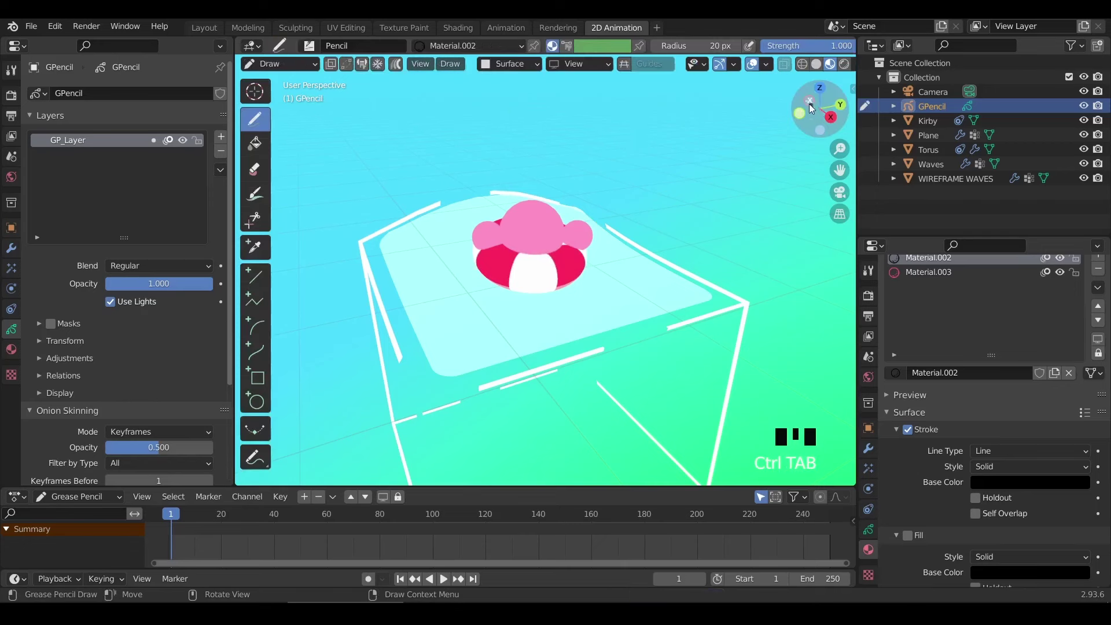
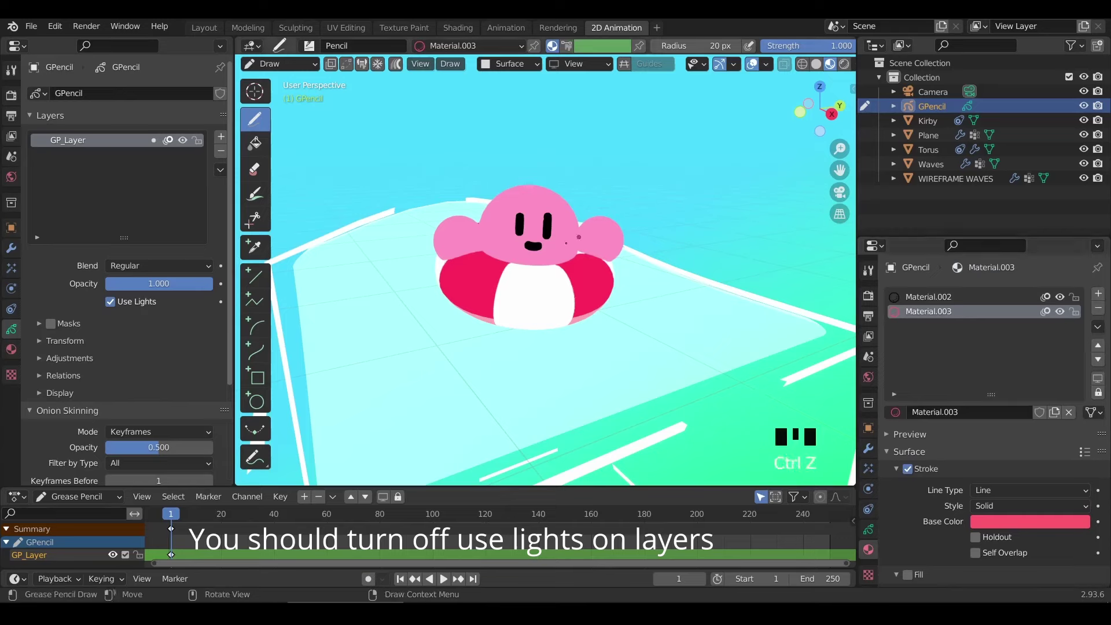
Turn off Use Lights on GP_Layer and draw pink blush cheeks beside Kirby's mouth
left_click(116, 308)
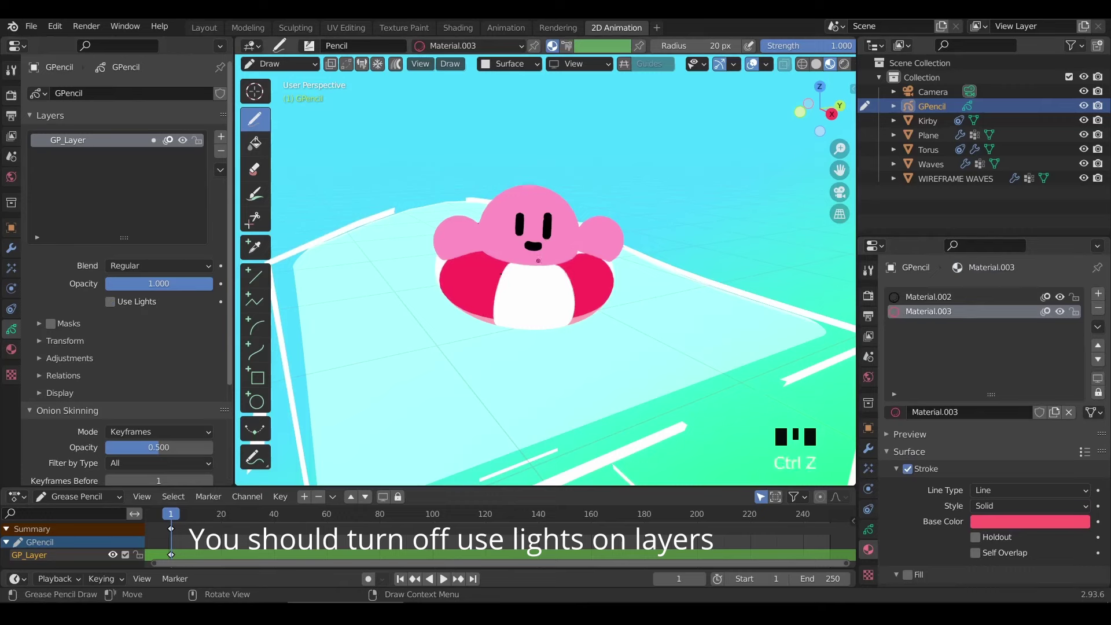
left_click_drag(121, 303, 120, 303)
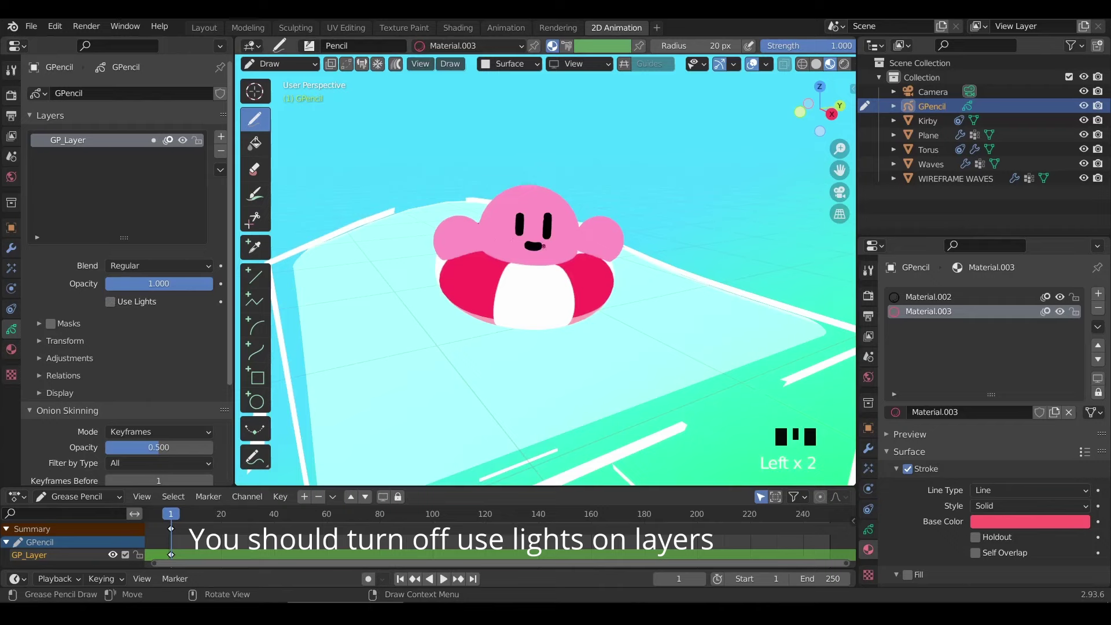
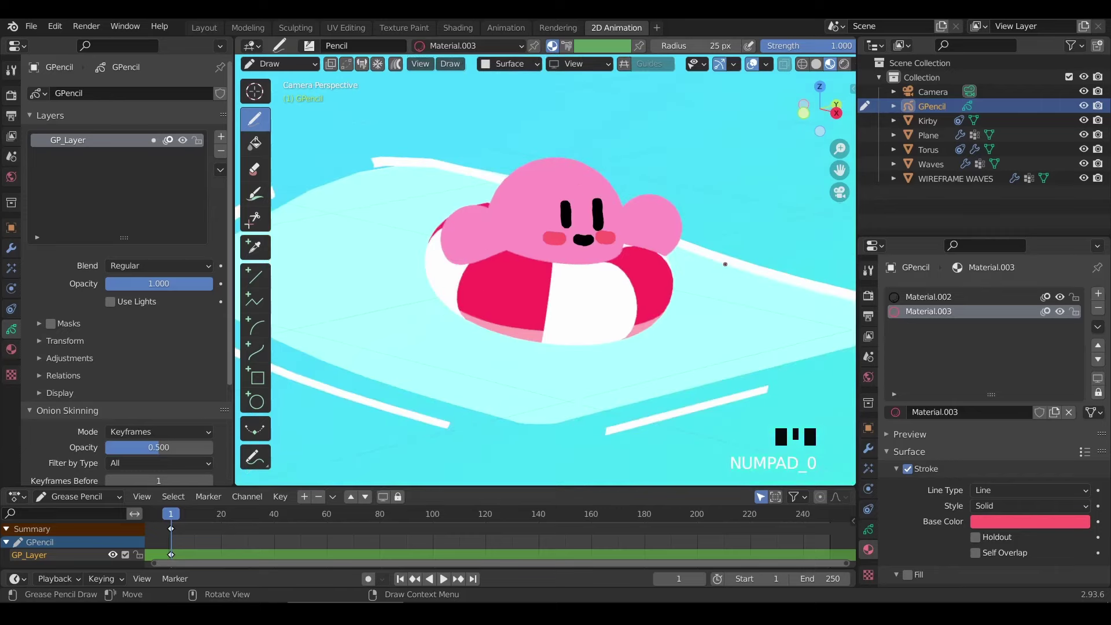
scroll("down", 3)
Back at frame 1 in object mode, parent the drawn GPencil face to Kirby (Ctrl+P > Object)
key("space")
key("space")
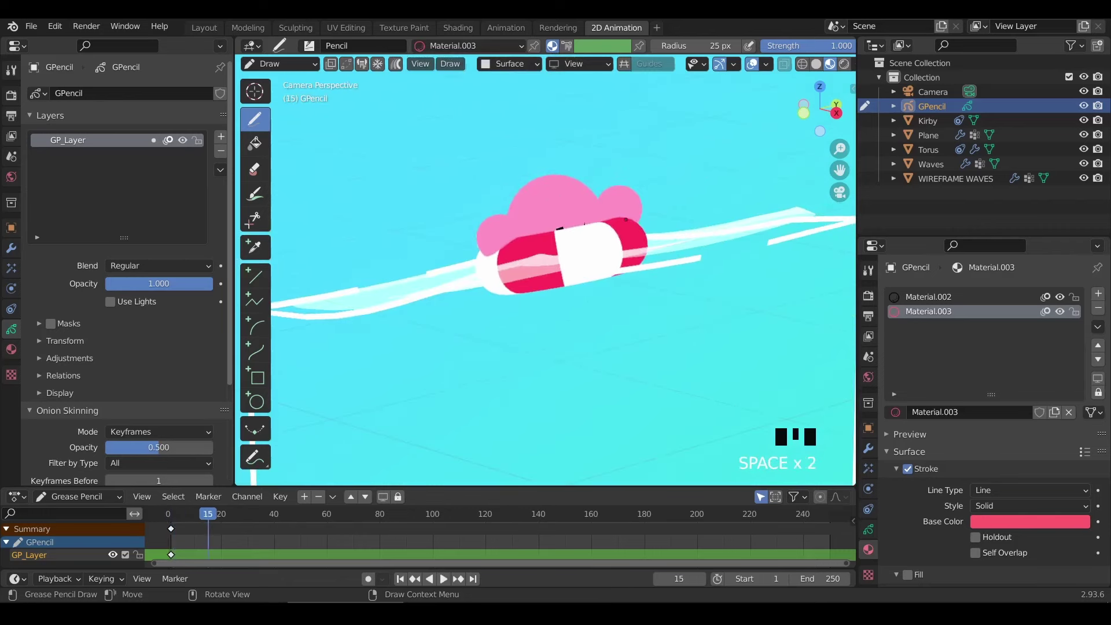
key("Left")
key("ctrl+Tab")
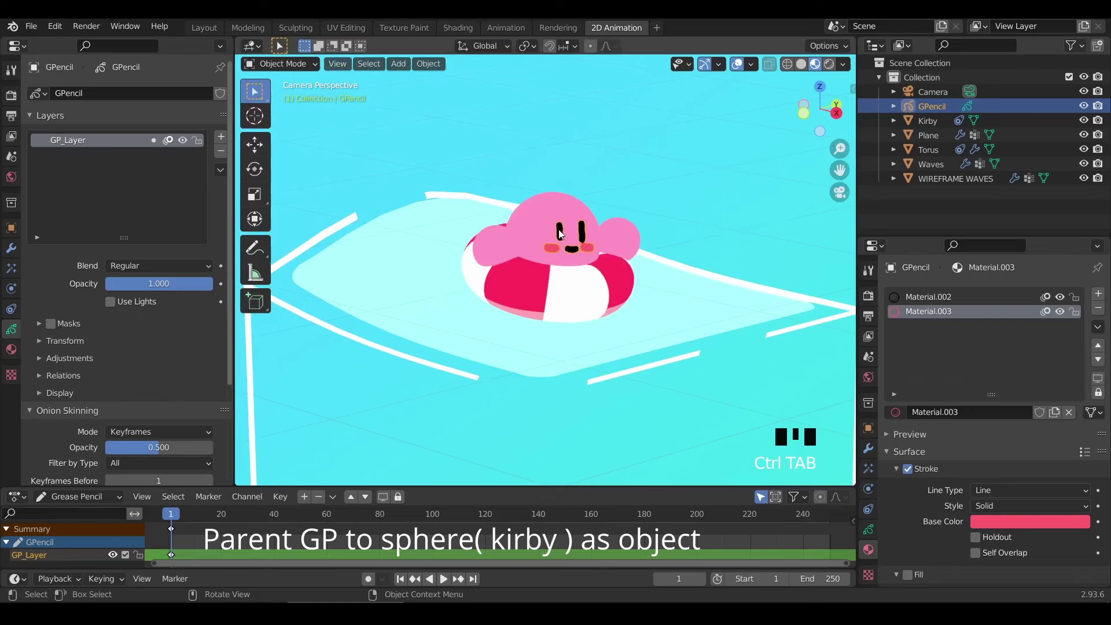
left_click(567, 235)
left_click(563, 236)
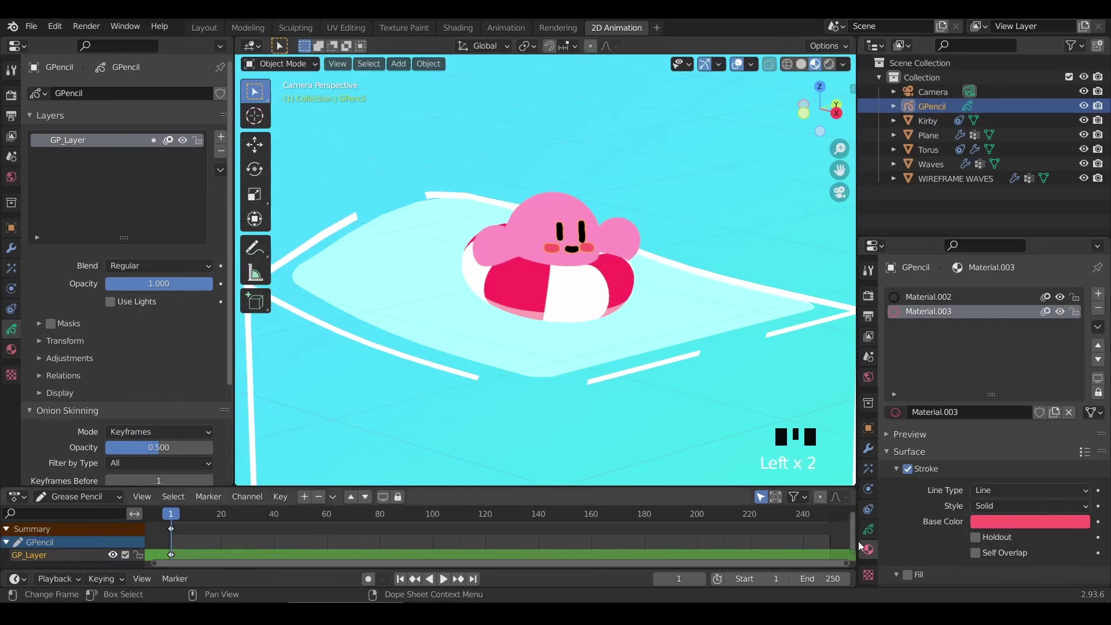
left_click_drag(649, 244, 536, 217)
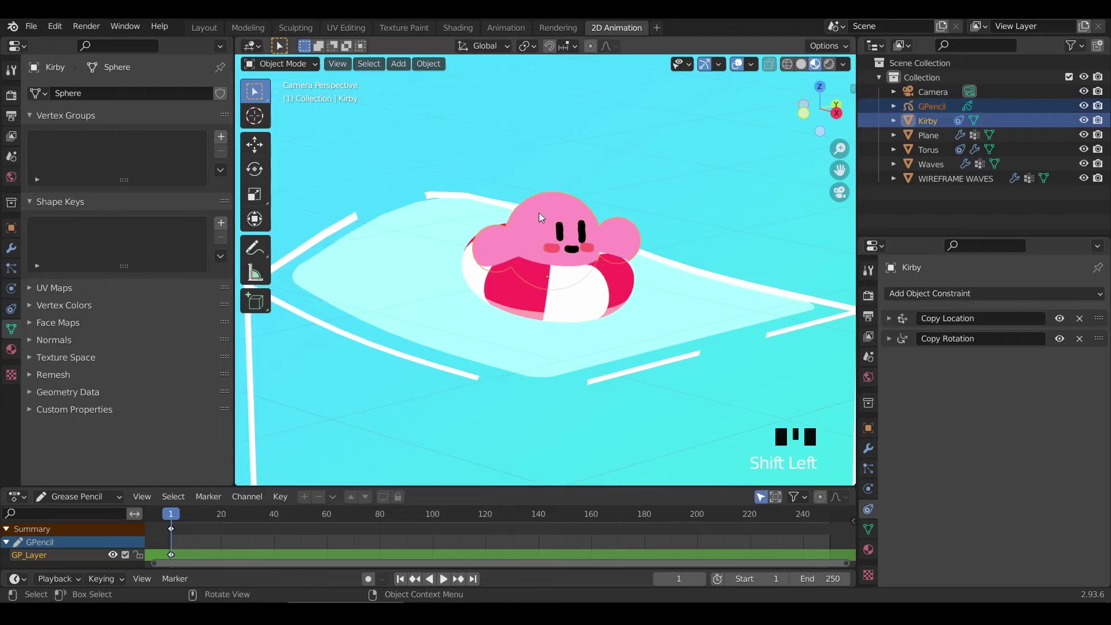
key("ctrl+p")
key("space")
Scrub and play the animation to confirm the face follows Kirby over the waves, then reset to frame 1
left_click_drag(630, 144, 660, 125)
key("space")
left_click(578, 211)
key("n")
left_click_drag(852, 102, 515, 169)
key("n")
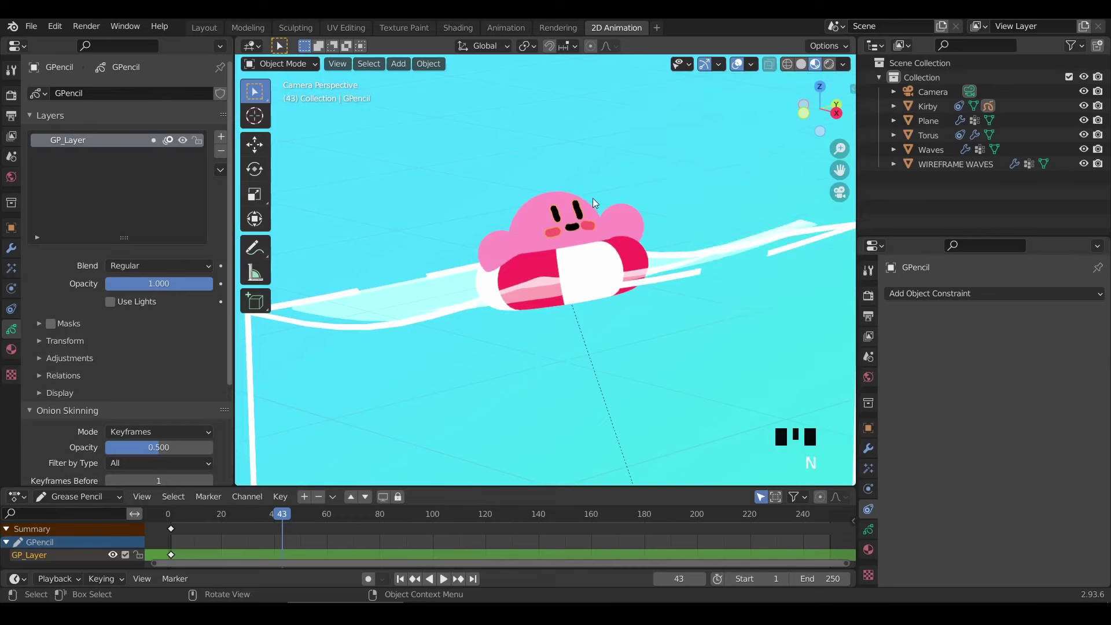
key("n")
key("n")
key("space")
left_click(635, 255)
left_click(660, 306)
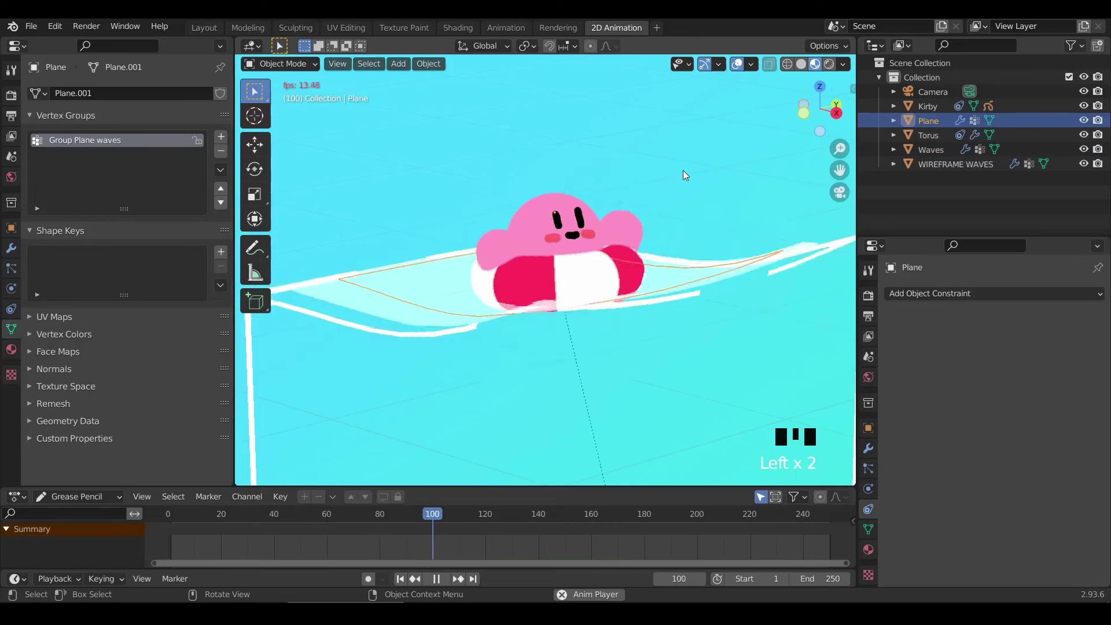
key("space")
key("Left")
Select the camera and show its lens settings to set the focal length
left_click(688, 173)
scroll("down", 3)
left_click(682, 116)
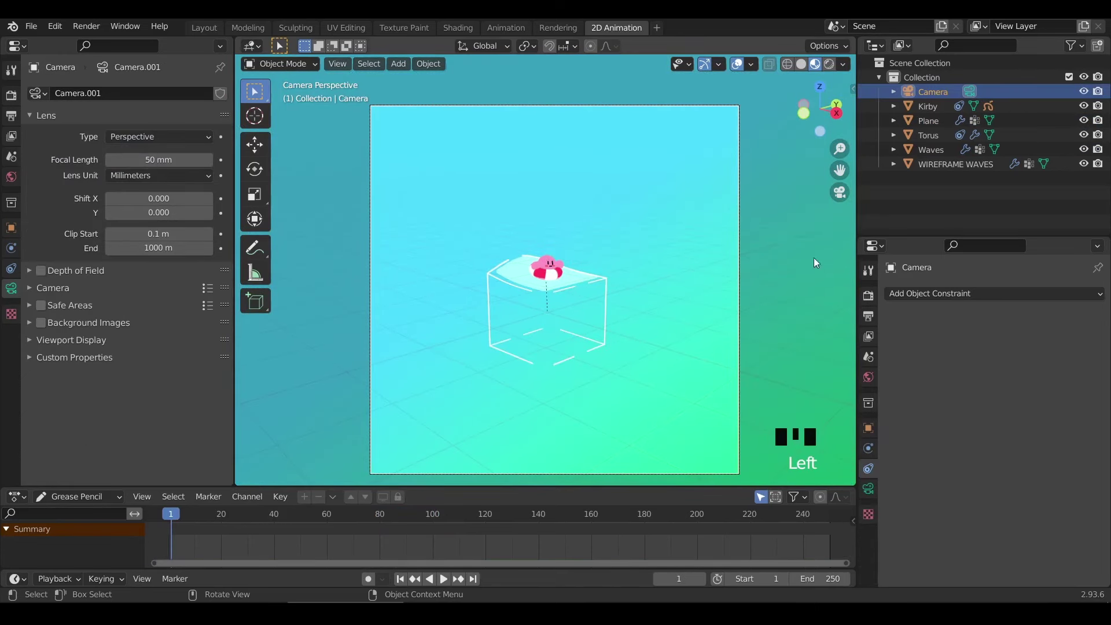